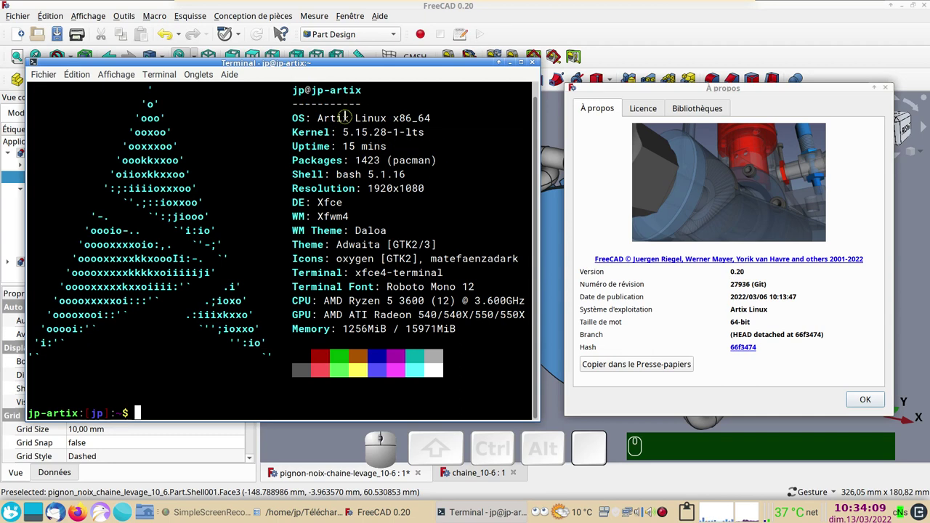
Step: Close the About FreeCAD information window
click(873, 401)
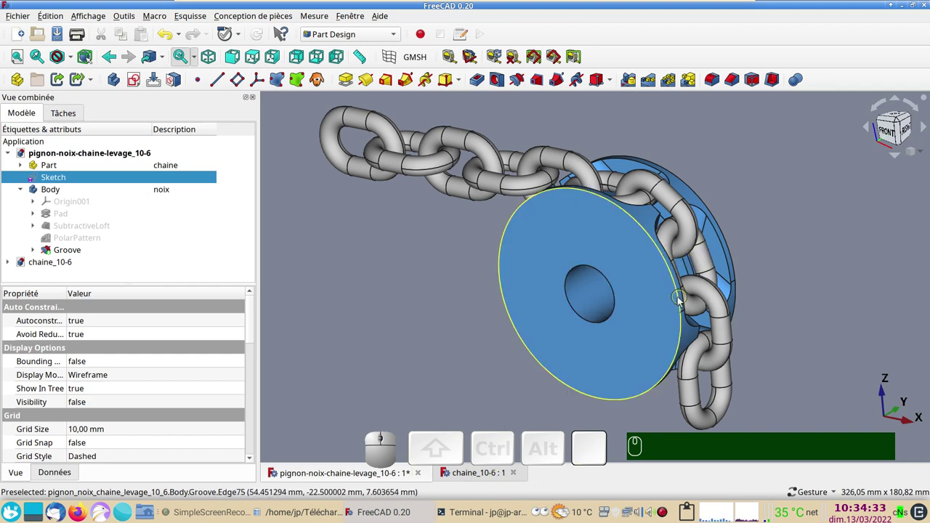
Step: Show the chaine_10-6 document and create a new Part container
click(481, 481)
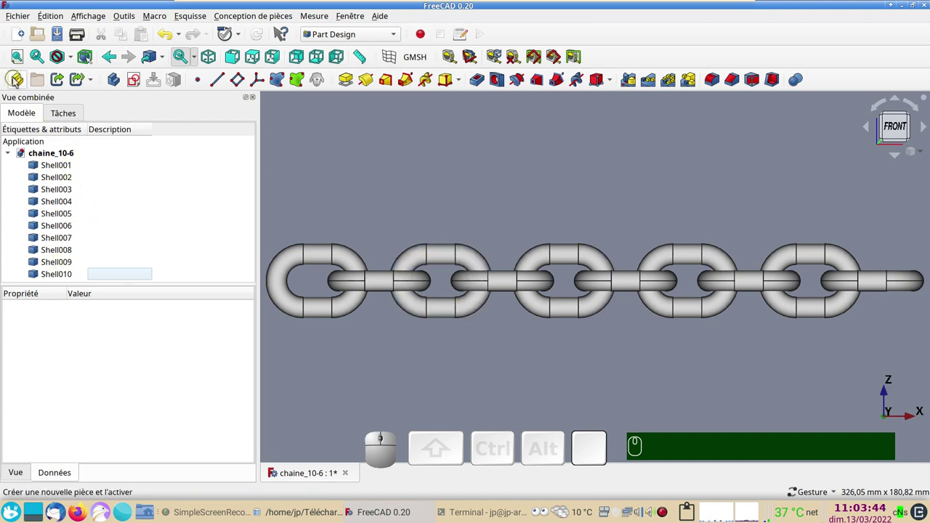
click(16, 79)
scroll(down, 3)
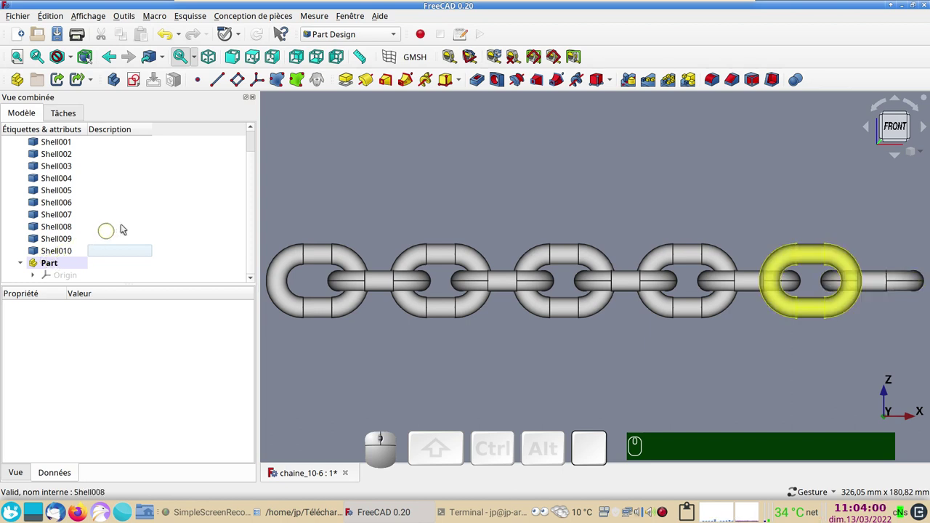
scroll(up, 3)
Step: Select Shell001 to Shell010 in the tree and move them into the Part container
click(74, 170)
scroll(down, 3)
click(73, 253)
drag(68, 250, 66, 261)
click(464, 333)
scroll(down, 3)
drag(601, 369, 567, 339)
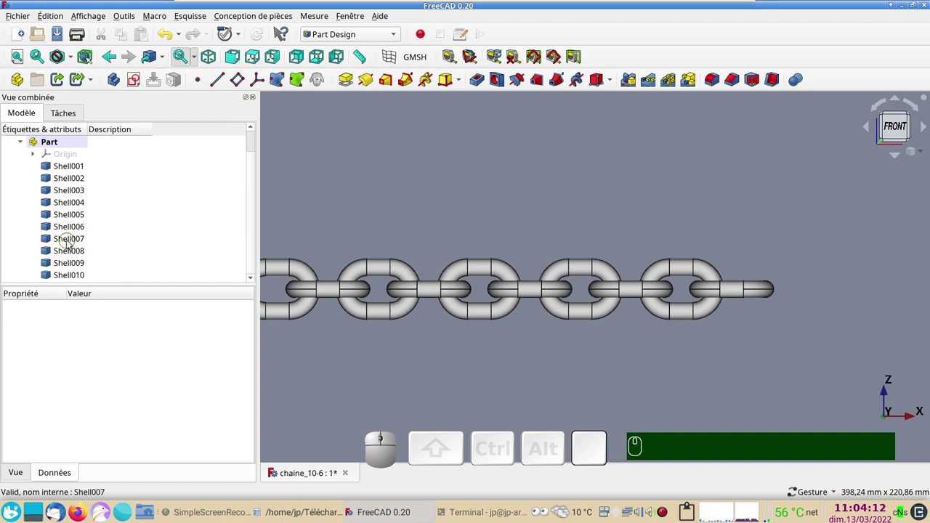
click(70, 243)
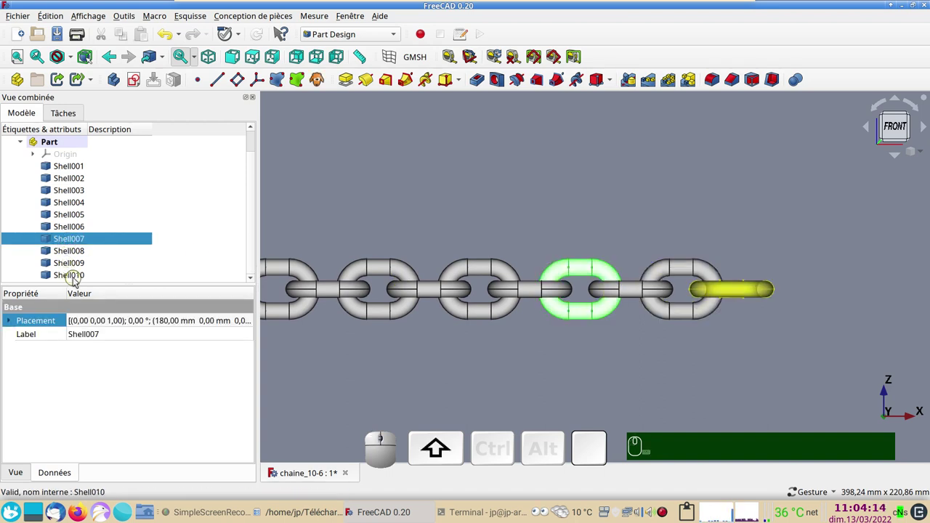
Step: Rotate Shell007 to Shell010 by 36° about their joint with Draft Rotate so the chain bends down
click(77, 278)
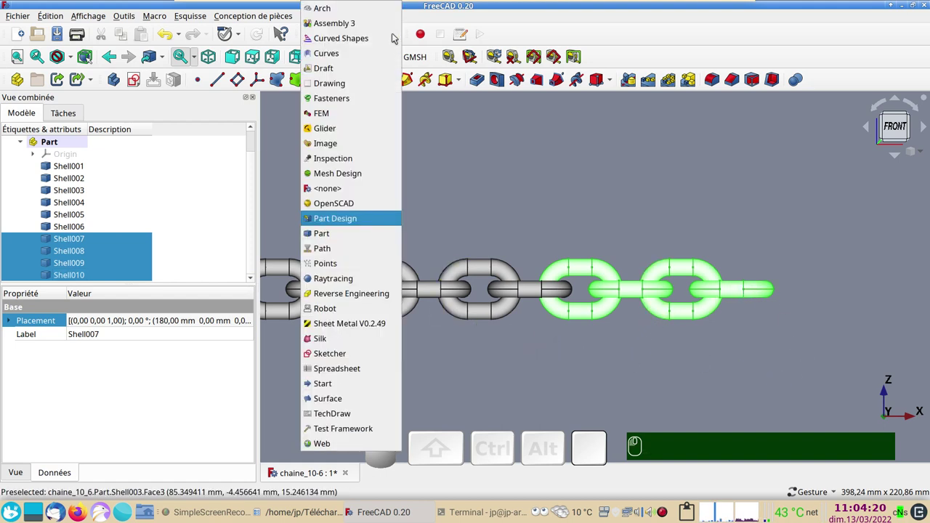
click(376, 66)
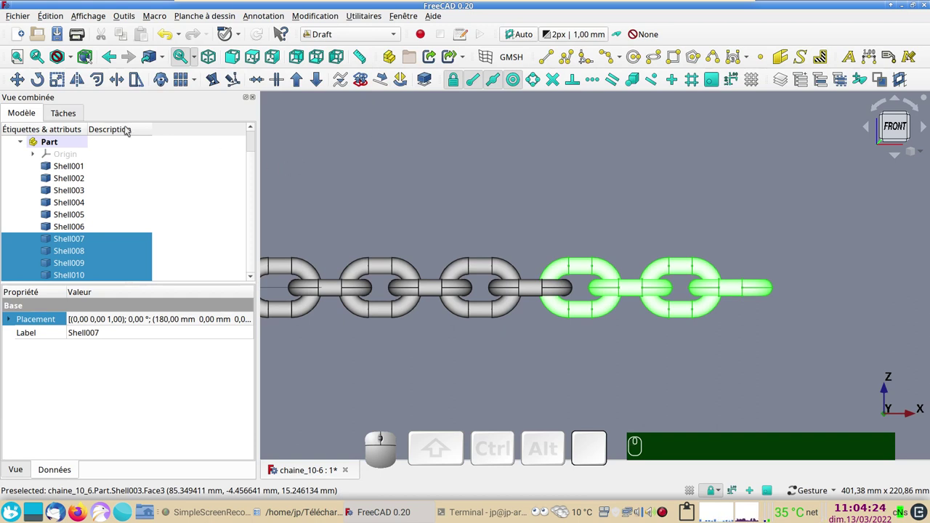
click(38, 81)
scroll(up, 3)
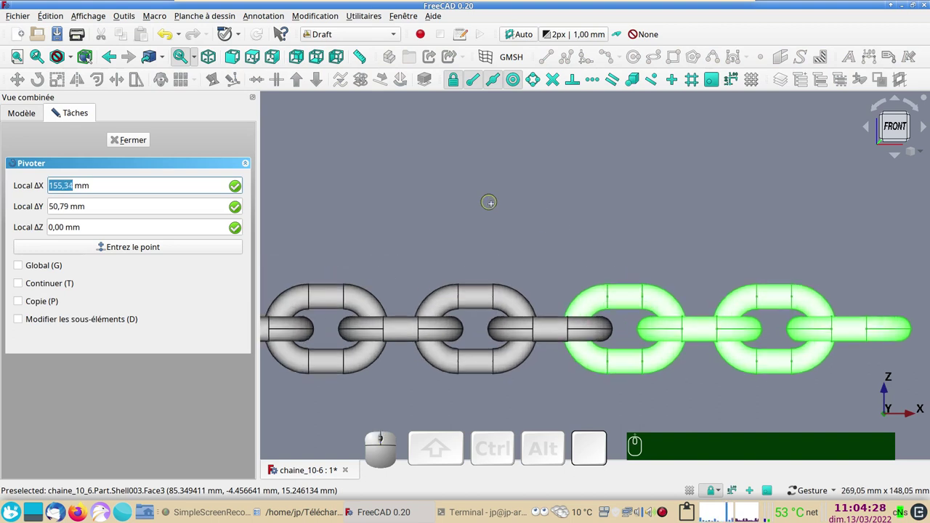
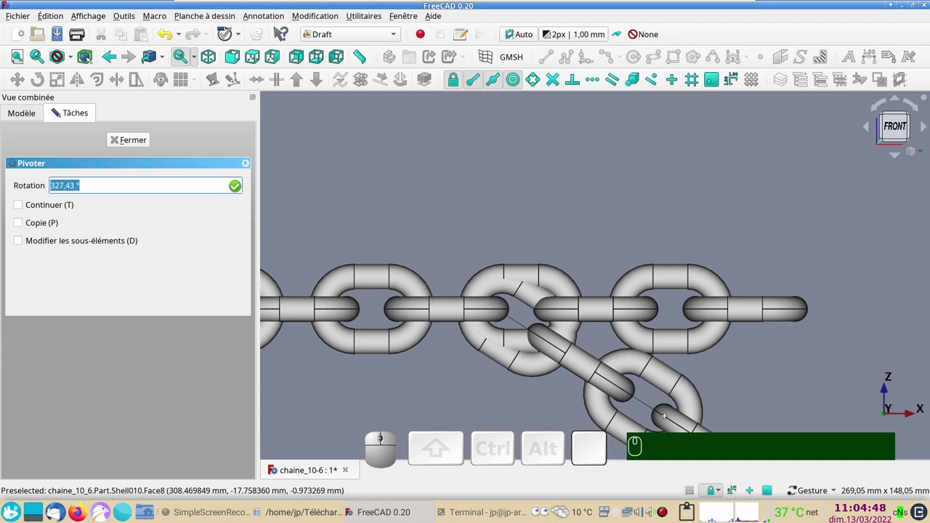
key(KP_3)
key(KP_2)
key(KP_4)
key(KP_Enter)
drag(794, 319, 621, 264)
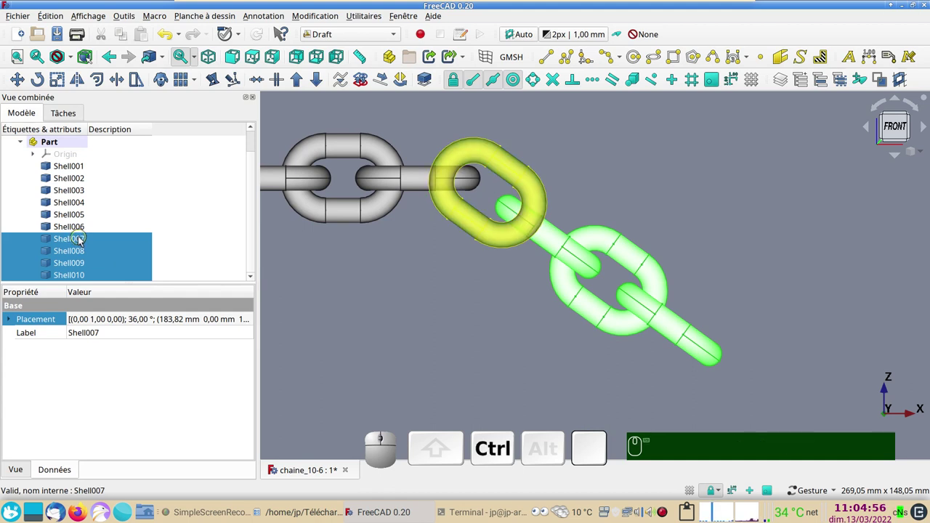
Step: Rotate Shell008 to Shell010 a further 36° about the next joint so they hang at 72°
click(83, 240)
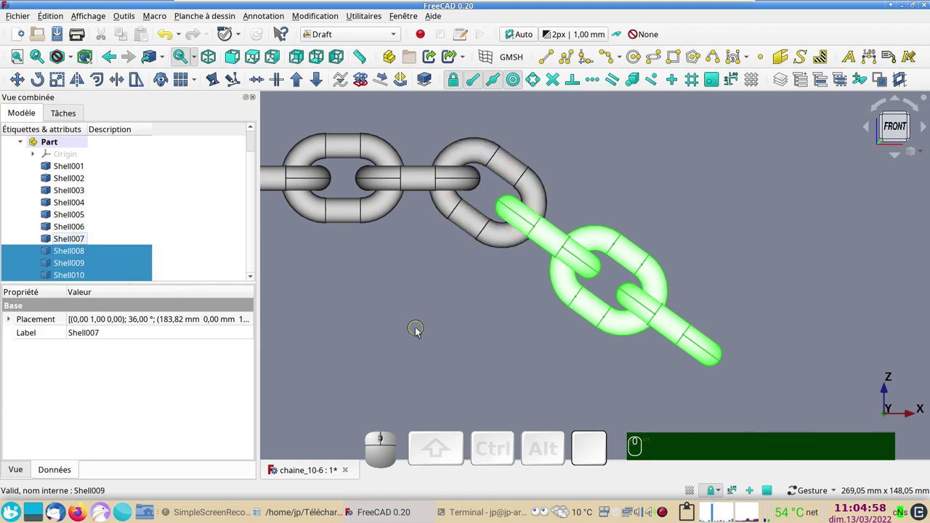
click(37, 80)
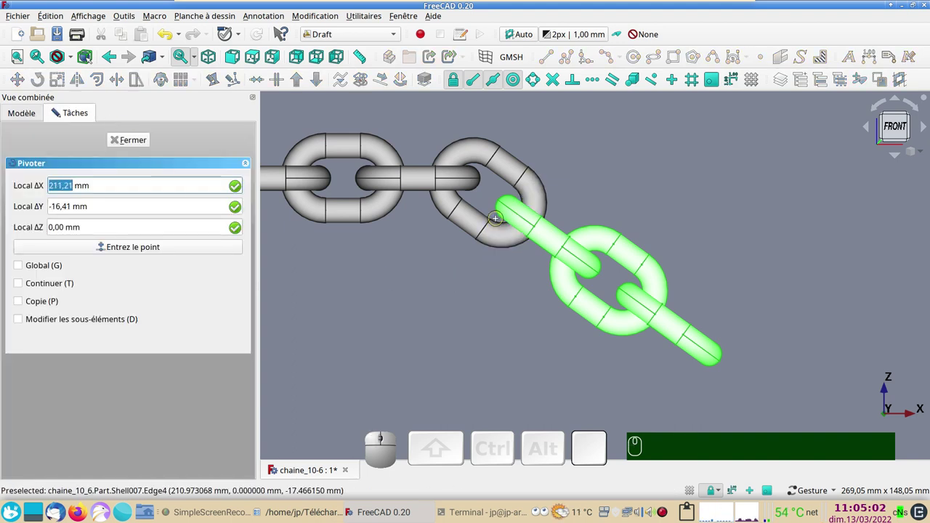
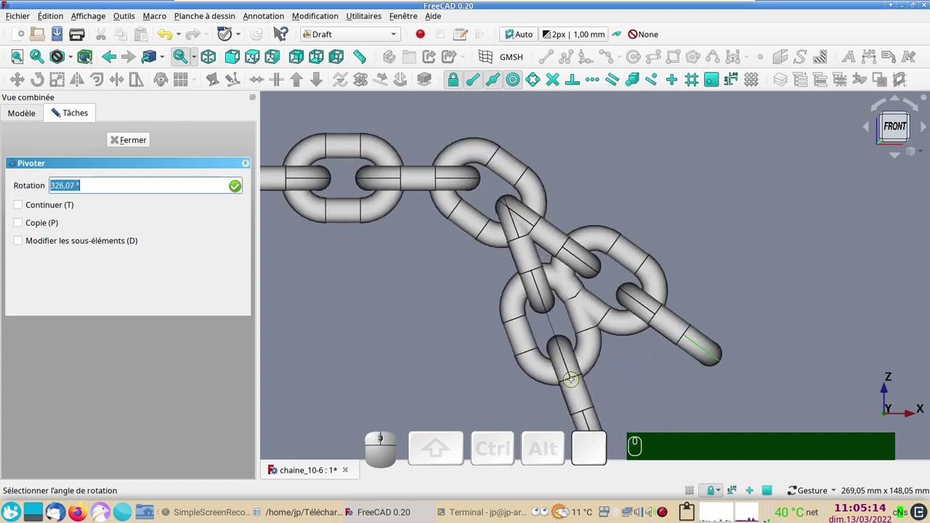
key(KP_3)
key(KP_2)
key(KP_4)
key(Return)
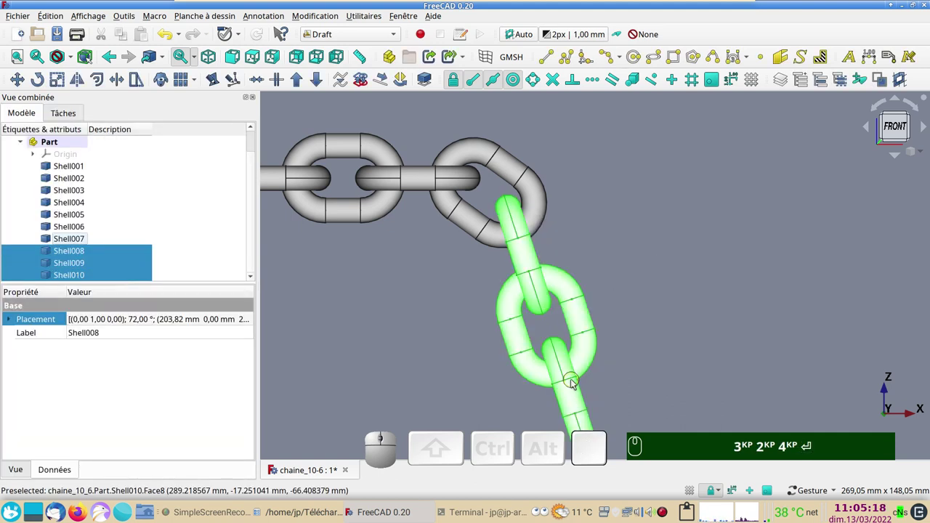
drag(864, 357, 756, 316)
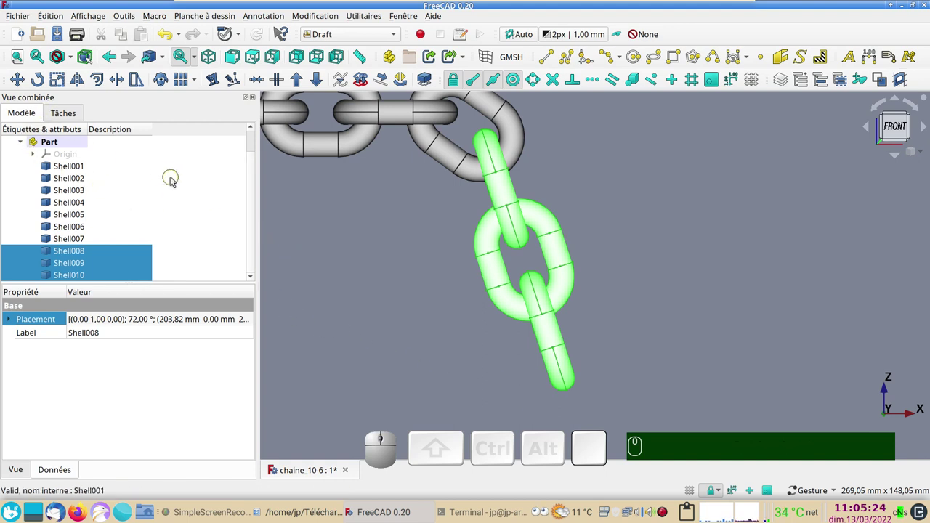
Step: Rotate Shell009 and Shell010 by 18° about their joint so they hang vertically
click(63, 251)
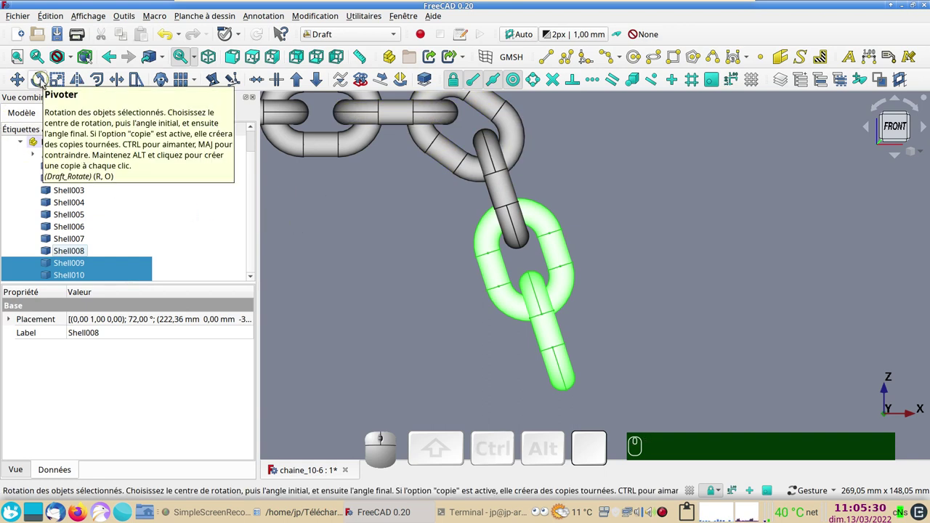
click(44, 81)
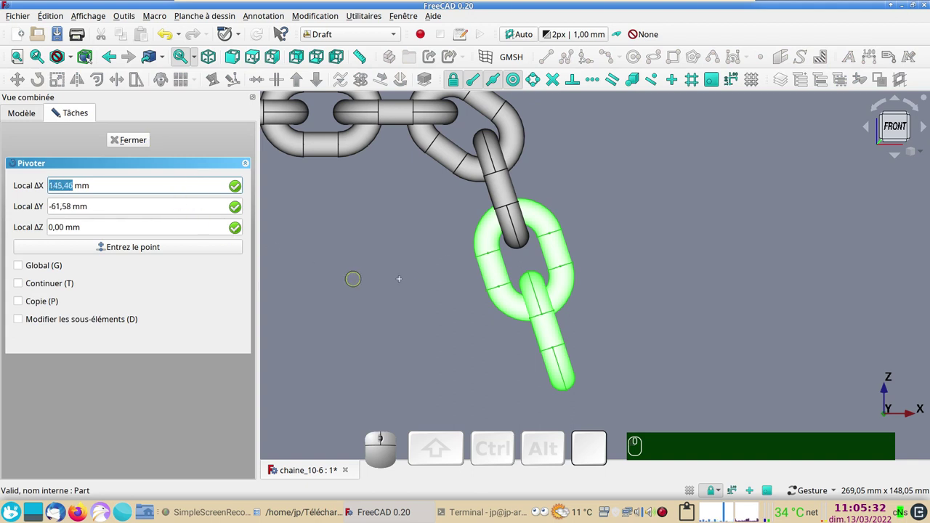
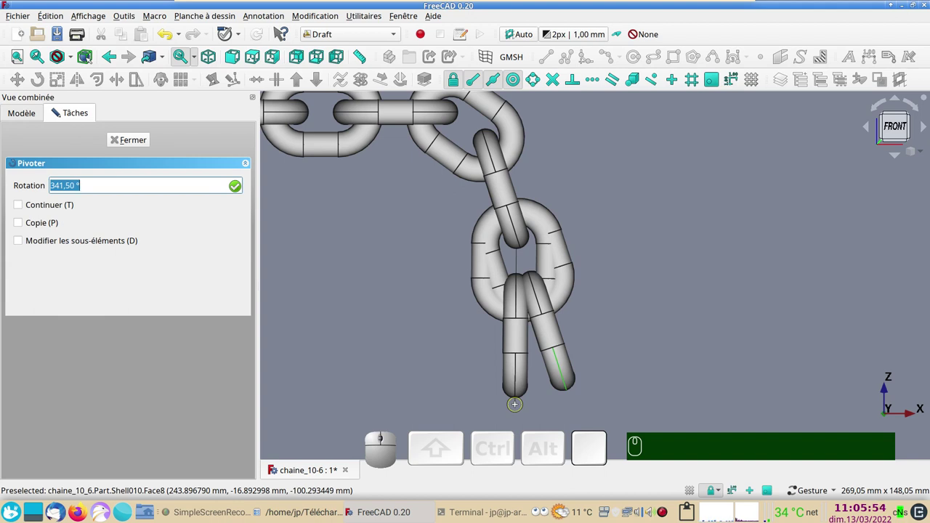
key(KP_3)
key(KP_4)
key(KP_2)
key(KP_Enter)
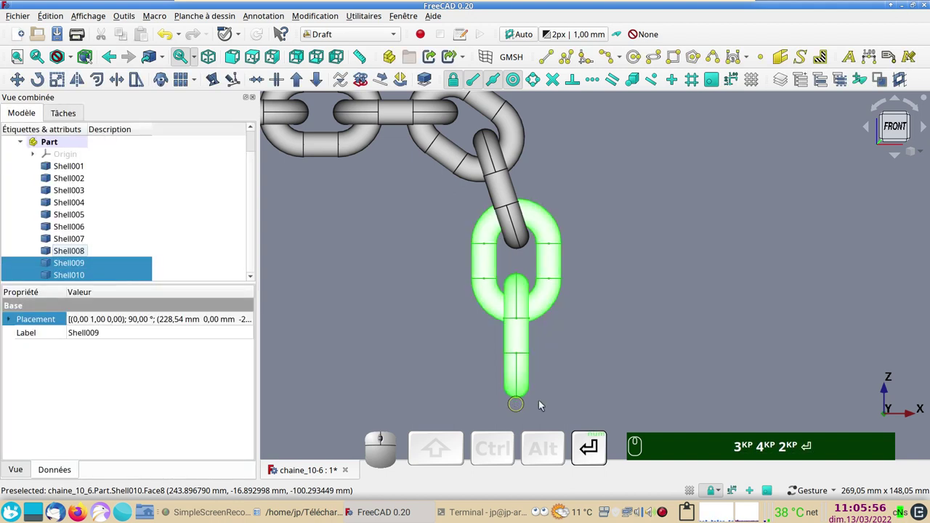
Step: Clear the selection and recentre the bent chain in the view
click(387, 302)
scroll(down, 3)
right_click(382, 284)
right_click(423, 385)
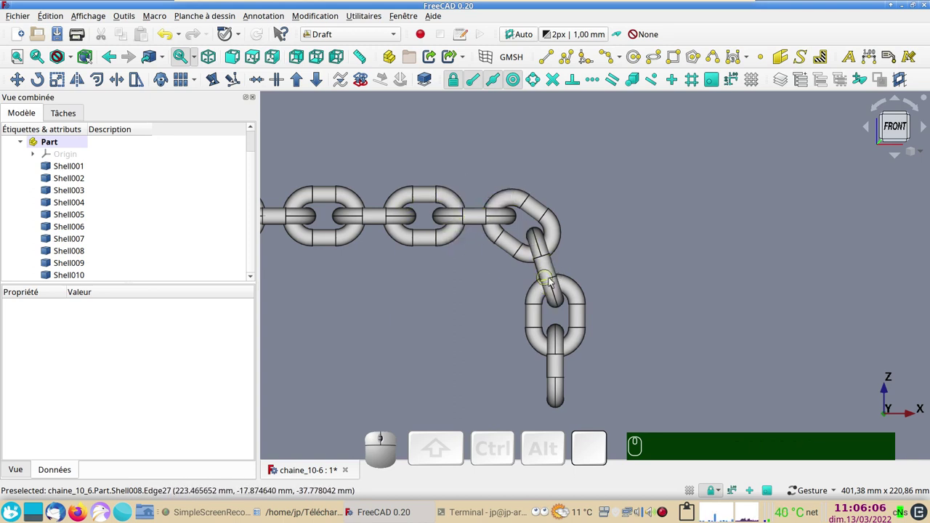
scroll(up, 3)
drag(420, 325, 448, 376)
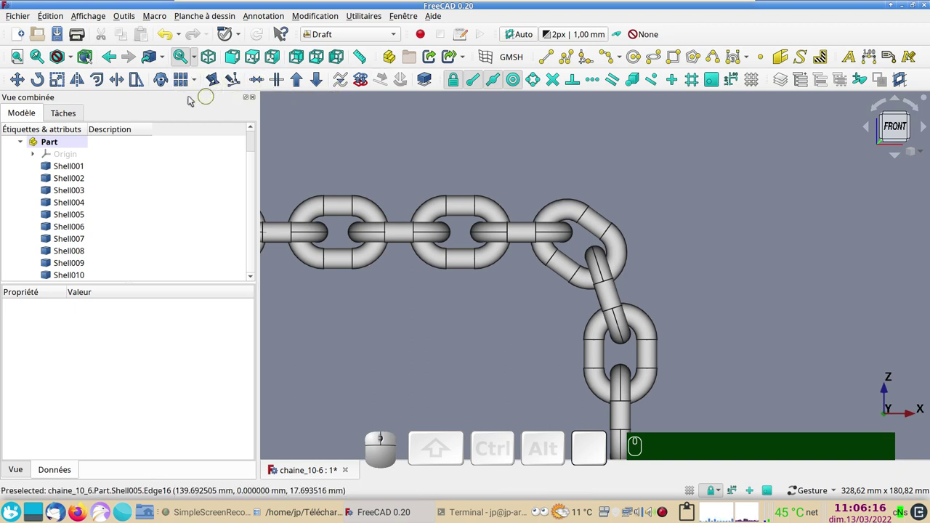
Step: Show the chain in Wireframe draw style and start a Draft Arc by 3 points through the link centres
click(74, 58)
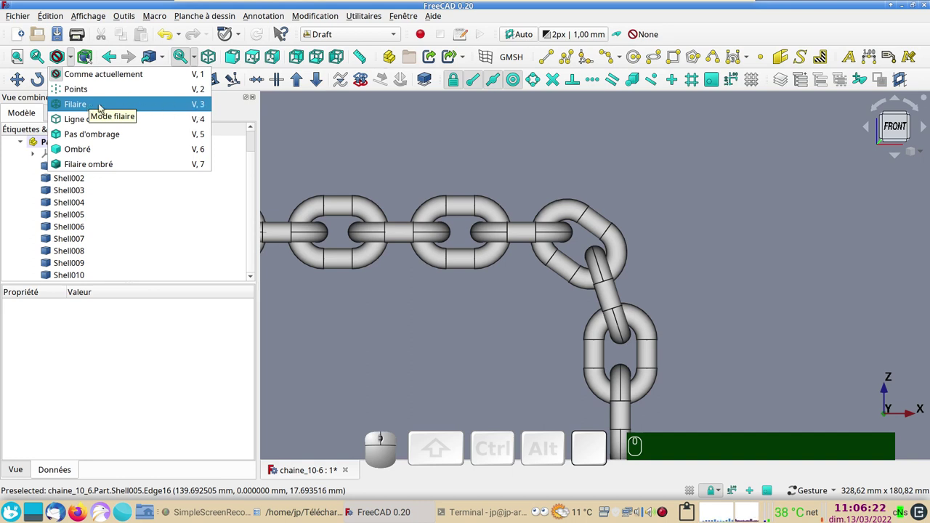
click(90, 106)
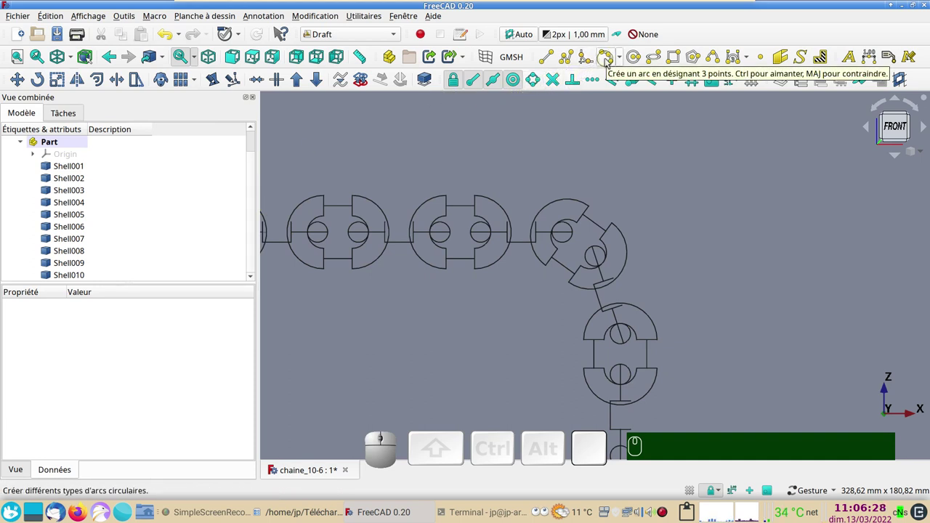
click(609, 61)
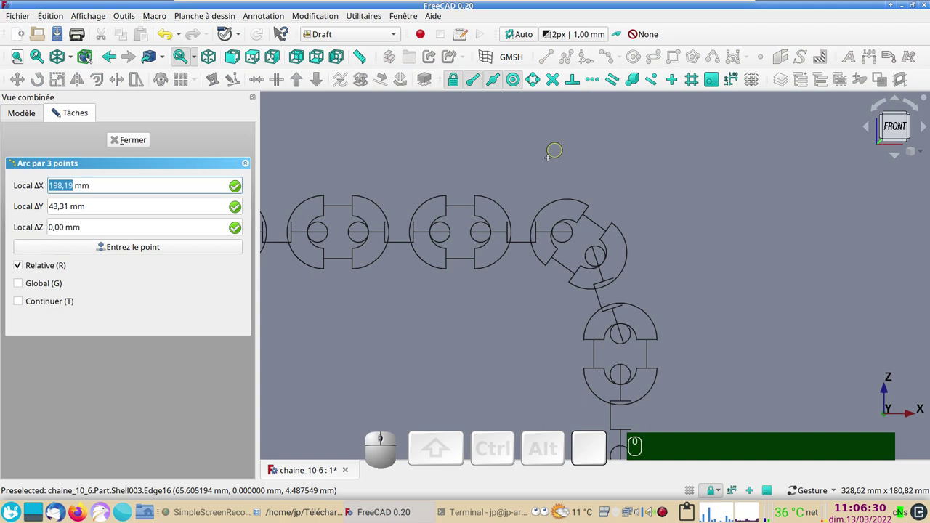
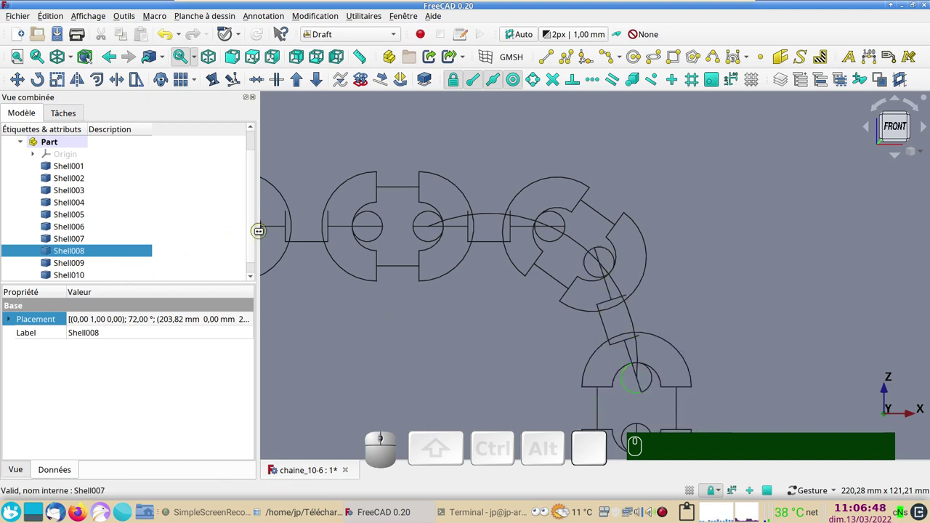
Step: Copy the new Arc's 48.82 mm radius value and return the chain to shaded display
drag(255, 239, 119, 287)
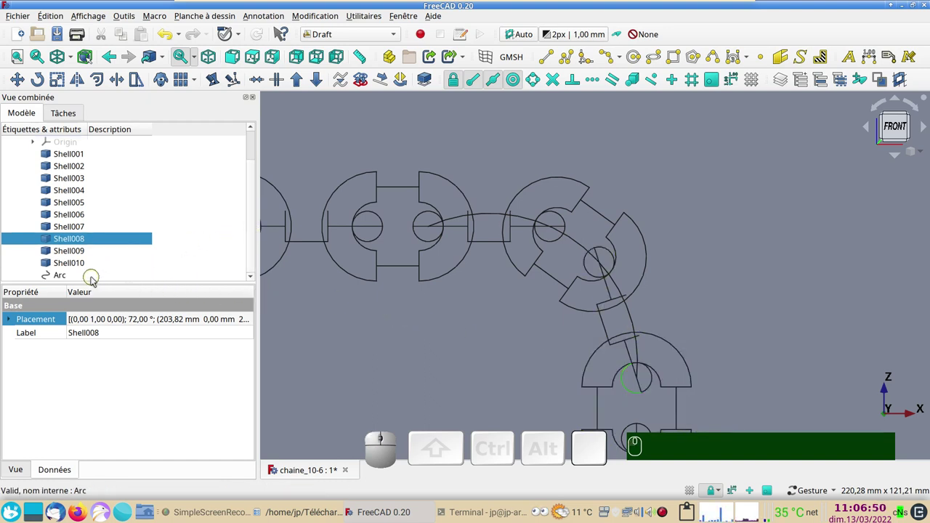
click(94, 279)
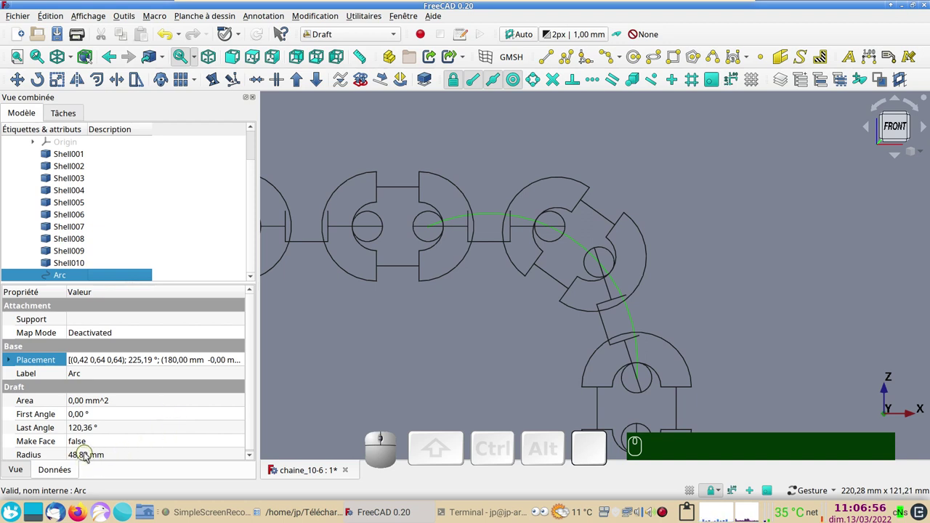
click(88, 455)
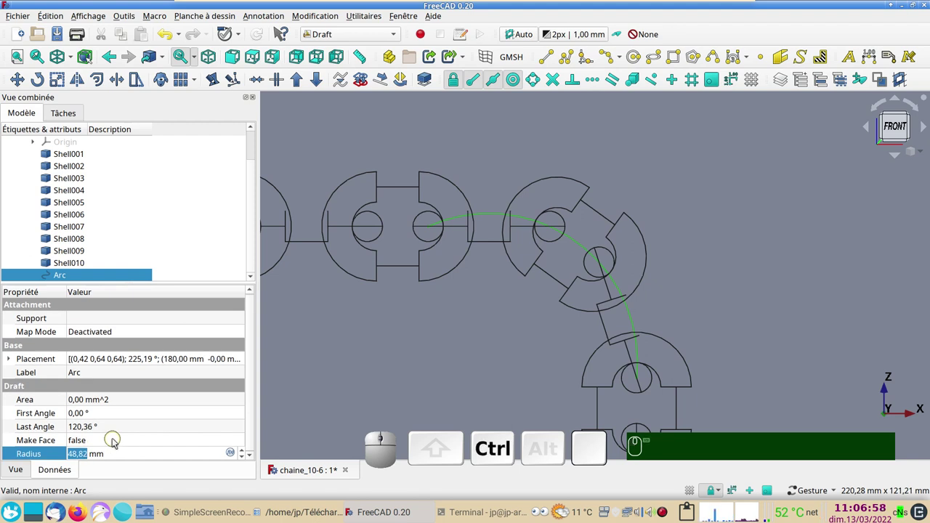
key(ctrl+c)
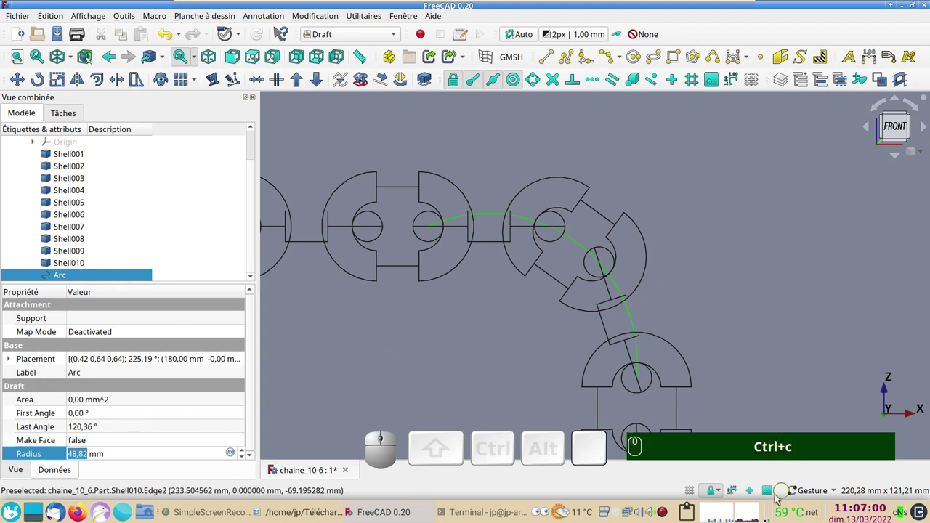
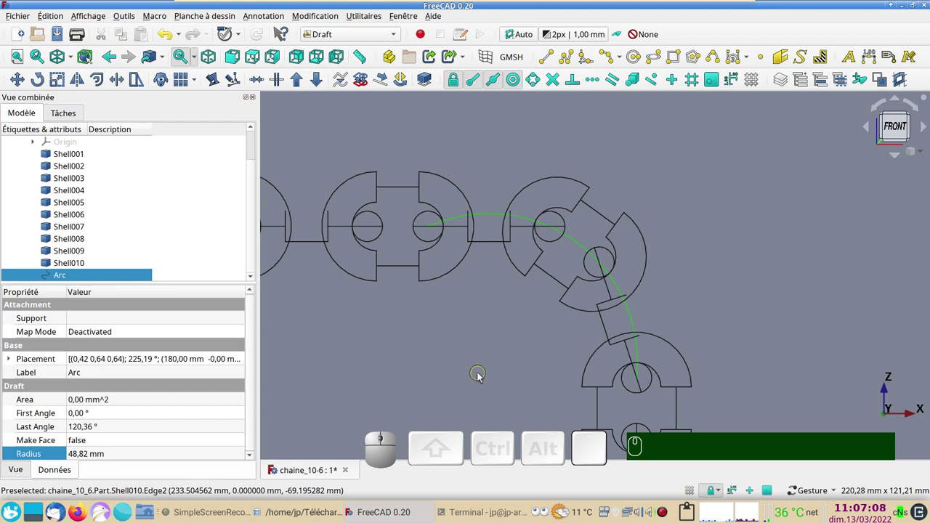
scroll(down, 3)
scroll(down, 3)
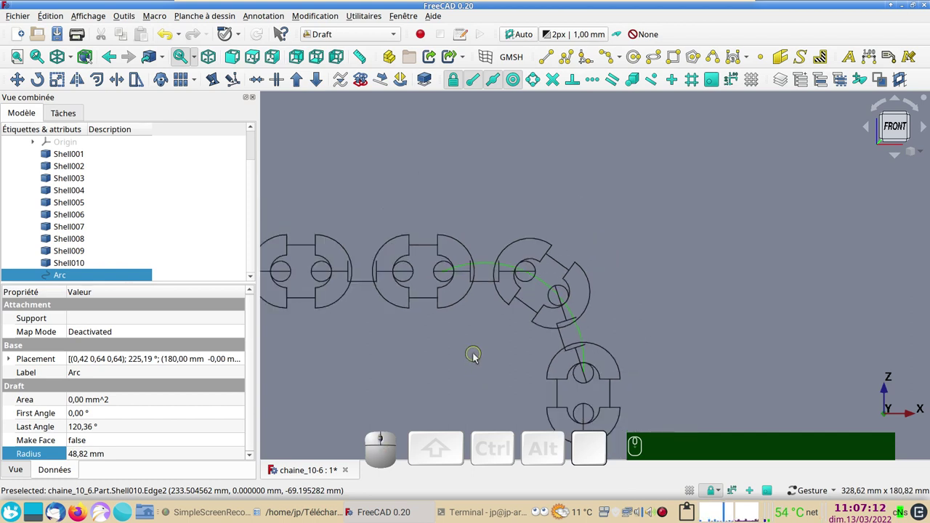
key(&)
Step: Switch to the Sketcher workbench and recentre the chain in the view
right_click(454, 378)
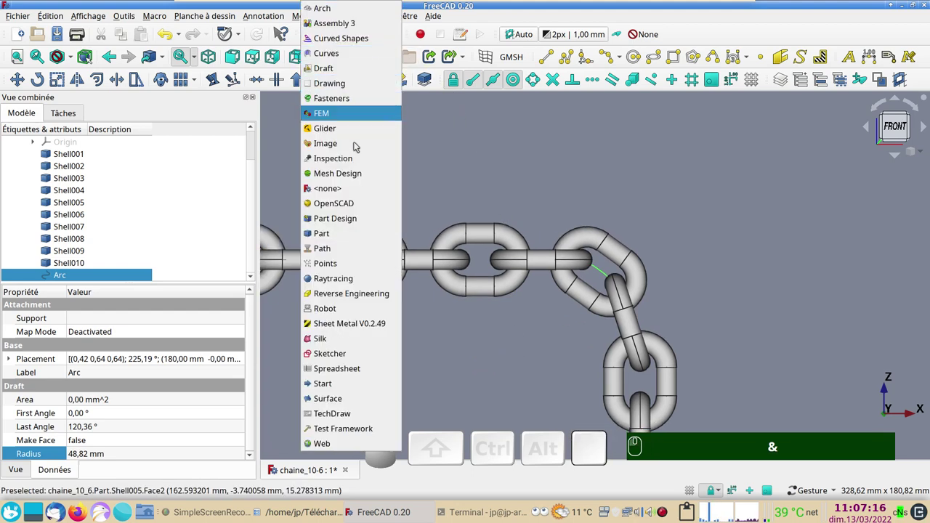
click(357, 357)
scroll(down, 3)
drag(452, 364, 467, 297)
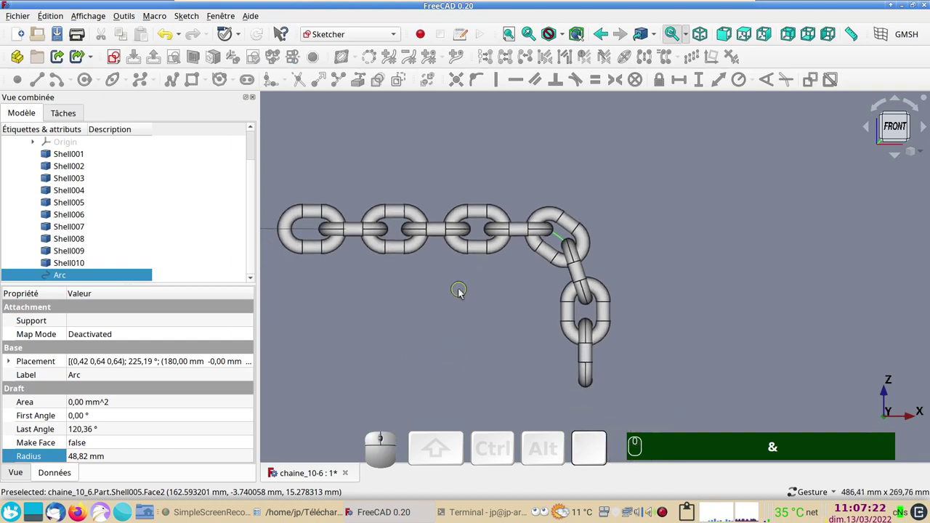
scroll(up, 3)
drag(459, 301, 456, 319)
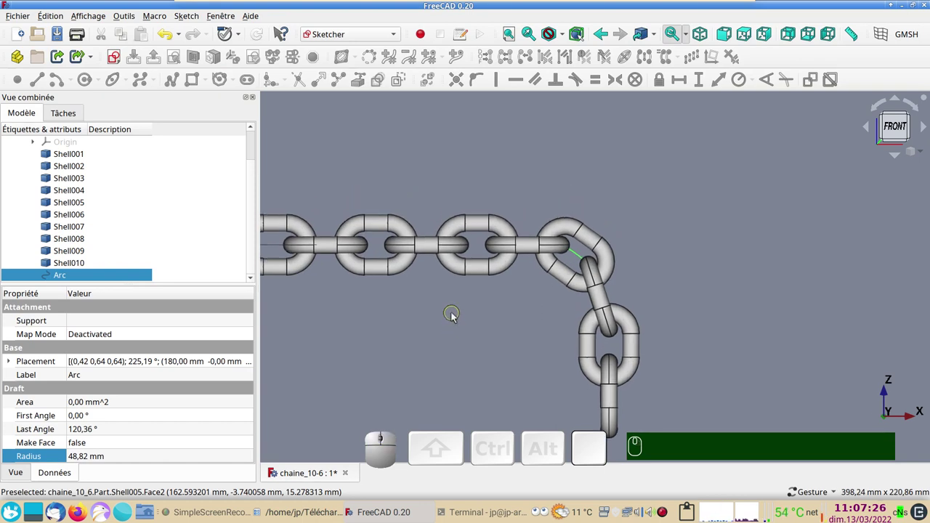
drag(418, 335, 358, 234)
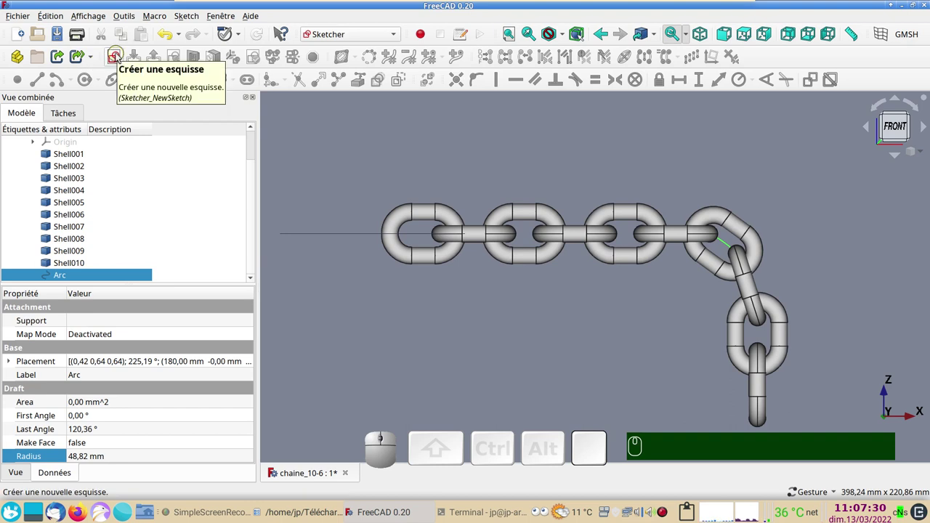
Step: Create a new unattached sketch on the XY plane and bring the origin into view
click(119, 55)
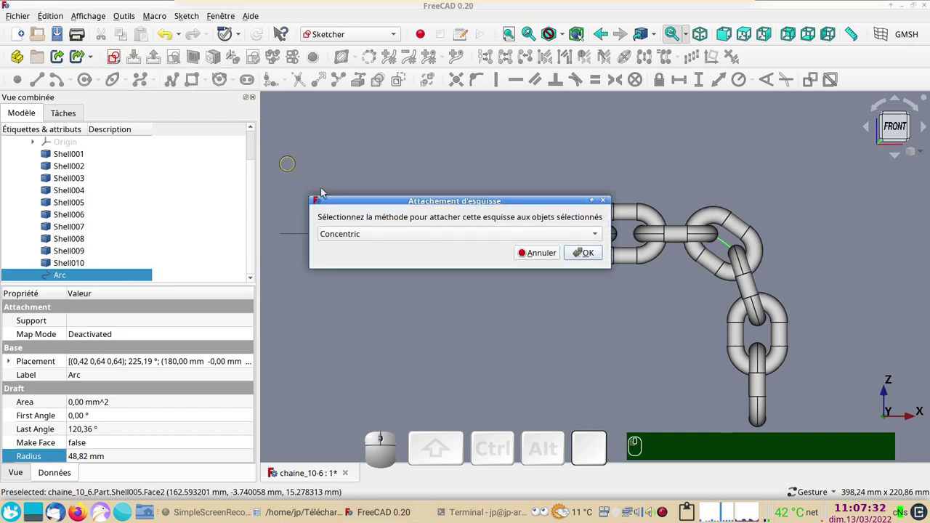
click(538, 250)
click(454, 161)
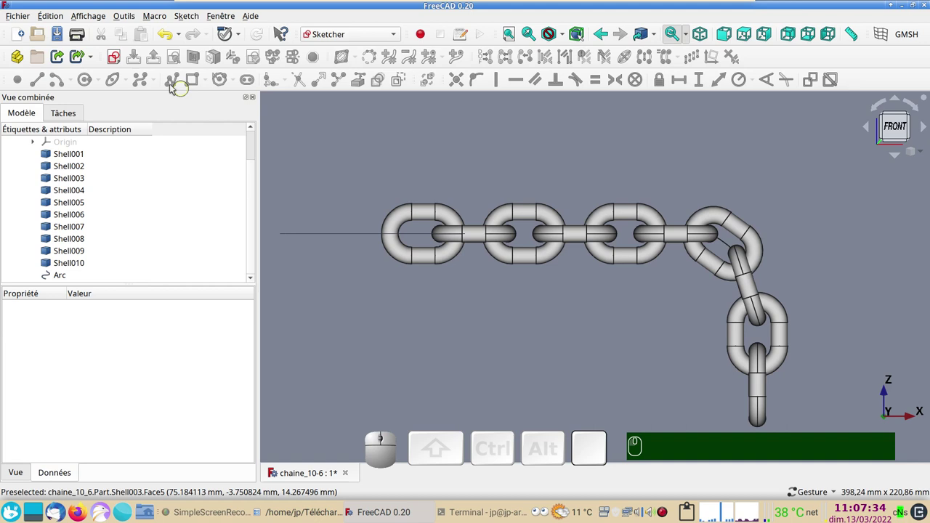
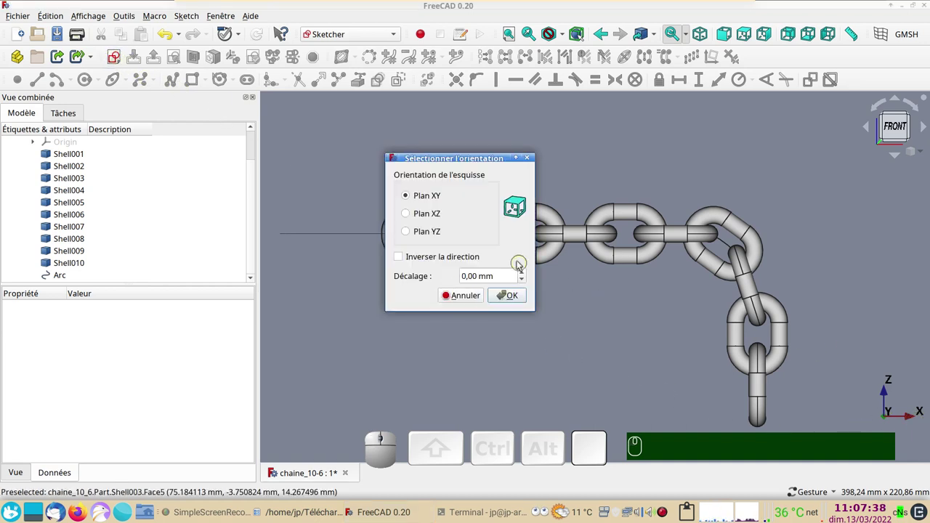
click(420, 221)
click(504, 295)
drag(466, 330, 326, 141)
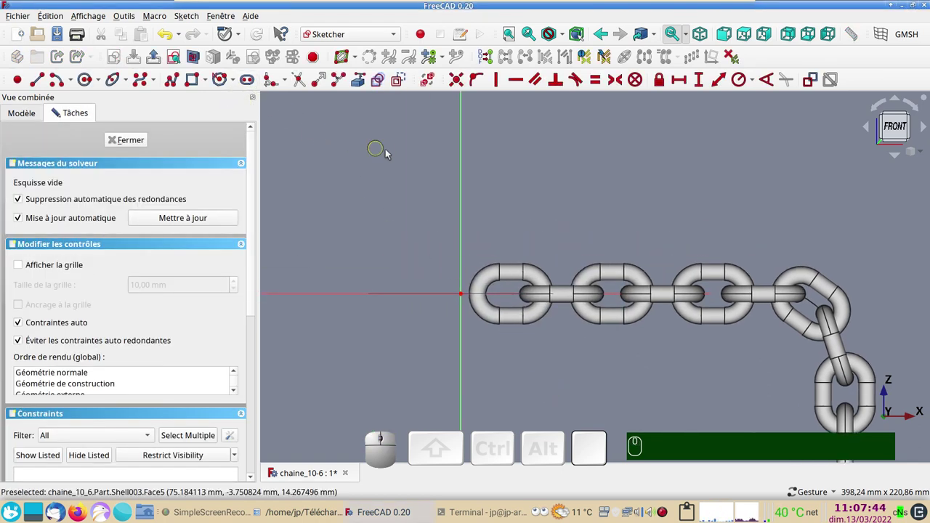
Step: Draw a ten-sided regular polygon centred on the origin in construction mode
click(406, 88)
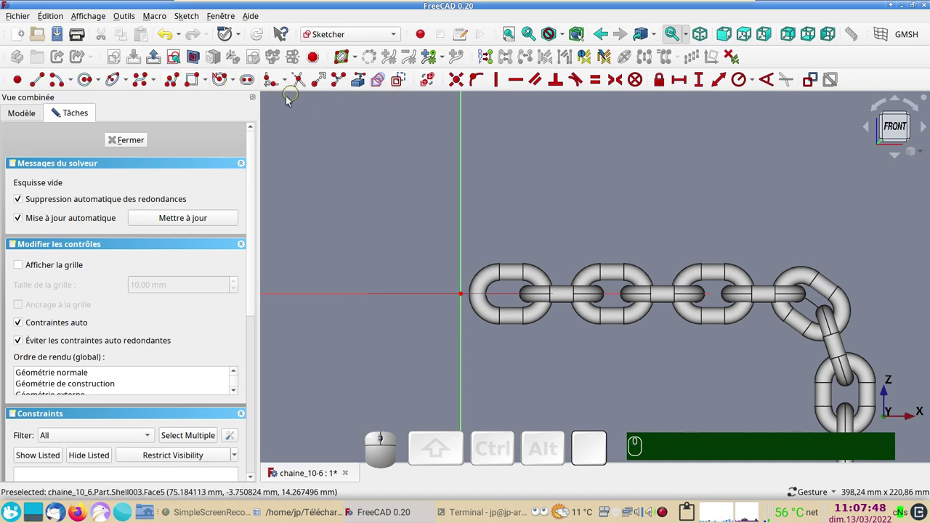
click(236, 83)
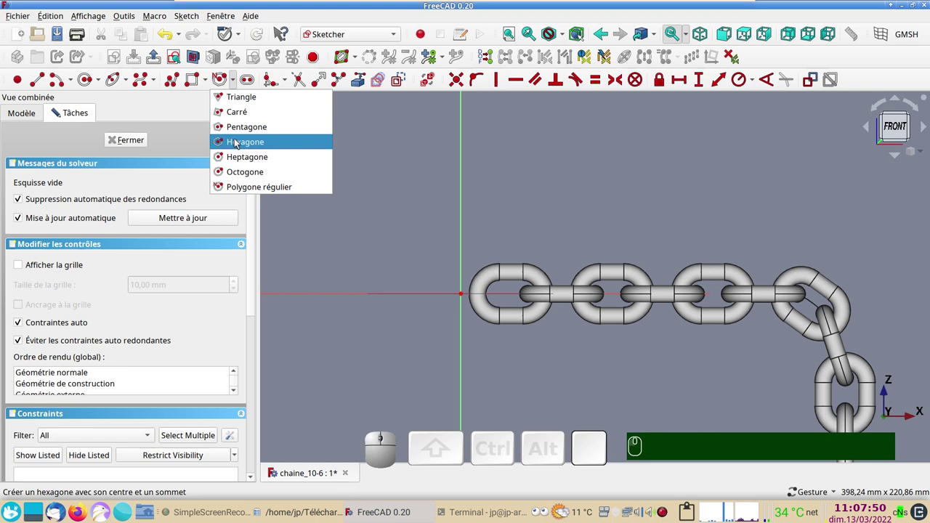
click(253, 190)
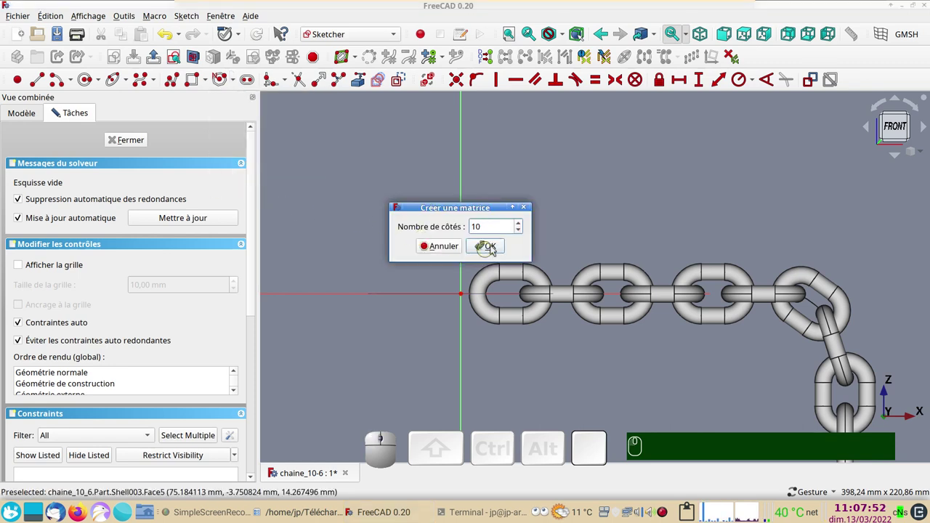
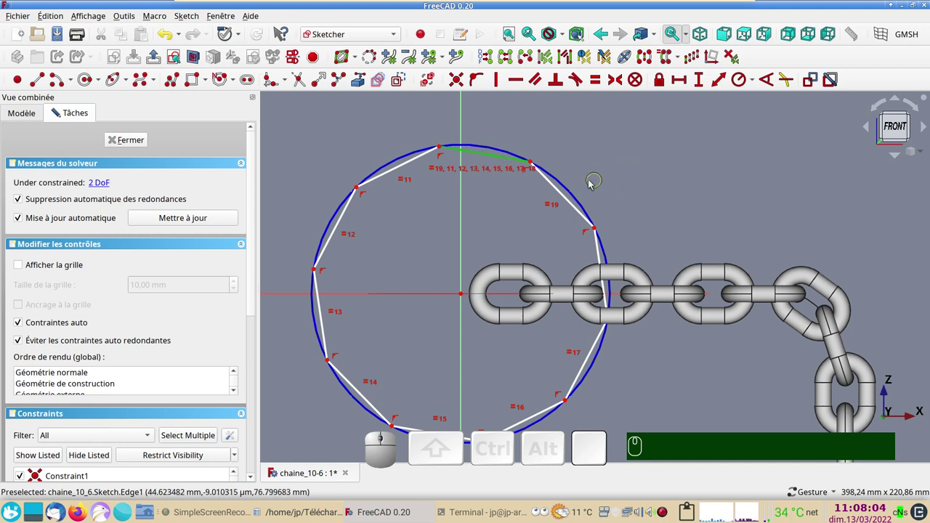
key(h)
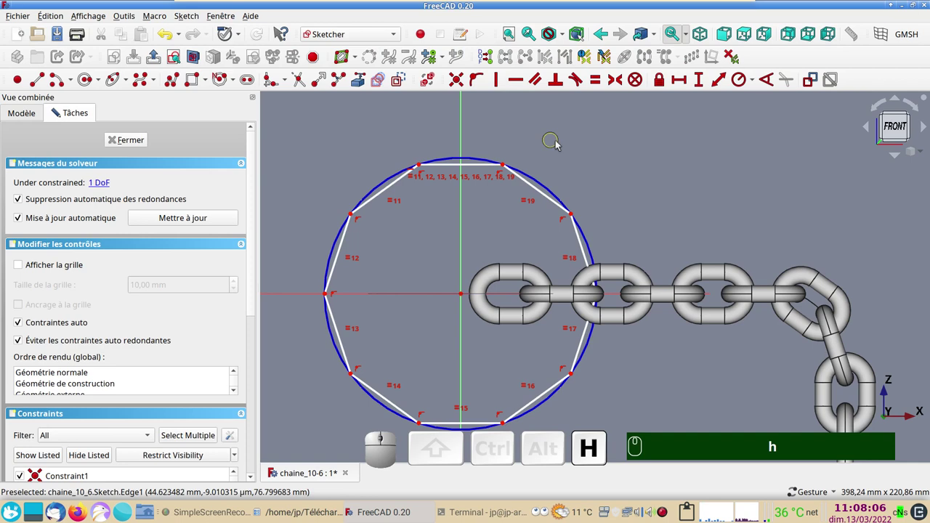
right_click(563, 173)
click(555, 162)
Step: Constrain the polygon's surrounding circle to a 110 mm diameter
click(546, 188)
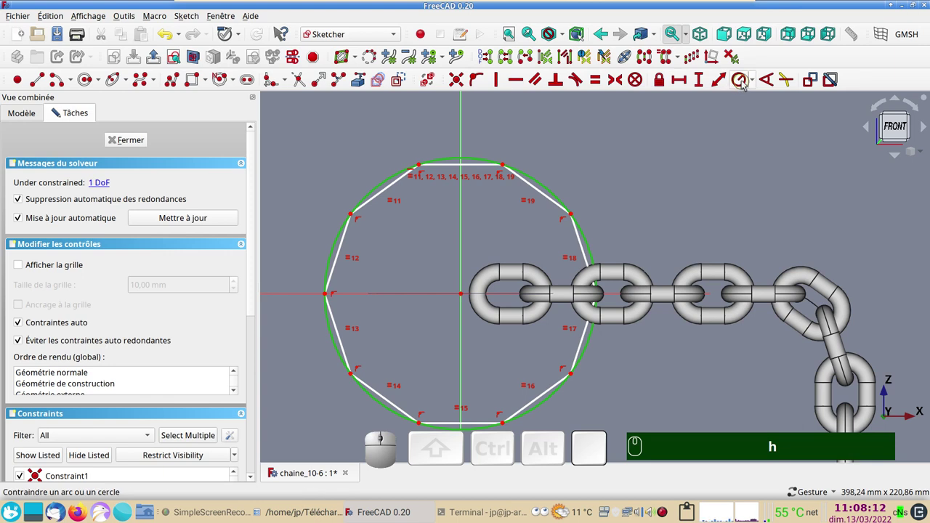
click(754, 84)
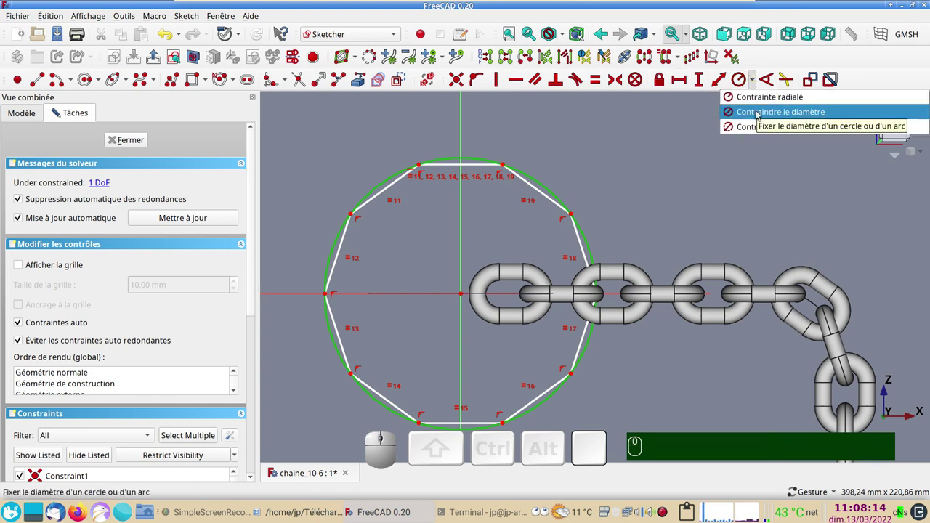
click(759, 113)
key(KP_1)
key(KP_0)
key(KP_Enter)
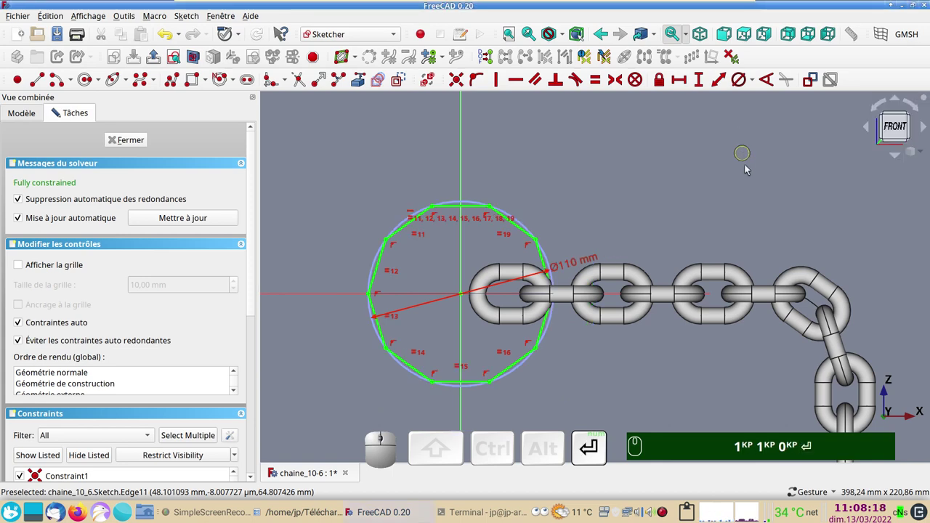
Step: Add lines from the centre to two top corners of the polygon
scroll(up, 3)
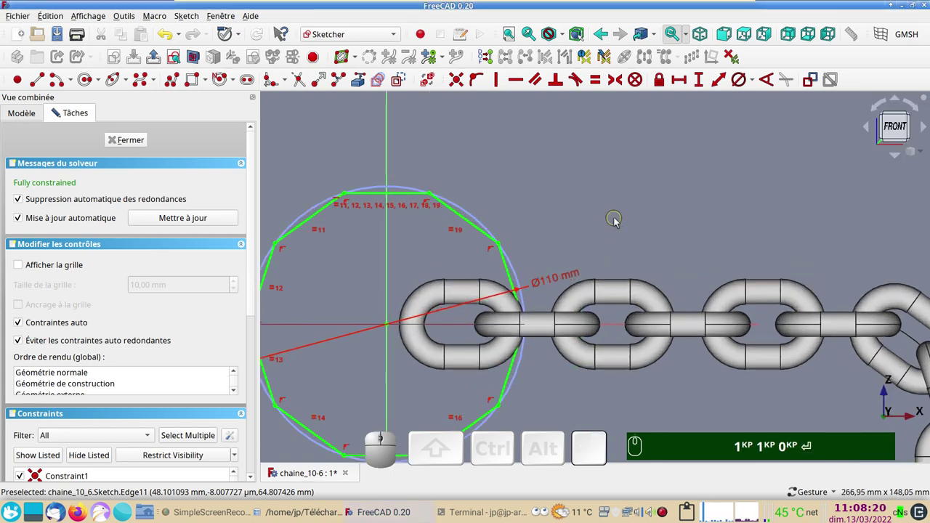
drag(573, 213, 659, 194)
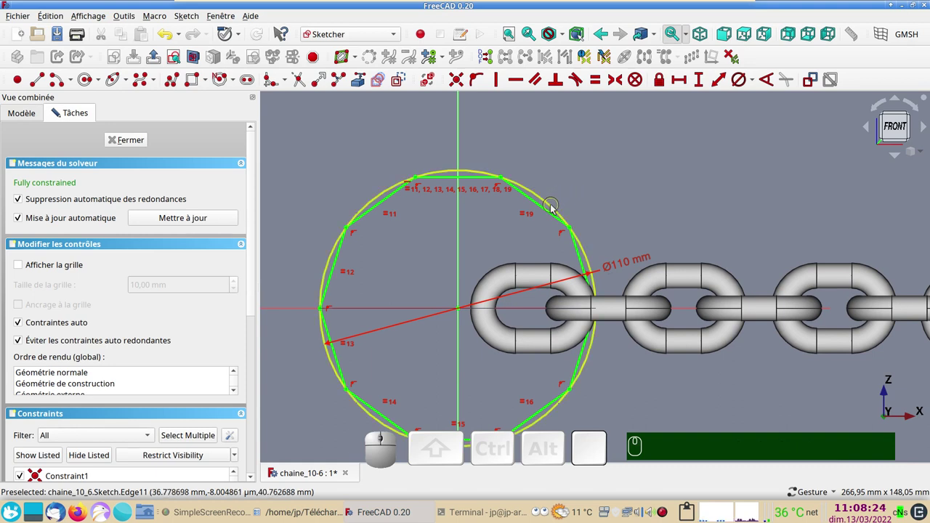
click(554, 208)
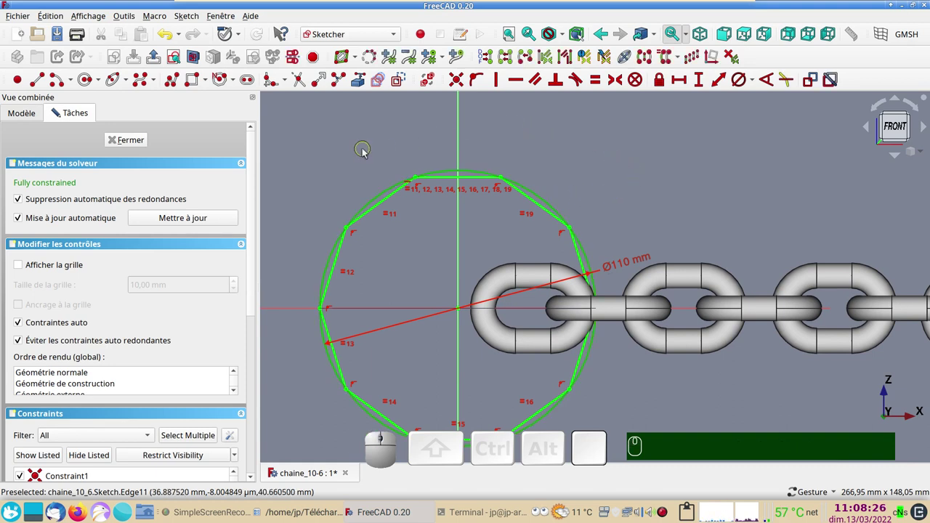
click(406, 89)
click(400, 124)
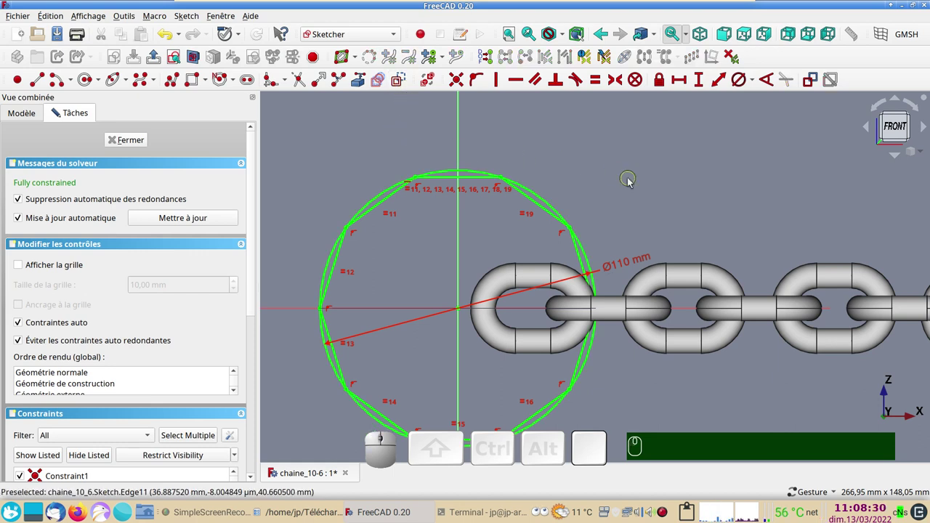
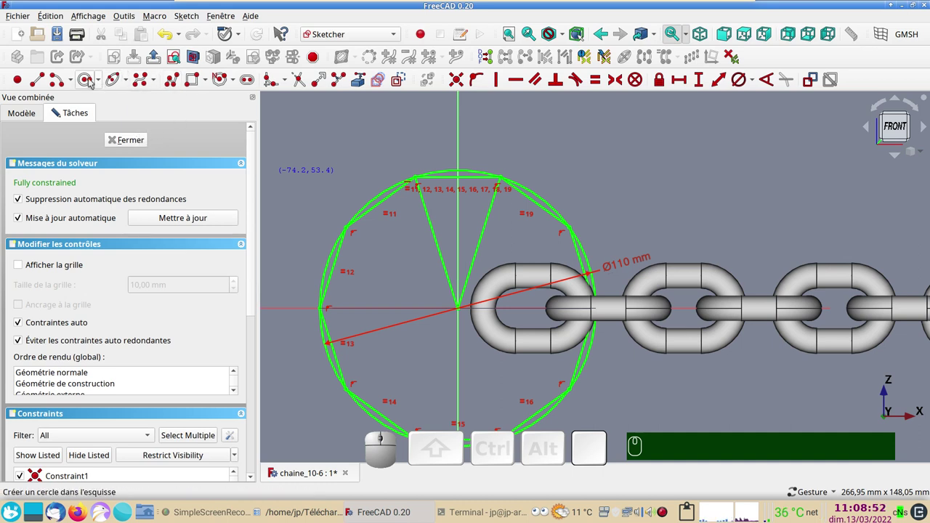
Step: Draw a circle at the origin and constrain its radius to the pasted 48.82 mm value
click(89, 82)
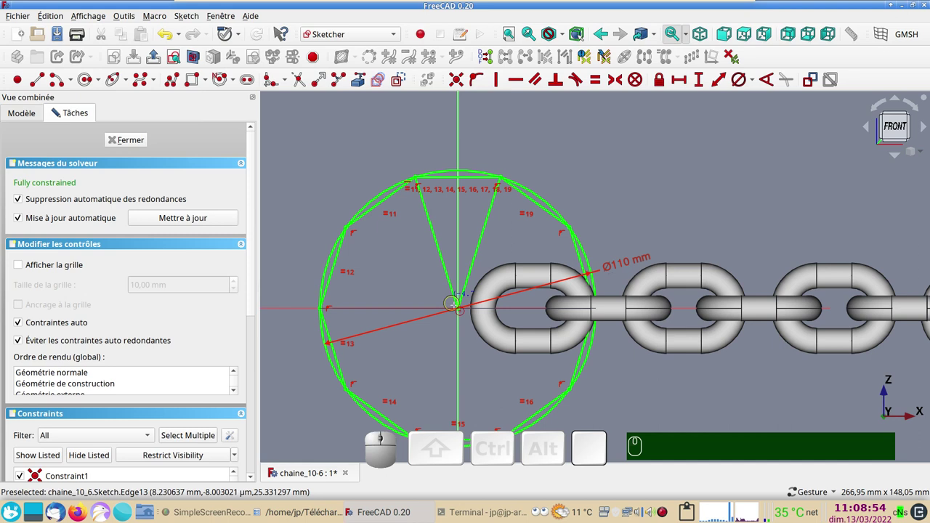
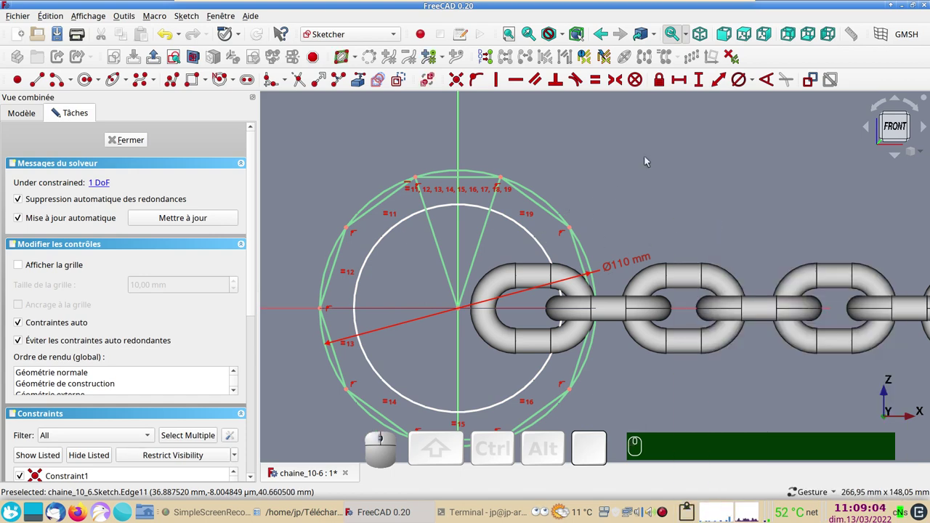
click(532, 236)
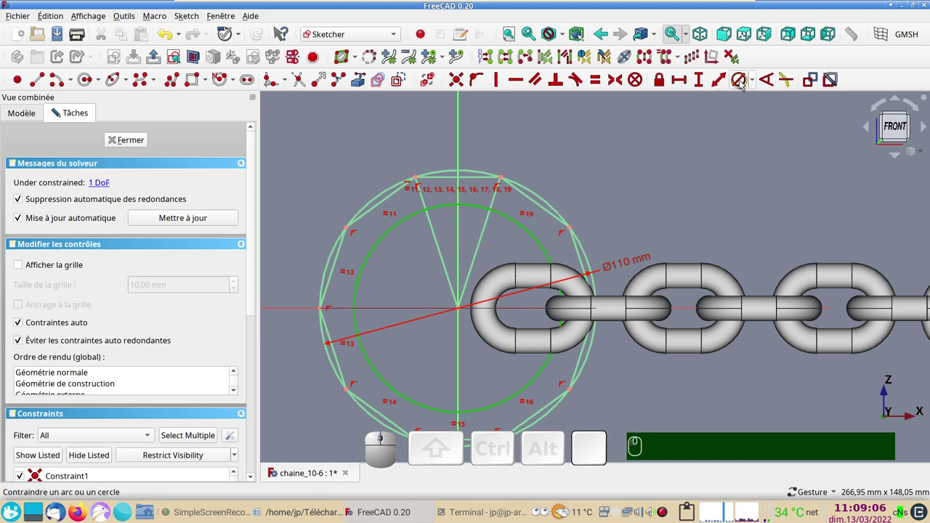
click(755, 87)
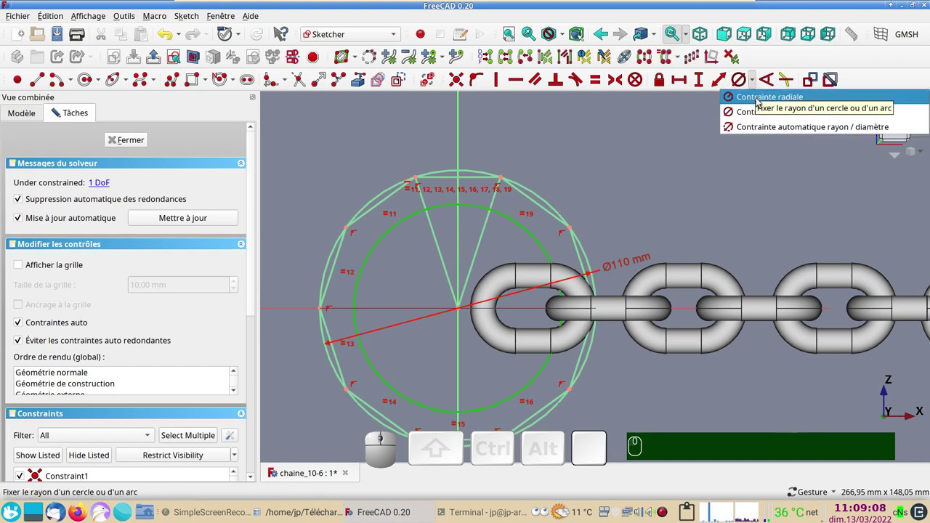
click(759, 101)
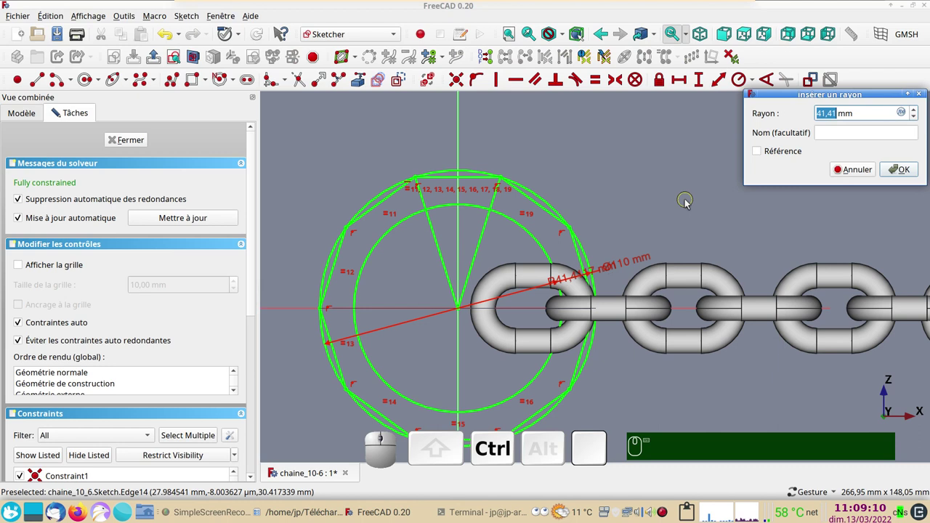
key(ctrl+v)
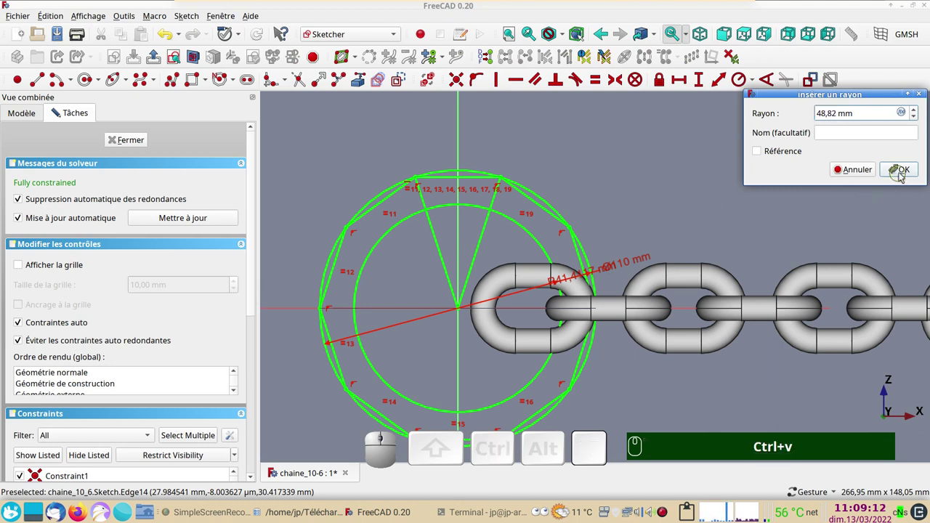
click(907, 172)
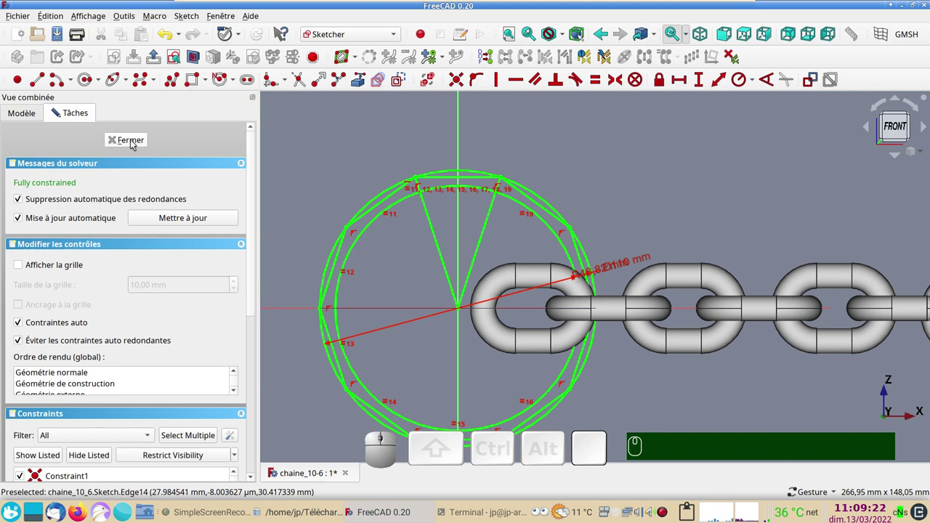
Step: Leave the sketch, frame the sketch and chain together, and select the chain Part
click(135, 142)
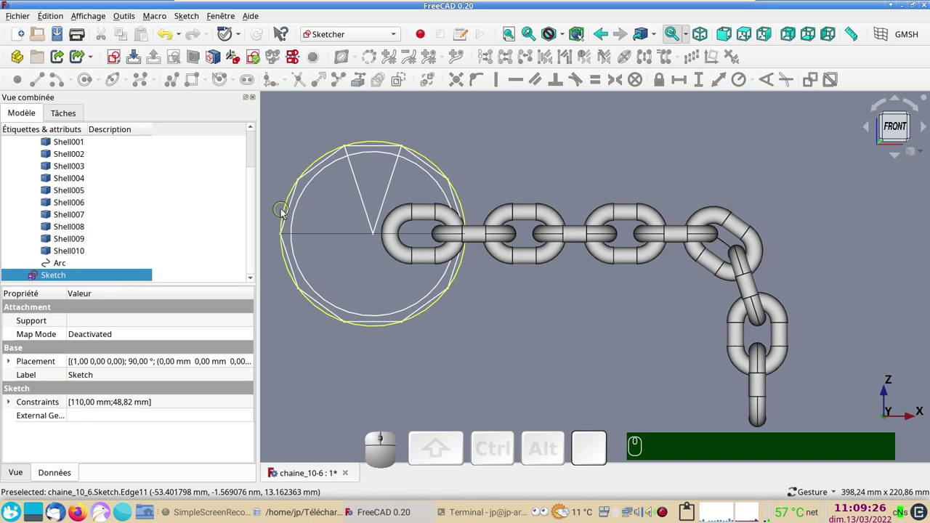
drag(486, 155, 137, 221)
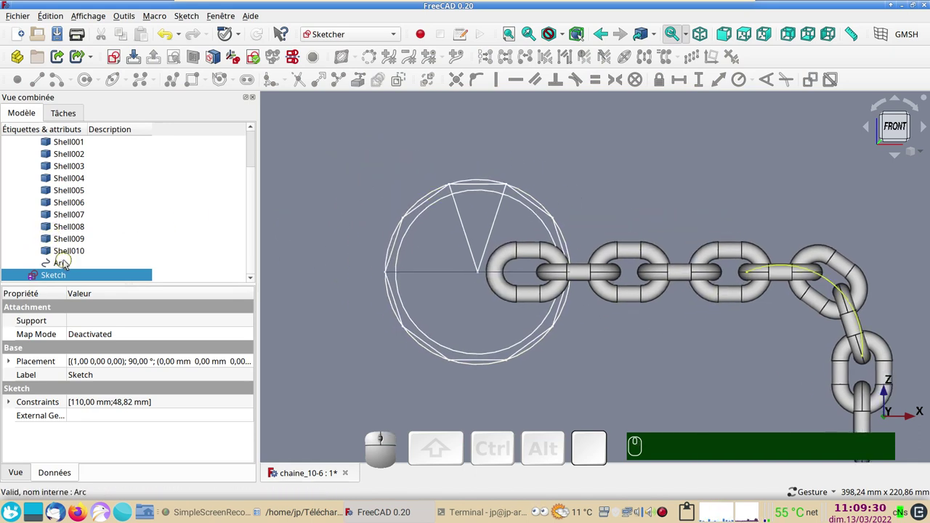
scroll(up, 3)
scroll(down, 3)
scroll(up, 3)
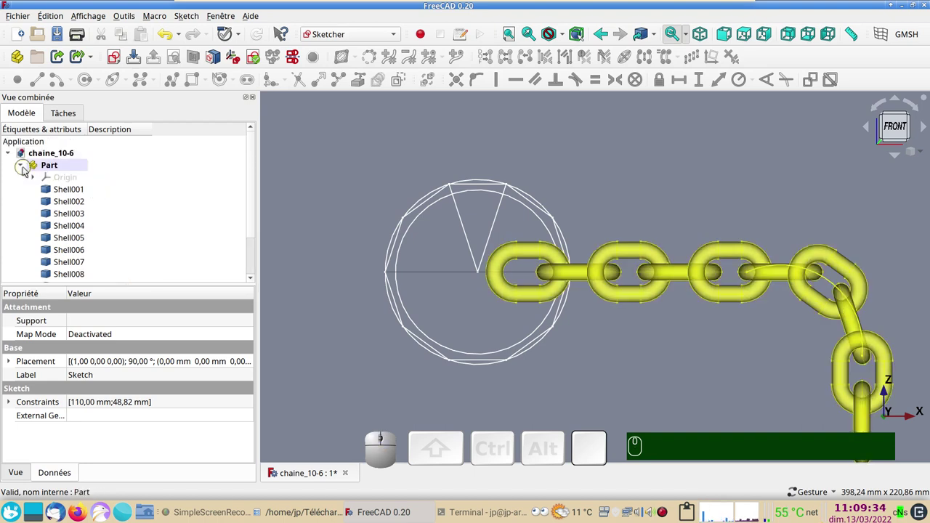
click(26, 169)
click(50, 166)
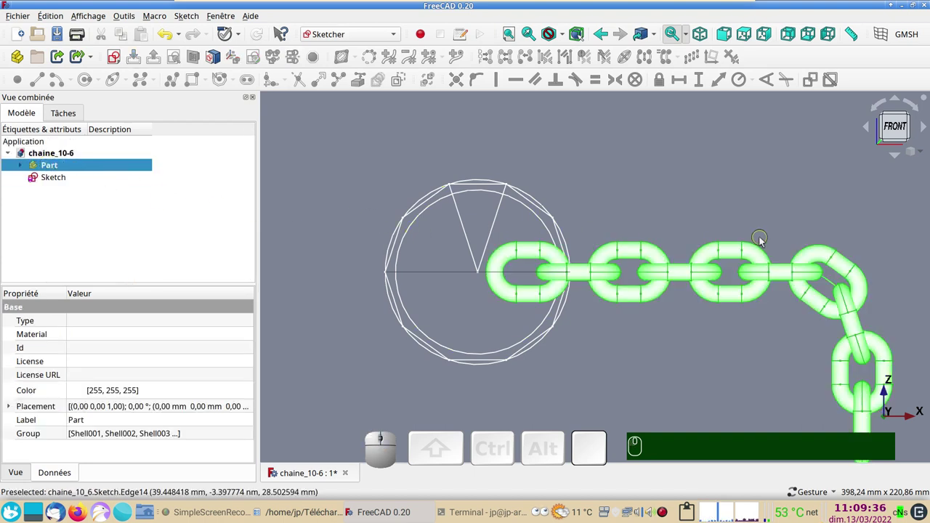
drag(736, 227, 168, 189)
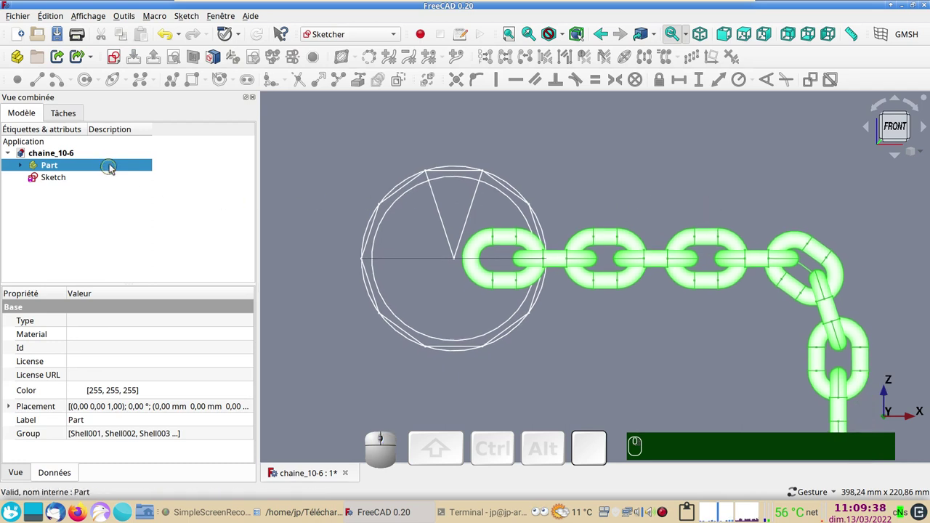
Step: Use Edit > Transform to slide the chain −178 mm along X onto the sprocket and confirm
click(112, 163)
click(164, 184)
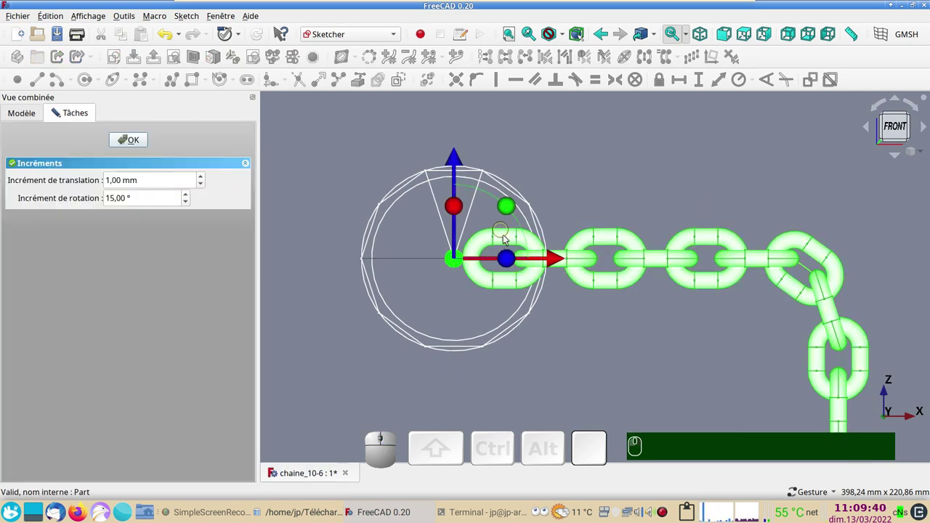
drag(556, 264, 320, 189)
drag(341, 194, 339, 197)
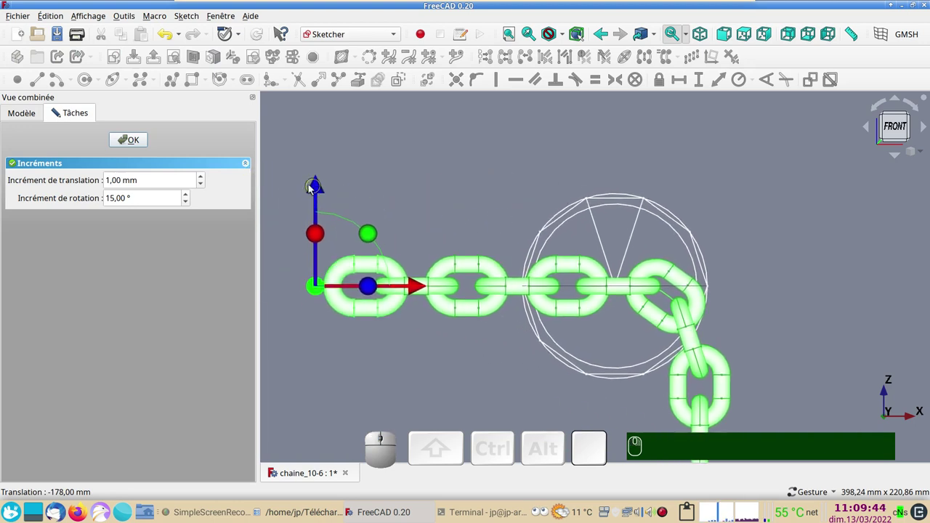
drag(314, 190, 270, 129)
click(139, 146)
Step: Show the model as wireframe, frame the sprocket top, and select the chain Part for placement editing
scroll(up, 3)
drag(425, 288, 402, 331)
click(401, 330)
key(&)
scroll(up, 3)
middle_click(464, 307)
drag(462, 309, 280, 310)
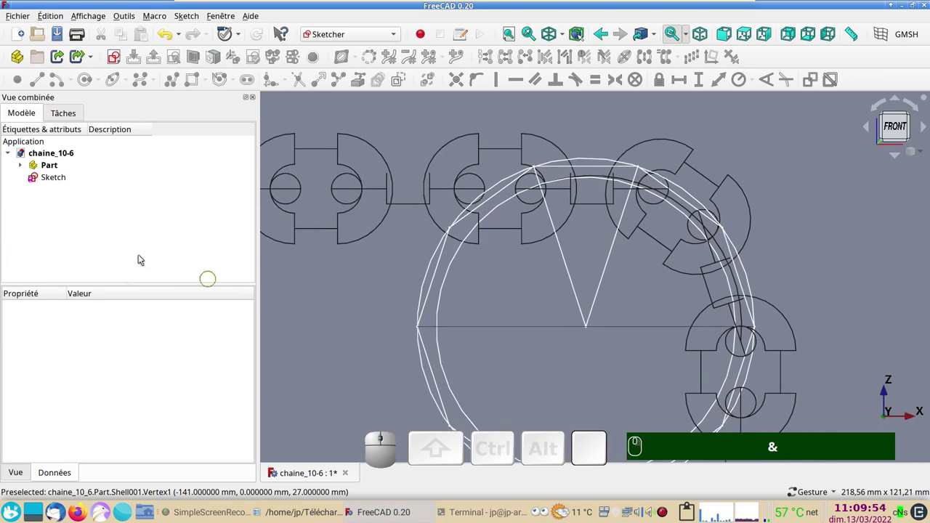
click(78, 165)
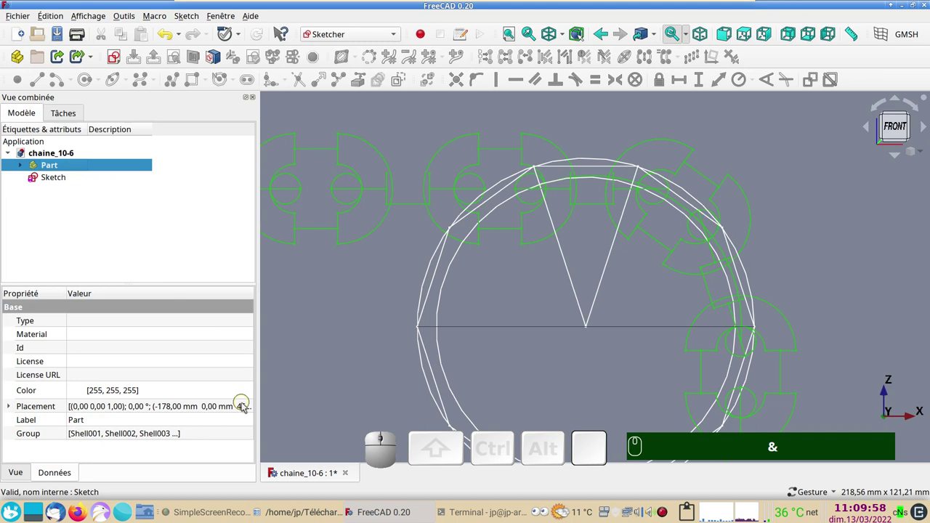
click(254, 410)
Step: Set the chain Part's placement to X −180 mm and Z 44.50 mm, apply and OK
click(254, 410)
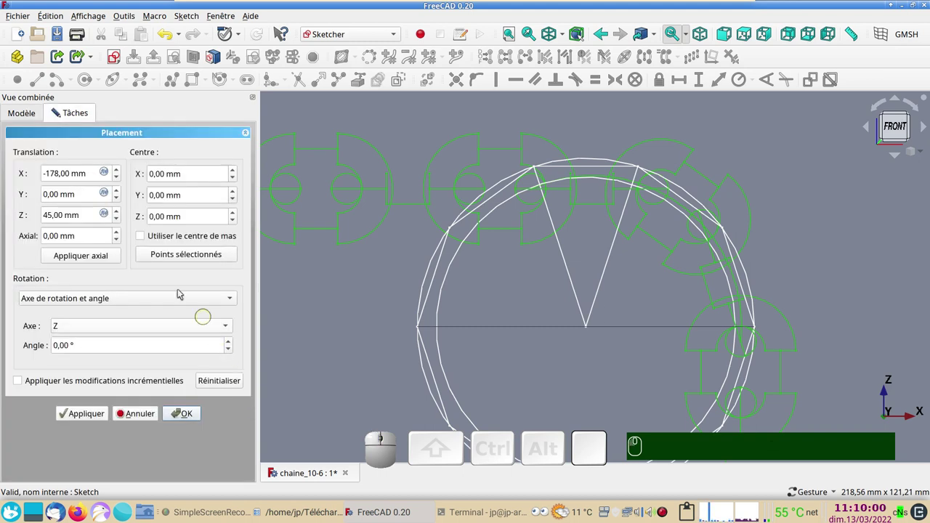
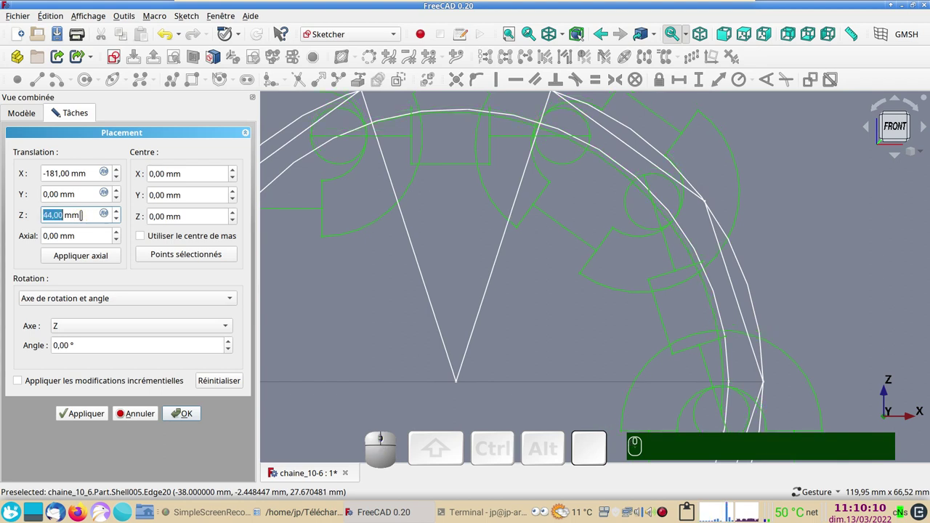
scroll(up, 3)
scroll(down, 3)
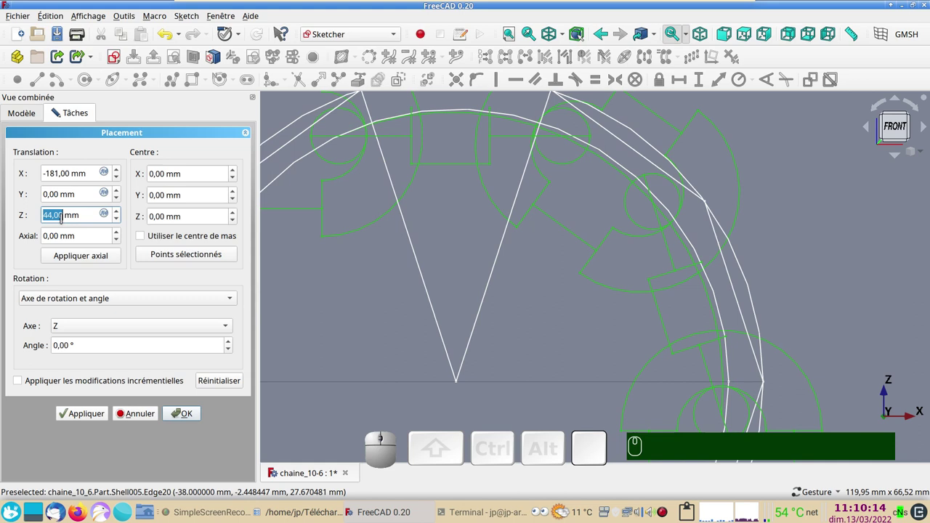
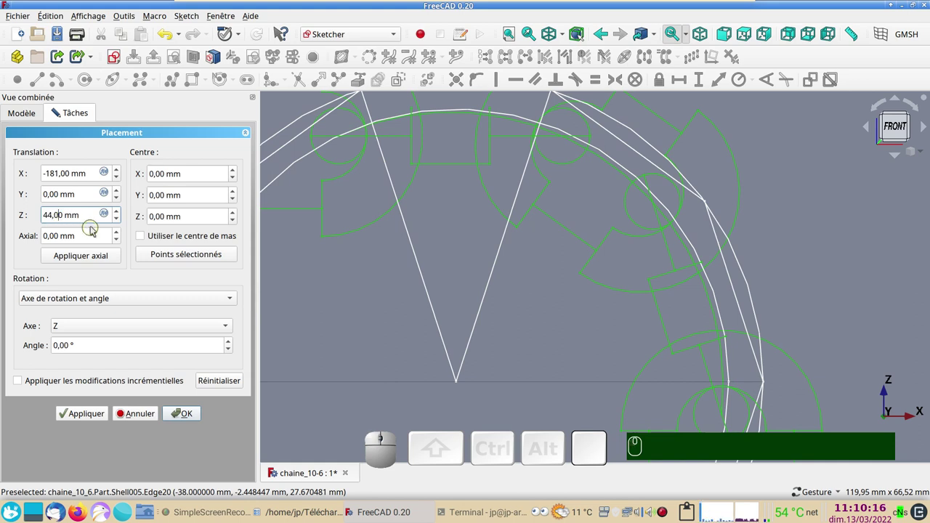
key(BackSpace)
key(KP_5)
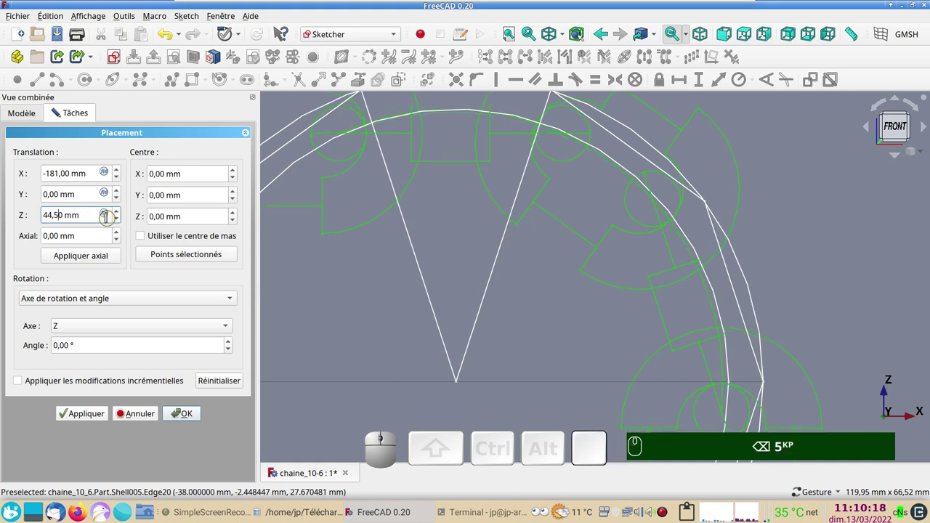
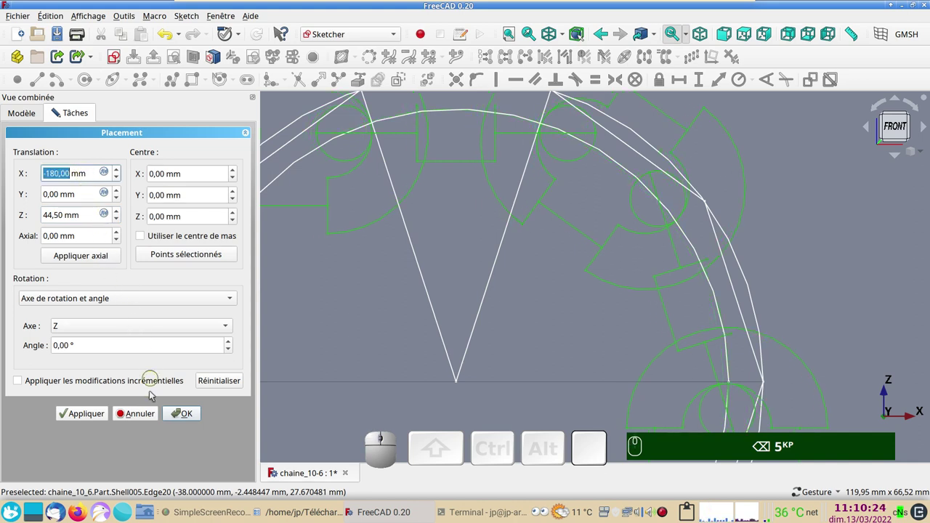
click(77, 412)
click(174, 415)
click(343, 353)
scroll(down, 3)
drag(327, 332, 338, 318)
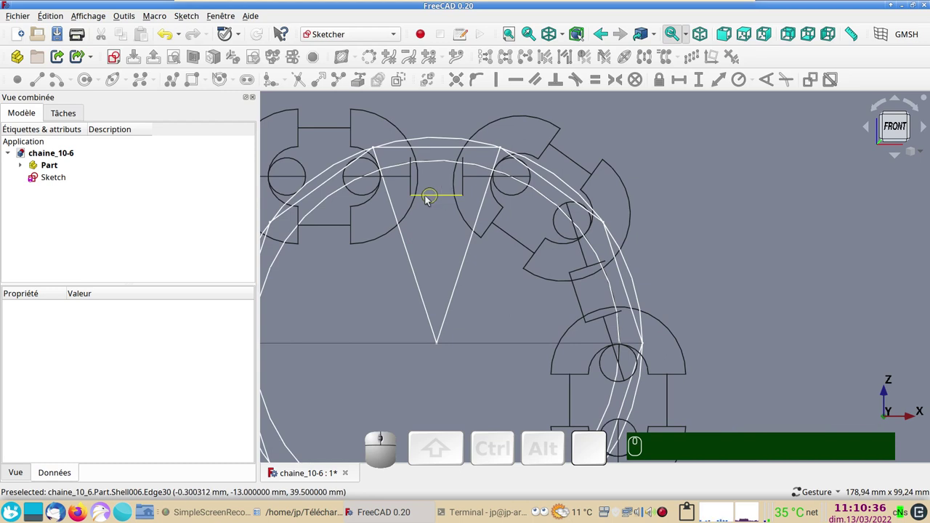
Step: Toggle the chain shaded and back to wireframe, then switch to the Draft workbench
key(&)
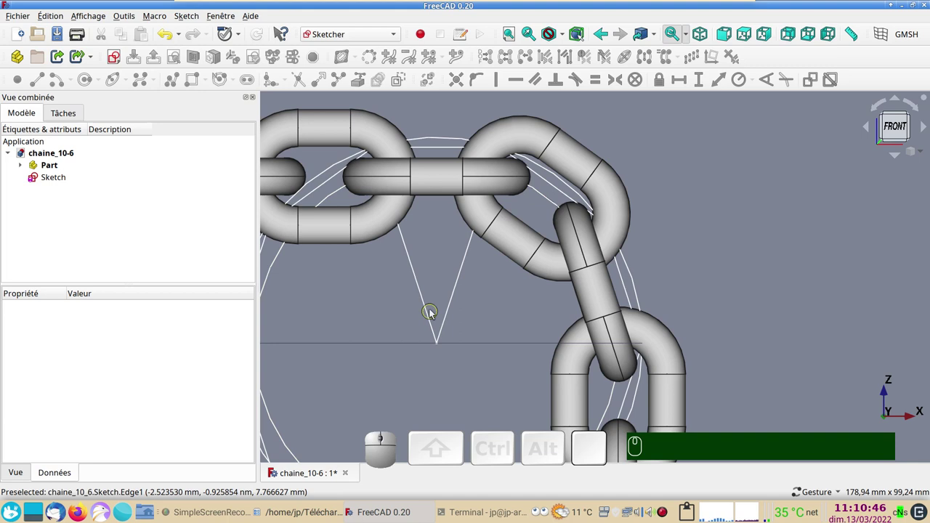
key(&)
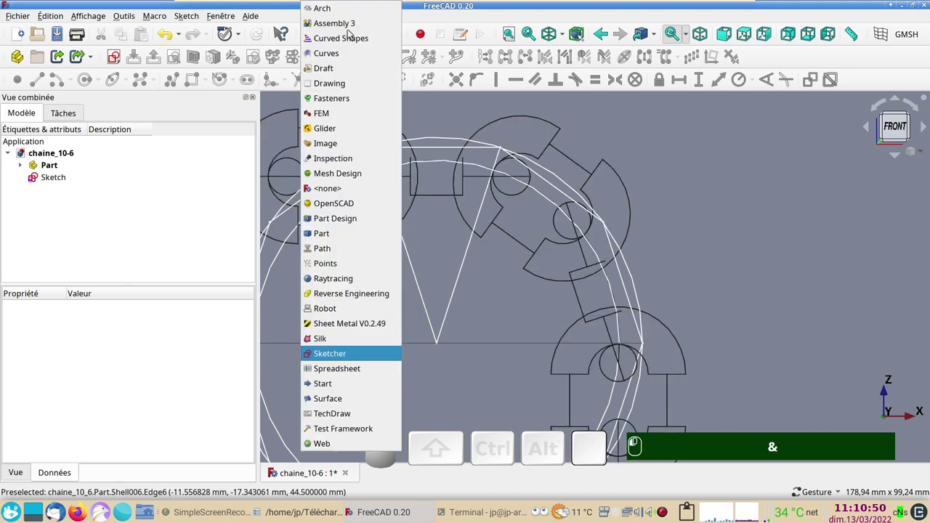
click(361, 67)
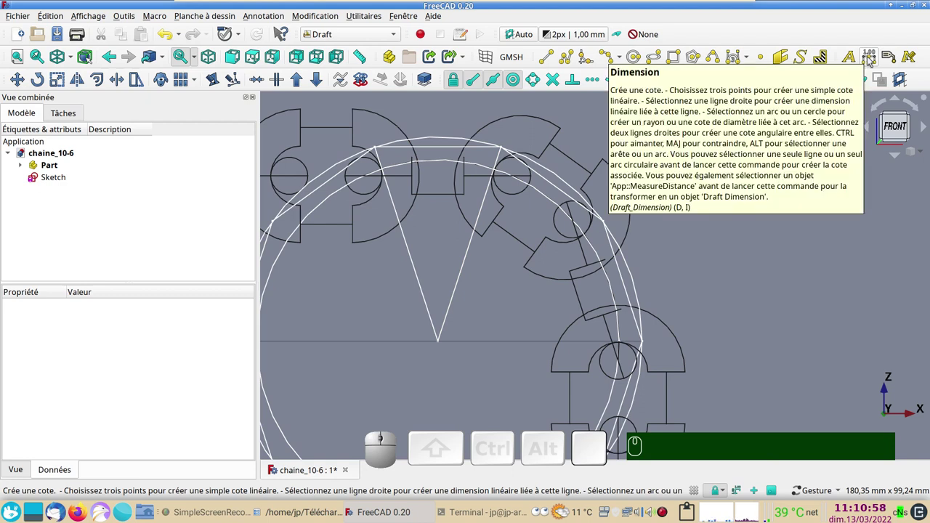
Step: Add a vertical 39.50 mm Draft dimension from sprocket centre to chain link at scale 4, then reopen the sprocket sketch
click(871, 60)
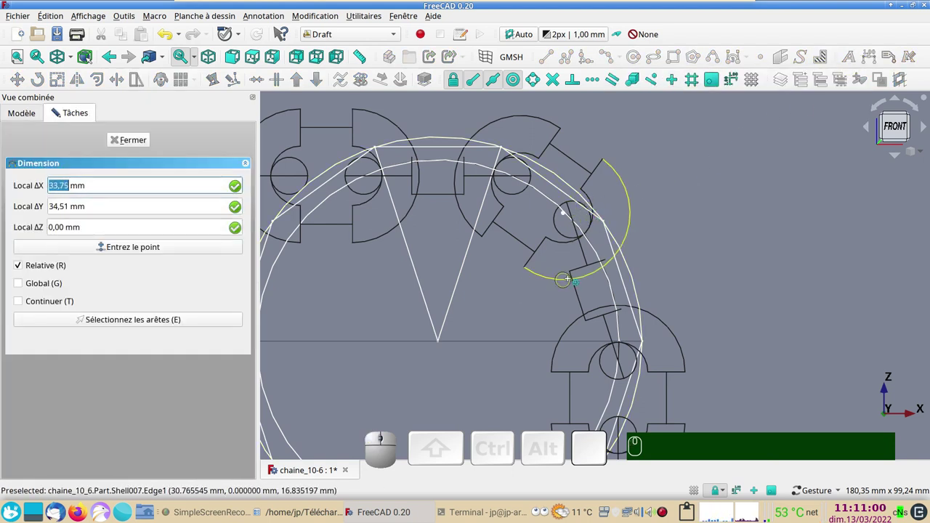
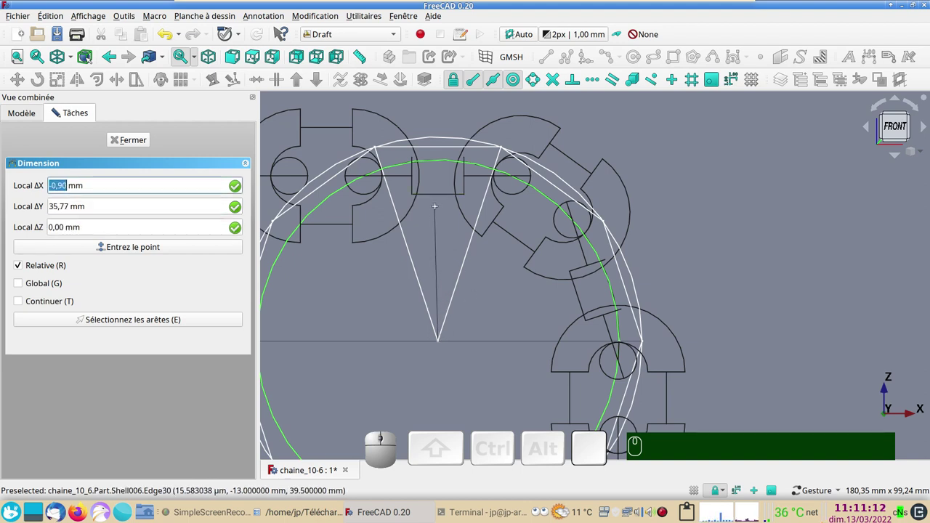
key(y)
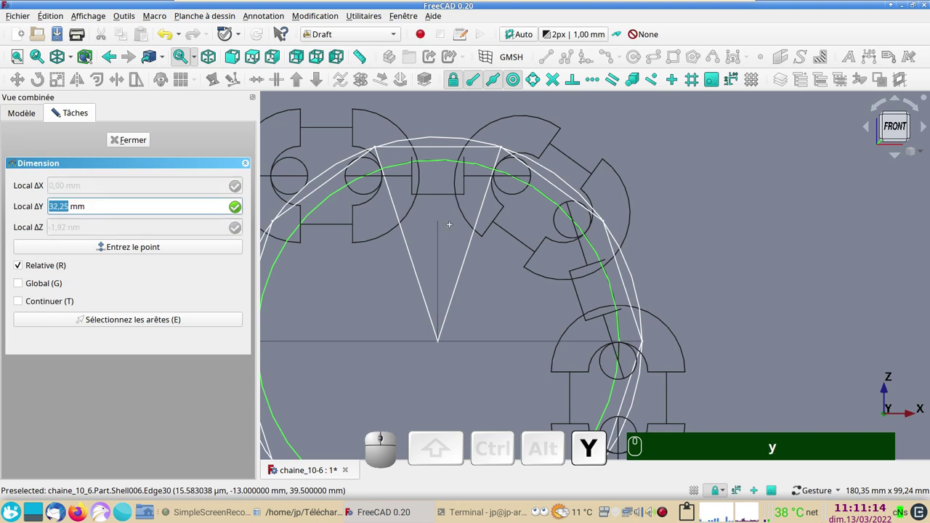
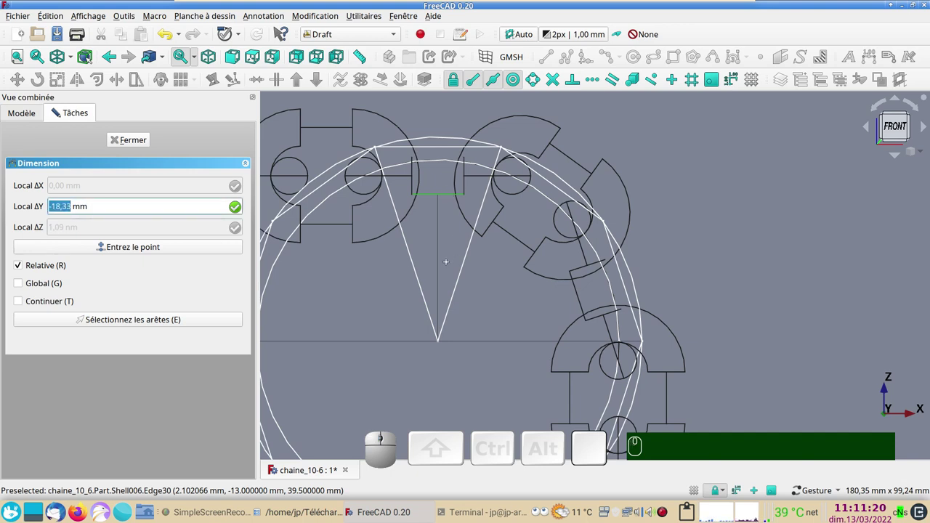
key(x)
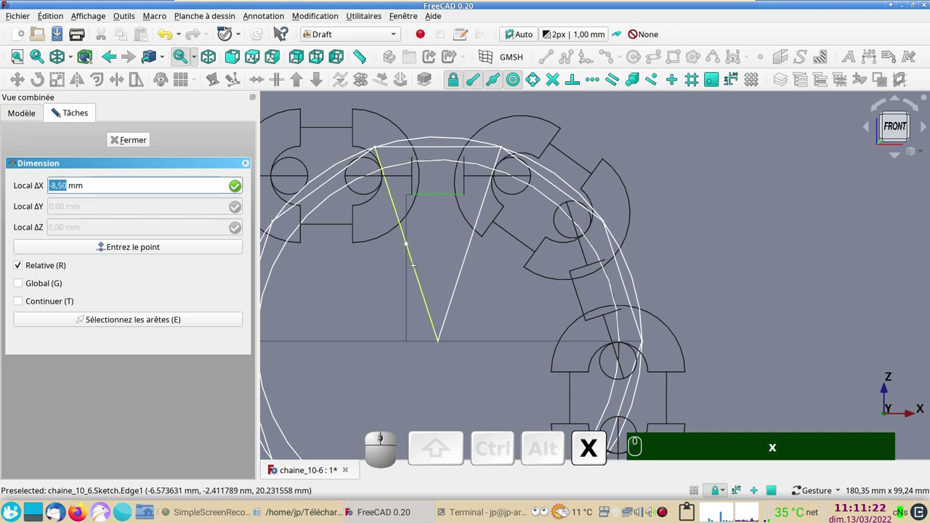
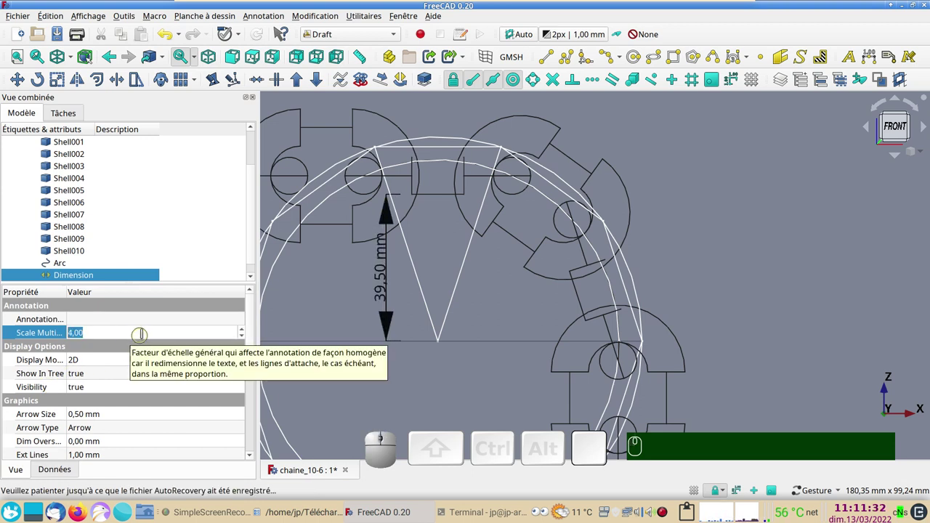
drag(255, 336, 267, 299)
scroll(down, 3)
click(108, 276)
scroll(up, 3)
Step: Draw a sketch line from the chain link's upper corner down to the tooth
right_click(482, 274)
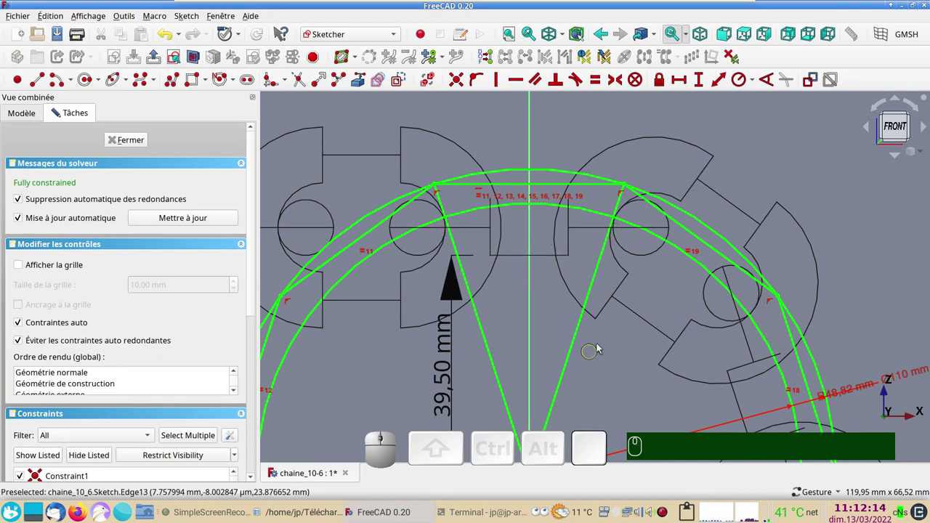
drag(624, 341, 648, 315)
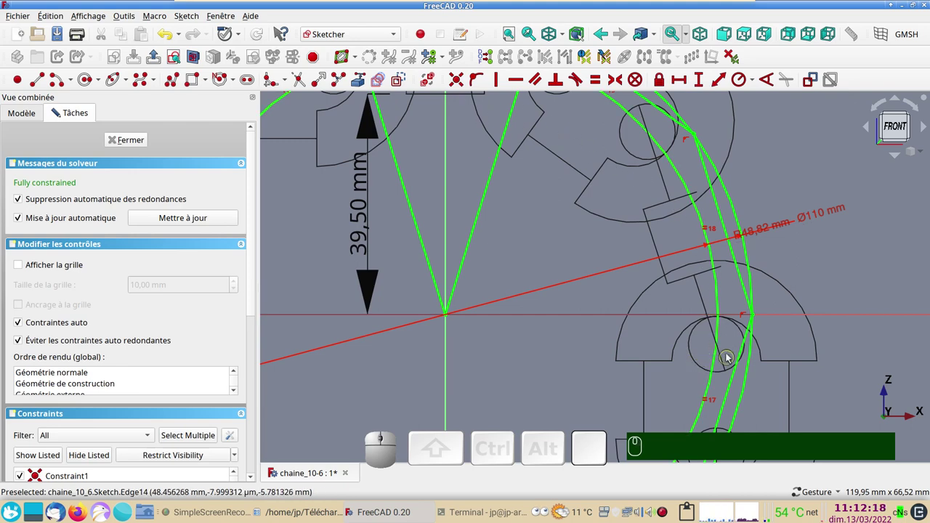
scroll(down, 3)
drag(521, 282, 571, 328)
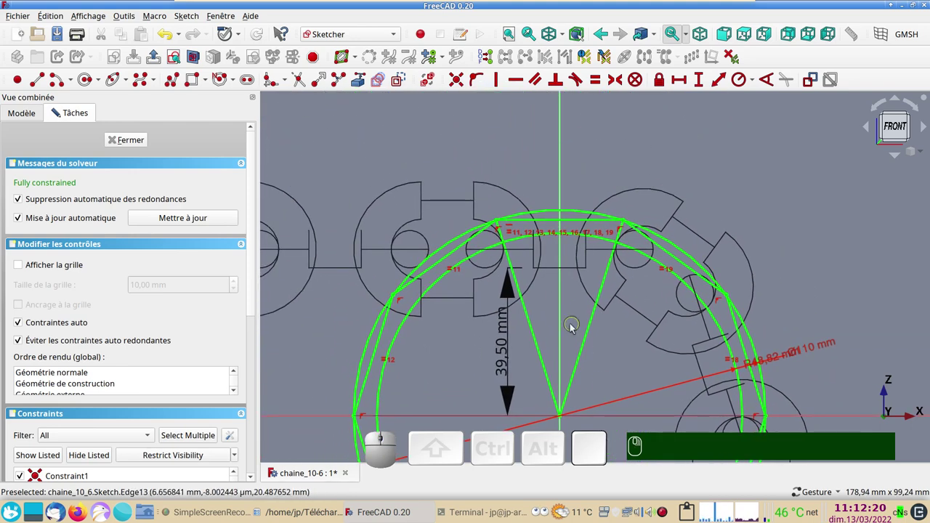
scroll(up, 3)
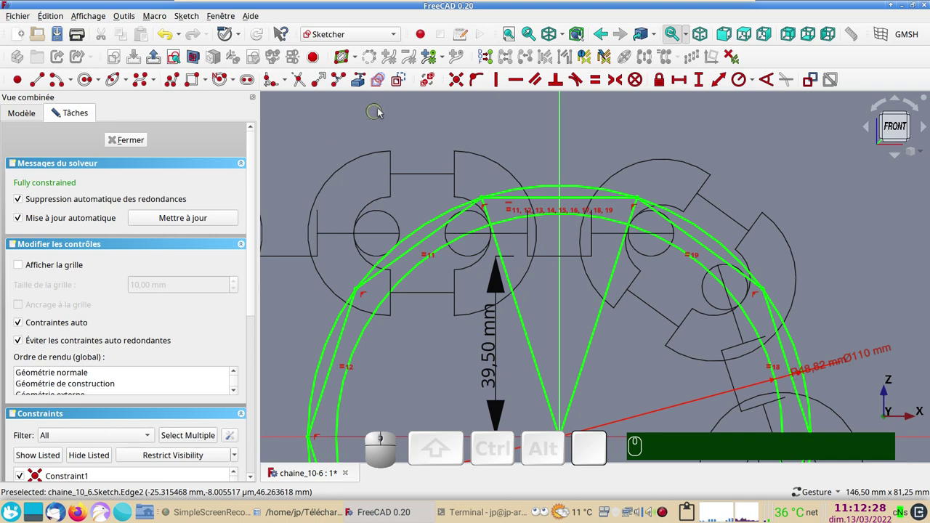
click(406, 91)
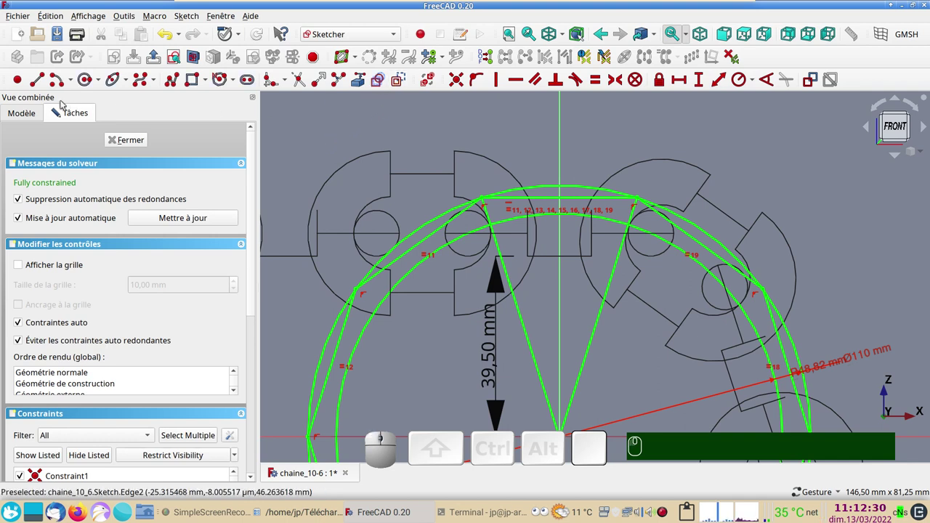
click(42, 87)
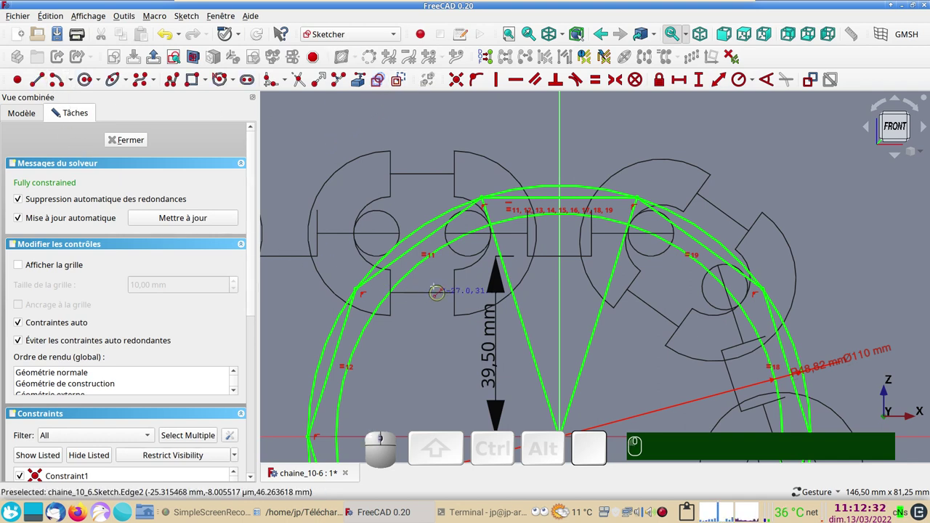
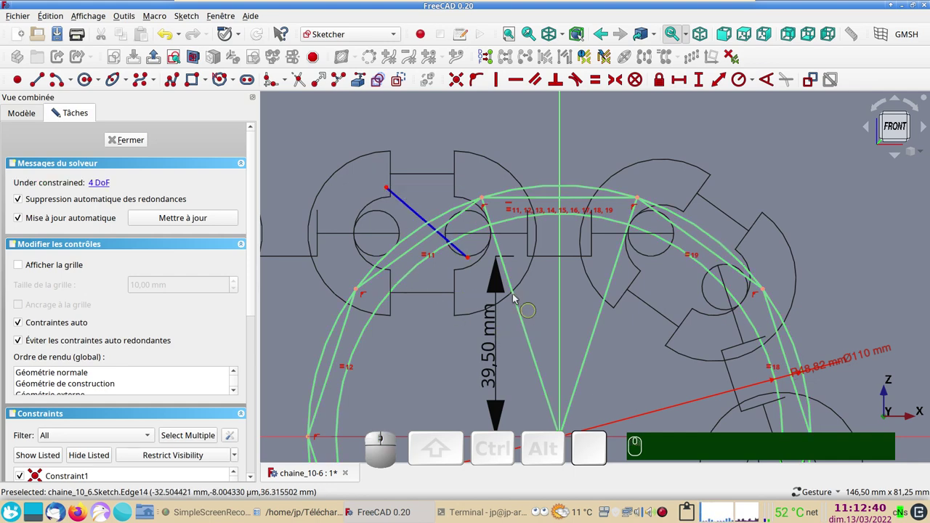
right_click(539, 313)
Step: Fix the line's lower endpoint 39.5 mm above the horizontal axis
click(462, 230)
click(447, 407)
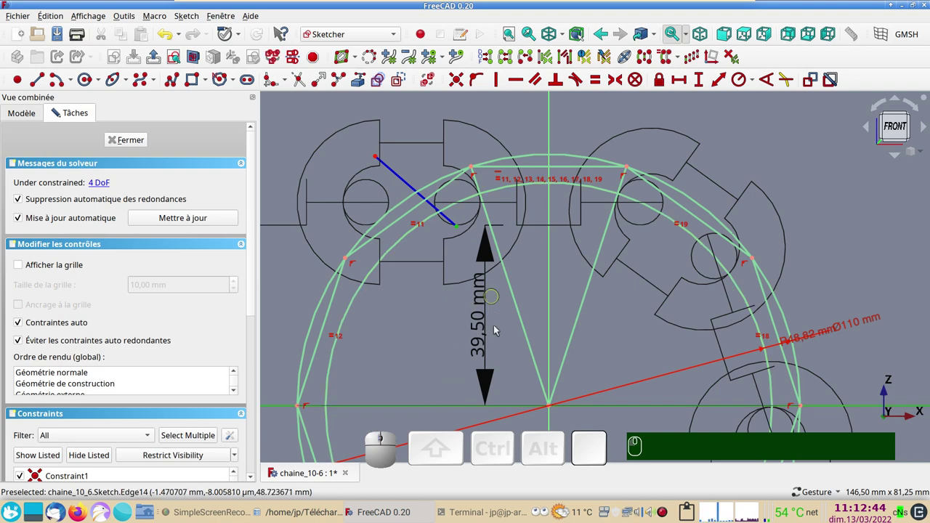
click(700, 84)
key(KP_3)
key(KP_9)
key(KP_Decimal)
key(KP_5)
key(KP_Enter)
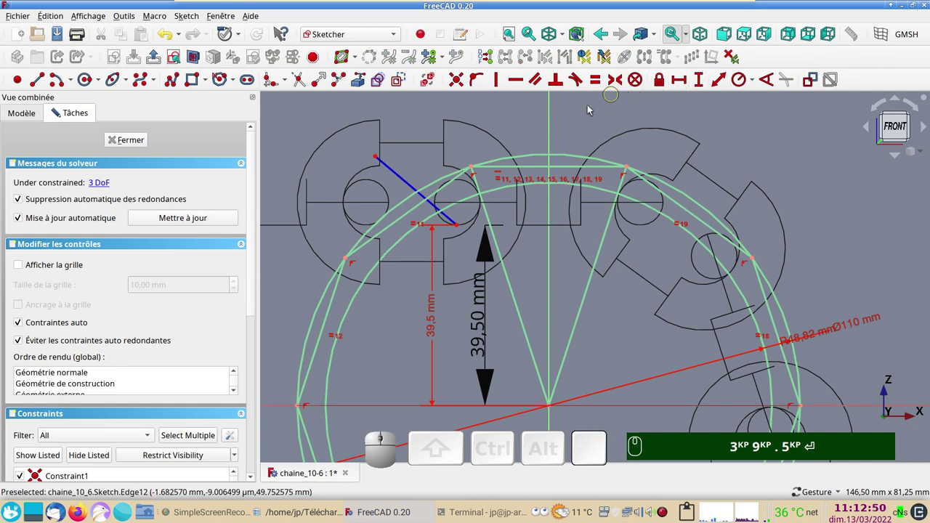
key(KP_3)
key(KP_9)
text(.)
key(KP_5)
key(Return)
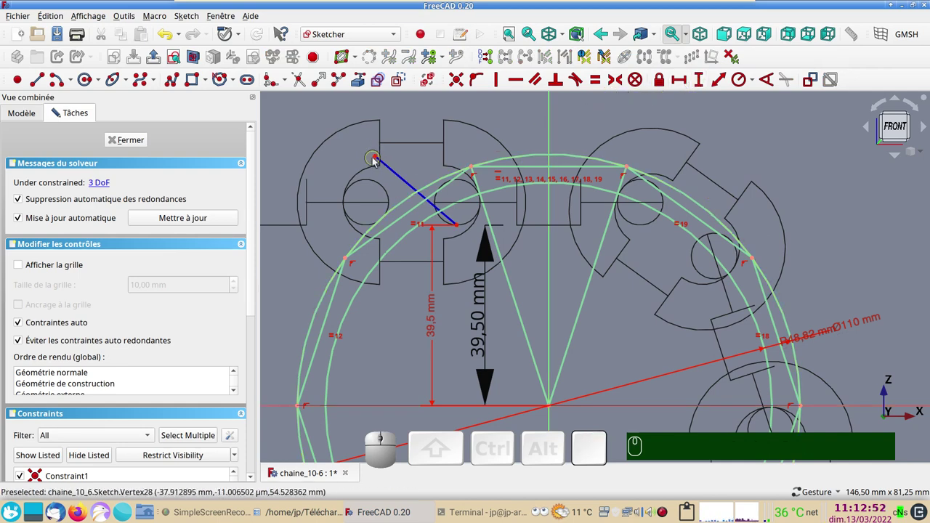
Step: Fix the line's upper endpoint 55 mm above the horizontal axis
click(379, 160)
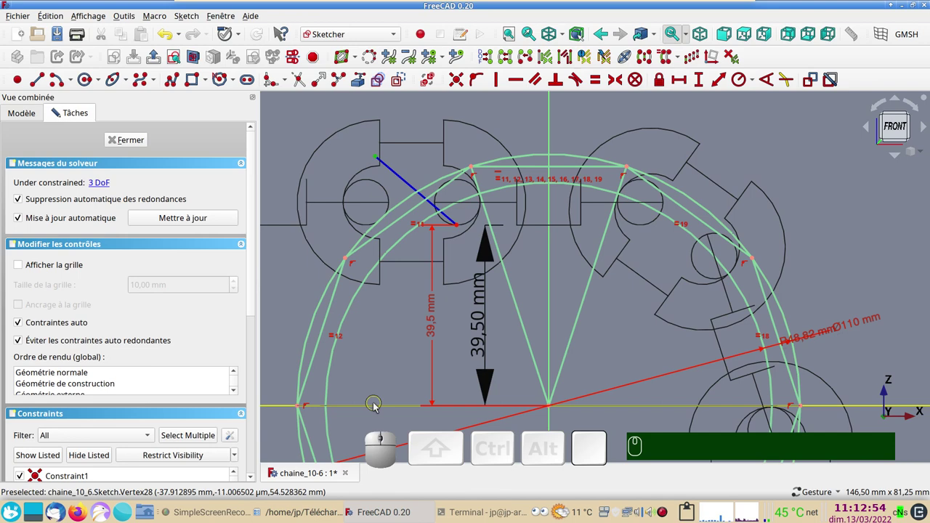
click(377, 406)
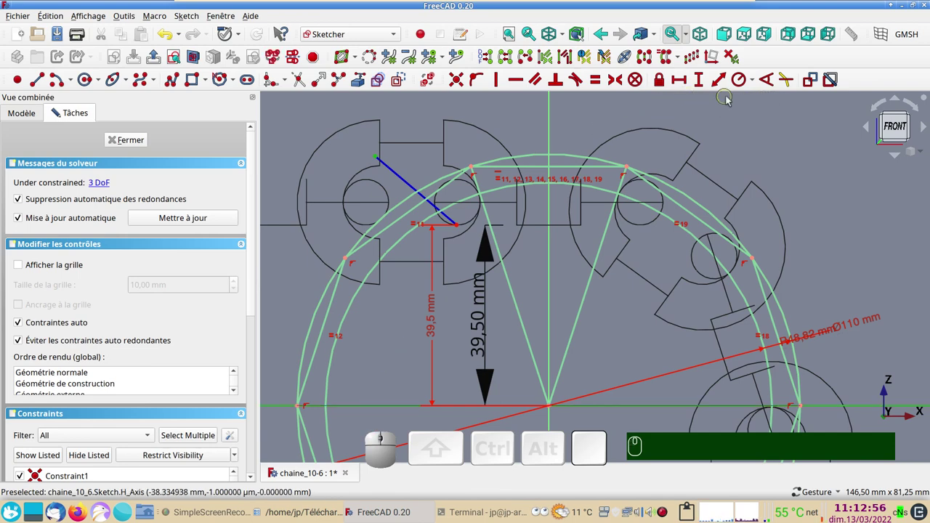
click(699, 84)
key(KP_5)
key(KP_Enter)
Step: Centre the view on the new line and select its lower endpoint with the vertical axis
scroll(up, 3)
drag(495, 261, 604, 336)
drag(536, 286, 420, 189)
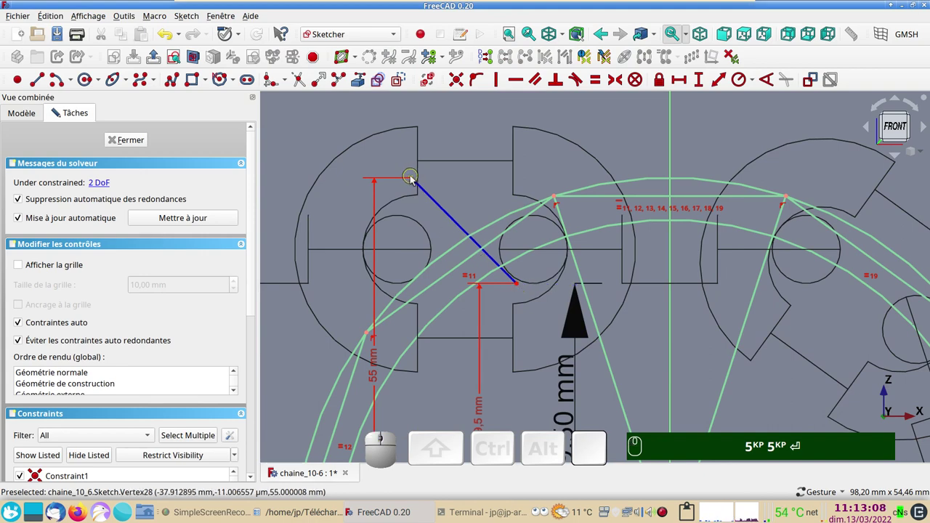
drag(415, 178, 447, 304)
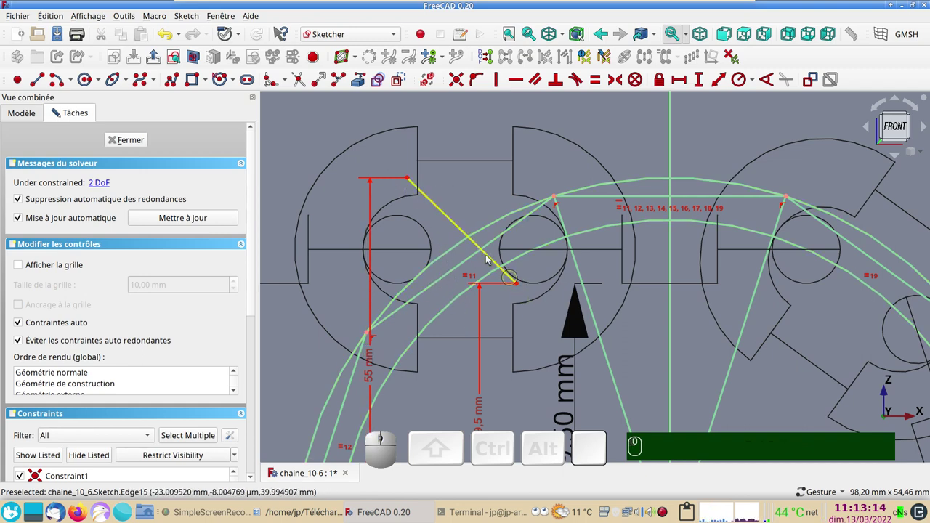
drag(538, 342, 463, 317)
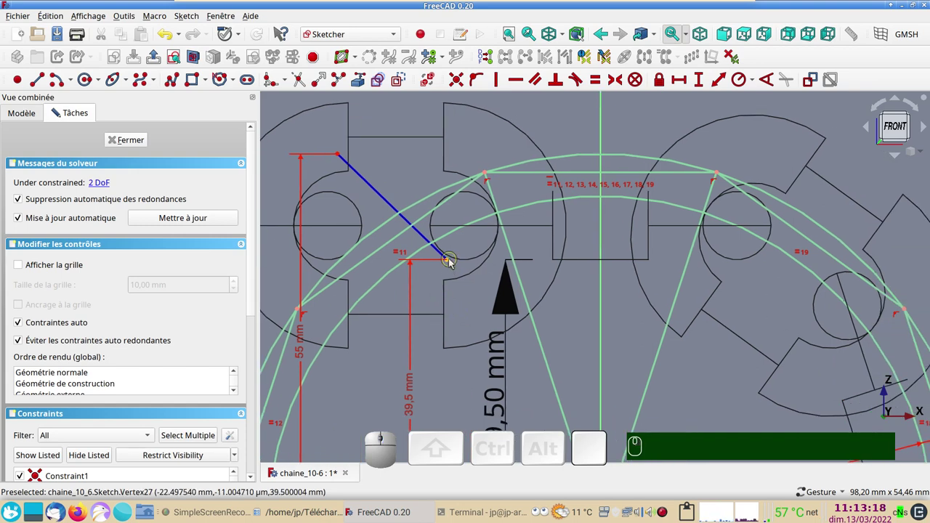
click(451, 263)
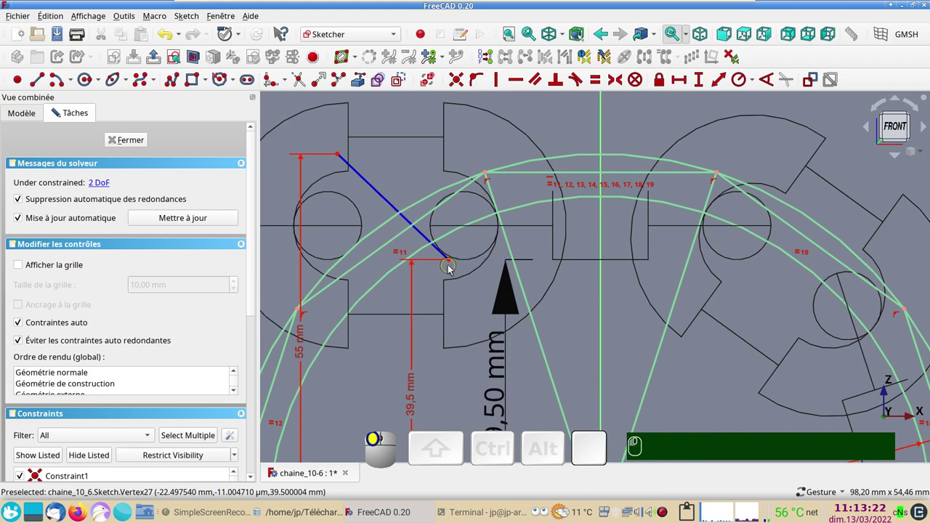
click(454, 264)
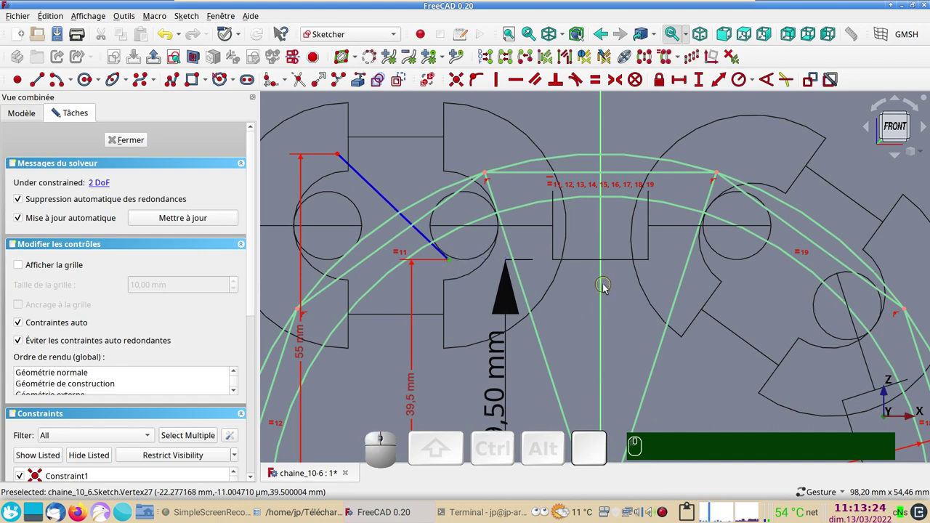
Step: Fix the lower endpoint 22 mm horizontally from the vertical axis
click(605, 287)
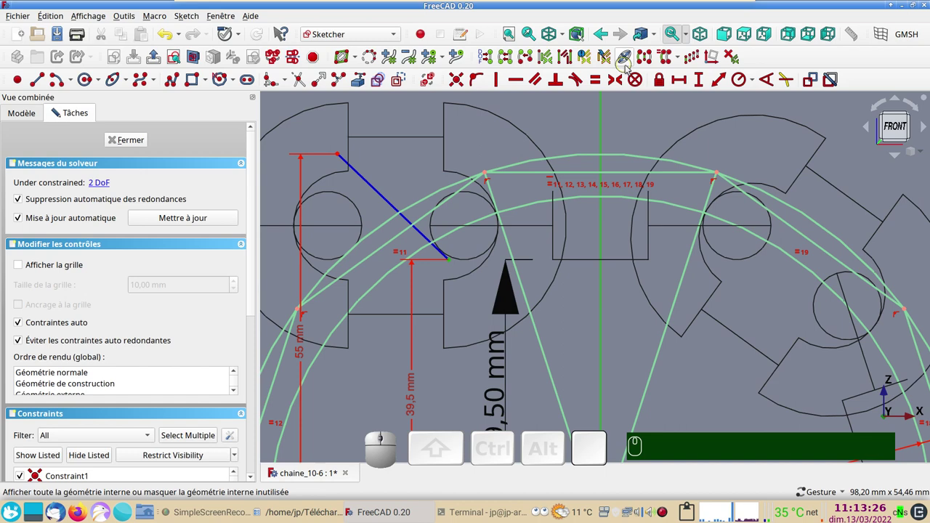
click(683, 82)
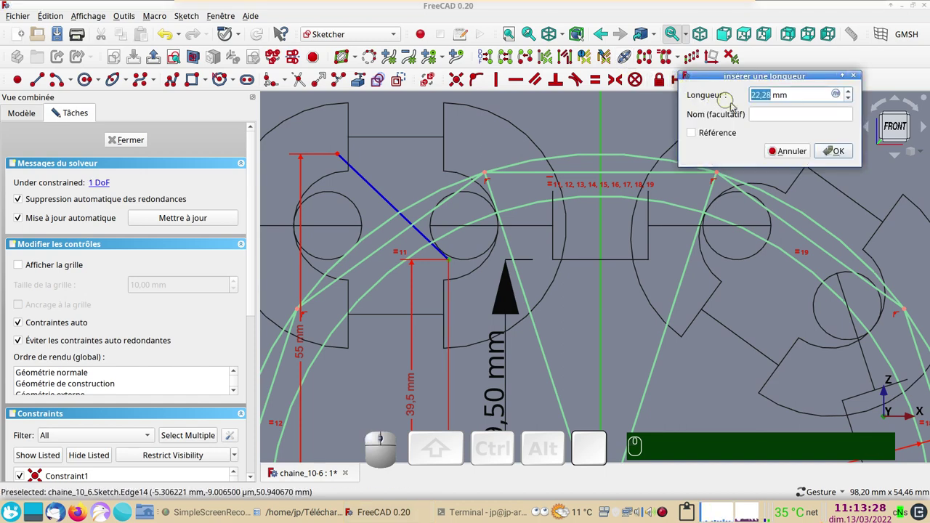
key(KP_2)
key(KP_Enter)
key(Return)
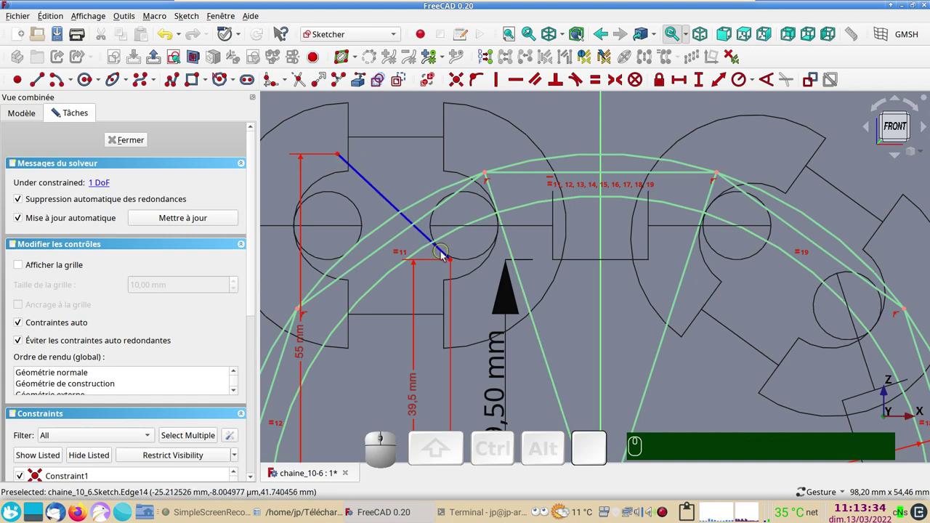
scroll(up, 3)
scroll(down, 3)
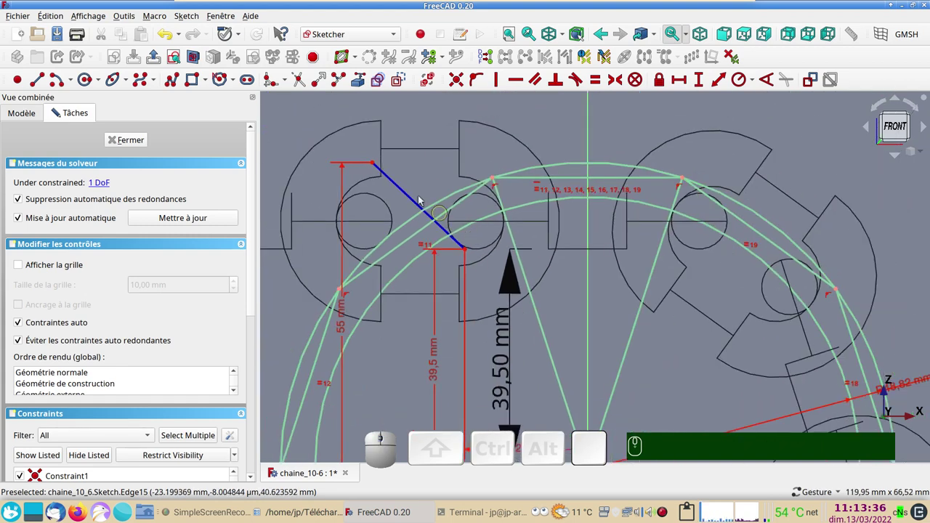
Step: Abandon a horizontal distance on the upper endpoint and drag that endpoint further left
click(376, 165)
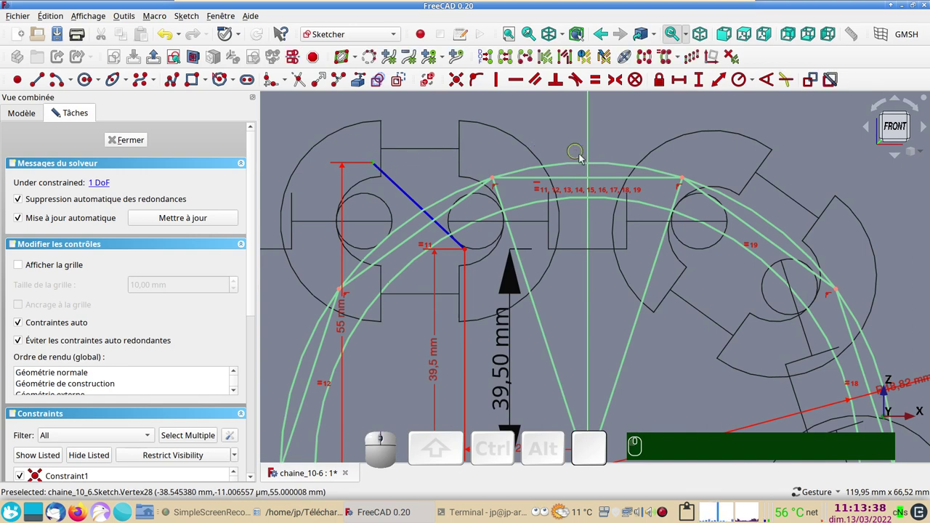
click(592, 149)
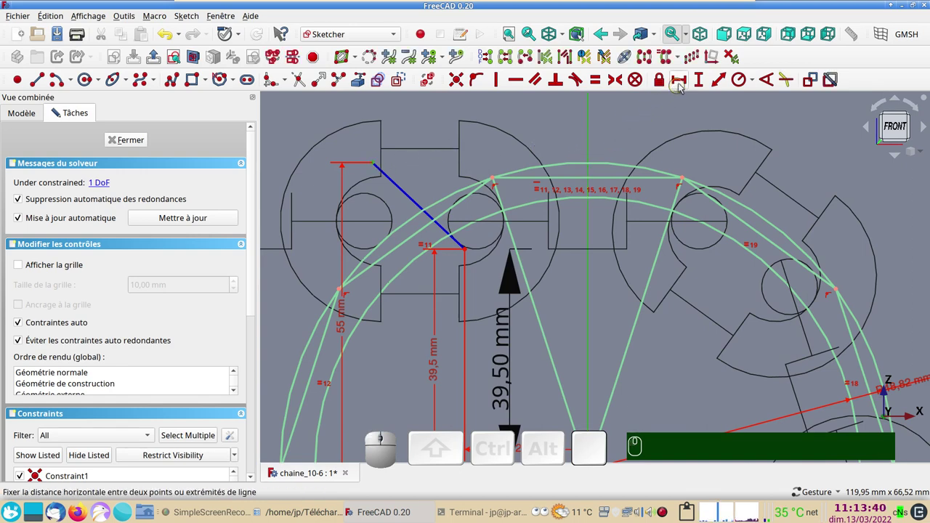
click(682, 84)
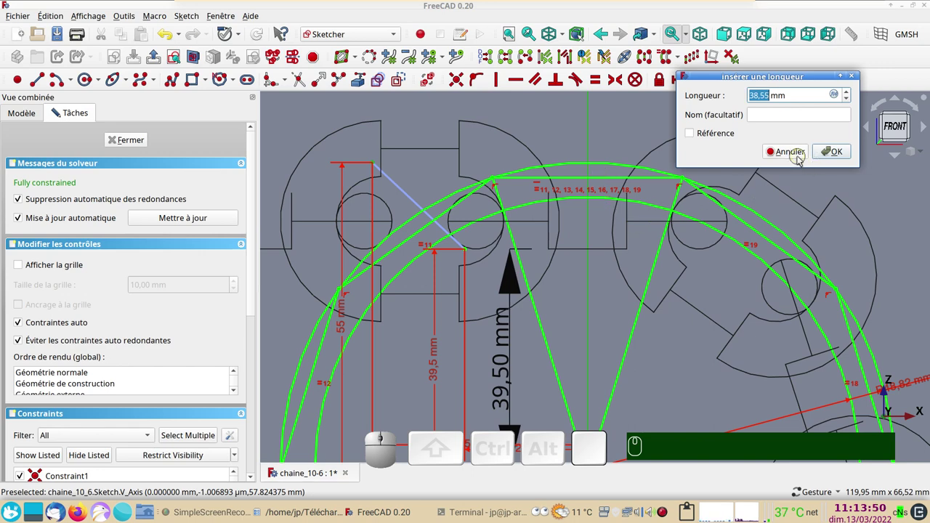
click(801, 159)
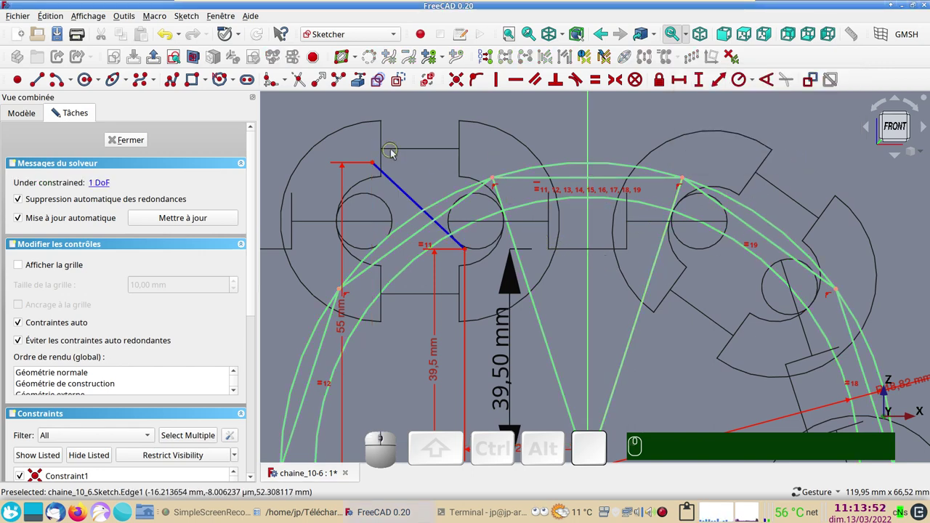
drag(375, 166, 360, 165)
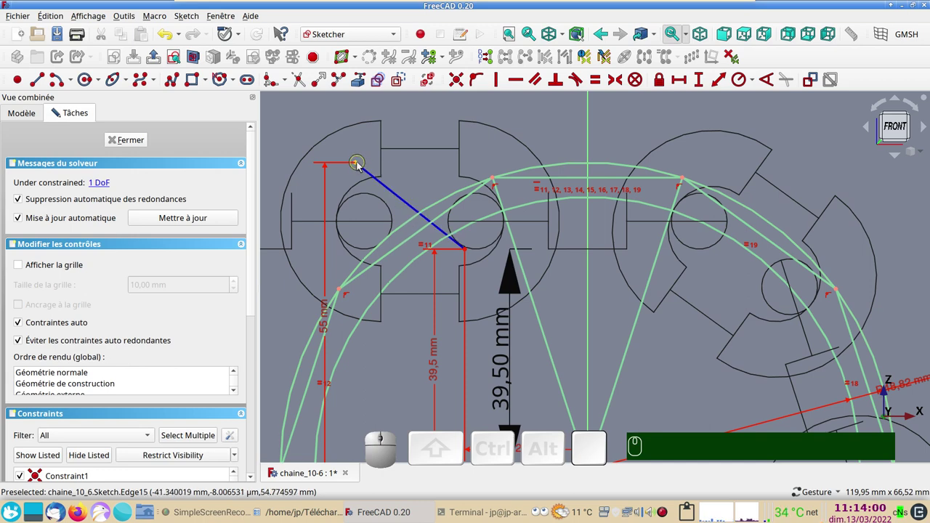
Step: Fix the upper endpoint 80 mm horizontally from the vertical axis, fully constraining the sketch
click(361, 166)
click(592, 155)
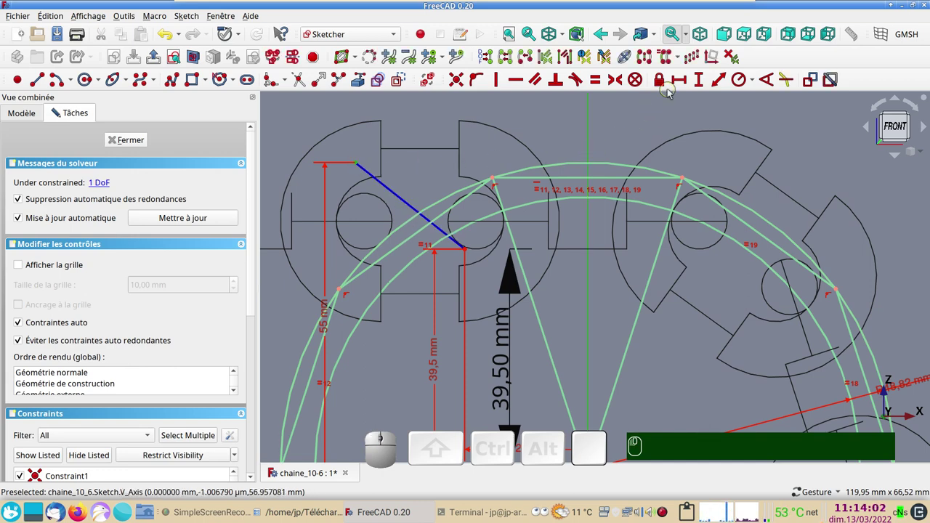
click(683, 81)
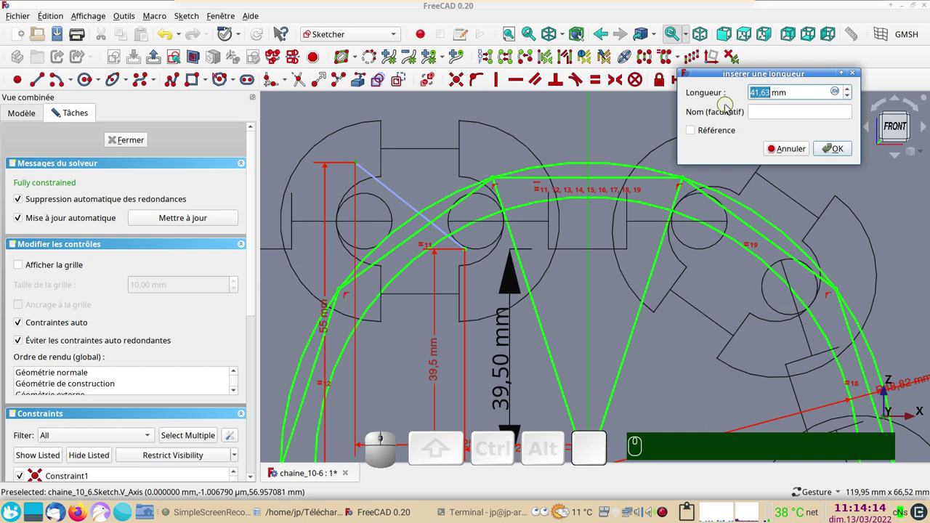
key(KP_8)
key(KP_0)
key(Return)
scroll(down, 3)
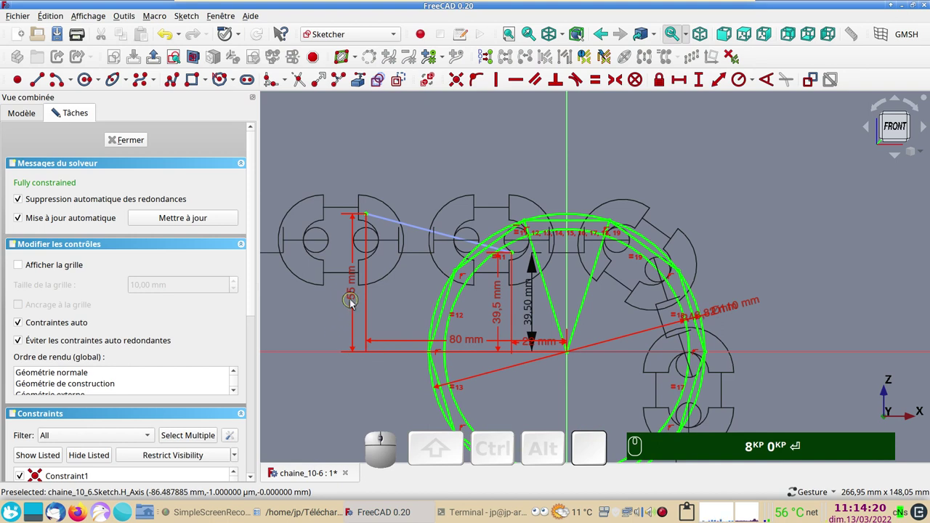
Step: Move the 80 and 22 mm dimensions above the drawing and change the 80 mm distance to 40 mm
drag(459, 344, 492, 317)
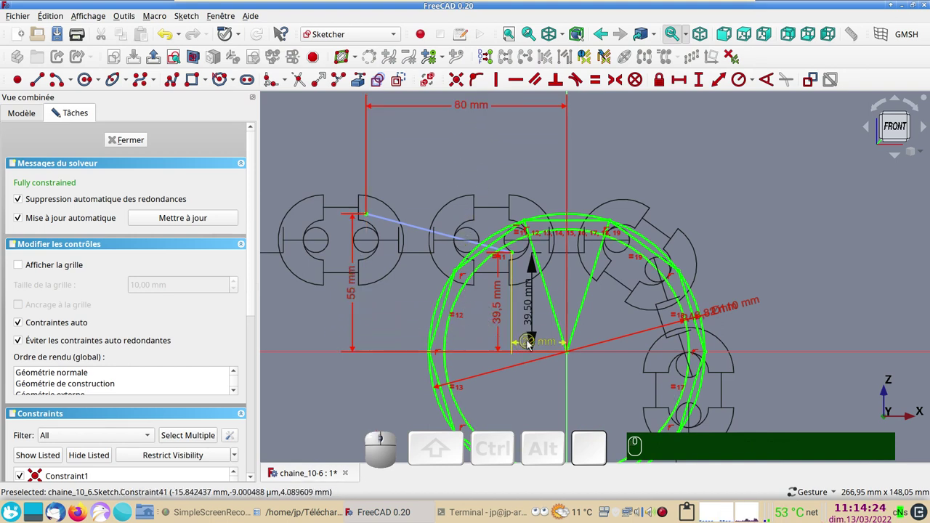
drag(531, 345, 454, 109)
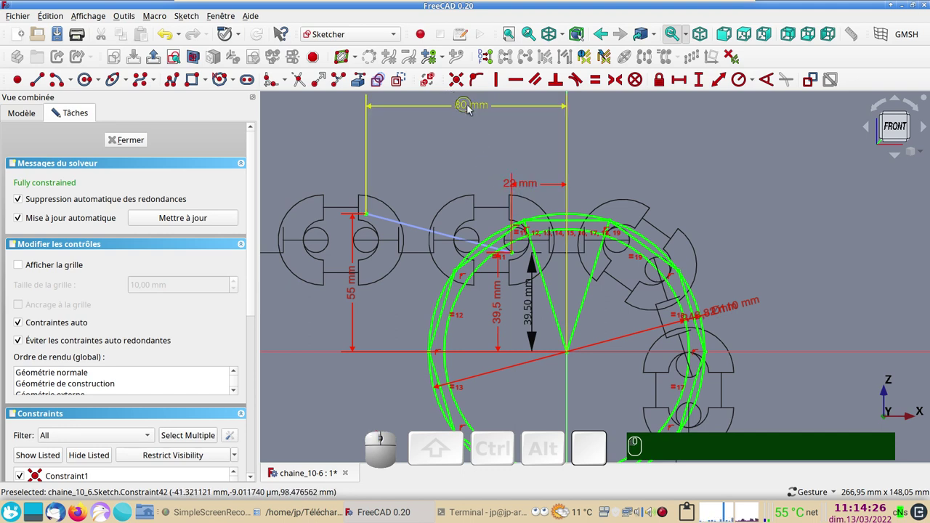
click(471, 110)
key(KP_4)
key(KP_0)
key(KP_Enter)
click(144, 145)
Step: Finish editing the sketch and orbit the view to inspect the chain over the sprocket
click(398, 296)
scroll(up, 3)
scroll(down, 3)
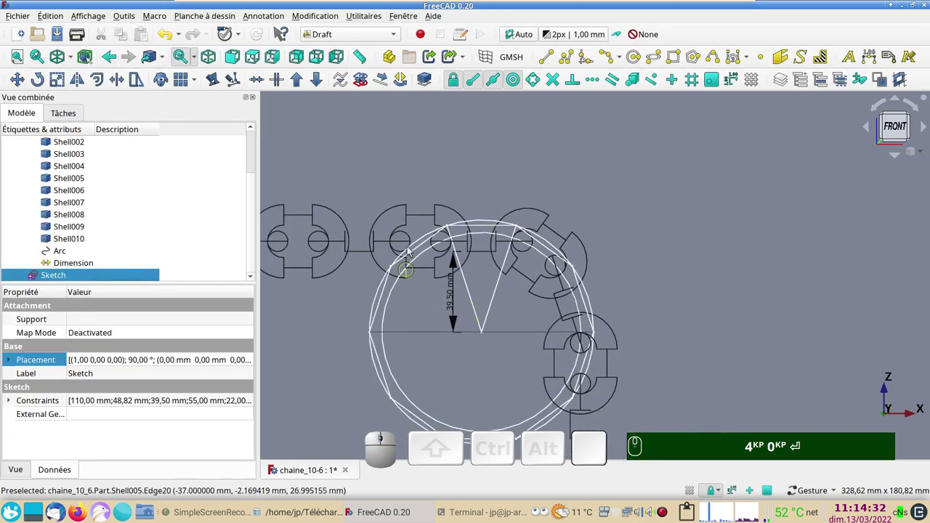
drag(417, 156, 457, 205)
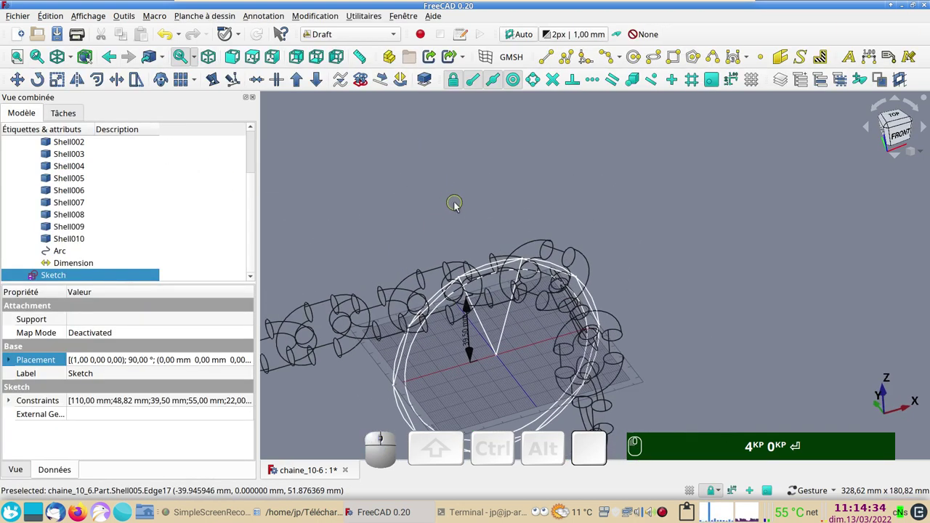
drag(466, 216, 471, 151)
key(KP_4)
key(KP_0)
key(Return)
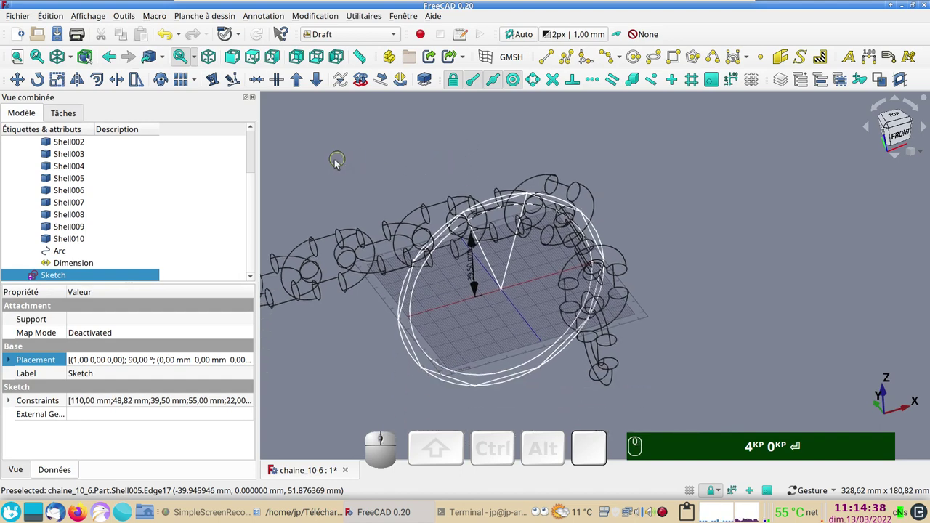
text(gr)
drag(383, 344, 452, 318)
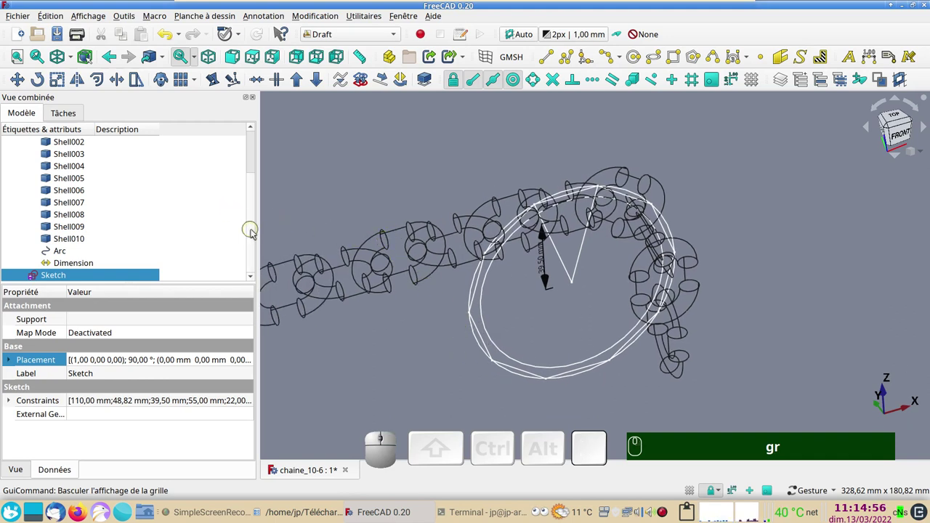
Step: Collapse and re-expand the Part group in the tree, then bring up the workbench list
click(256, 230)
drag(255, 229, 114, 168)
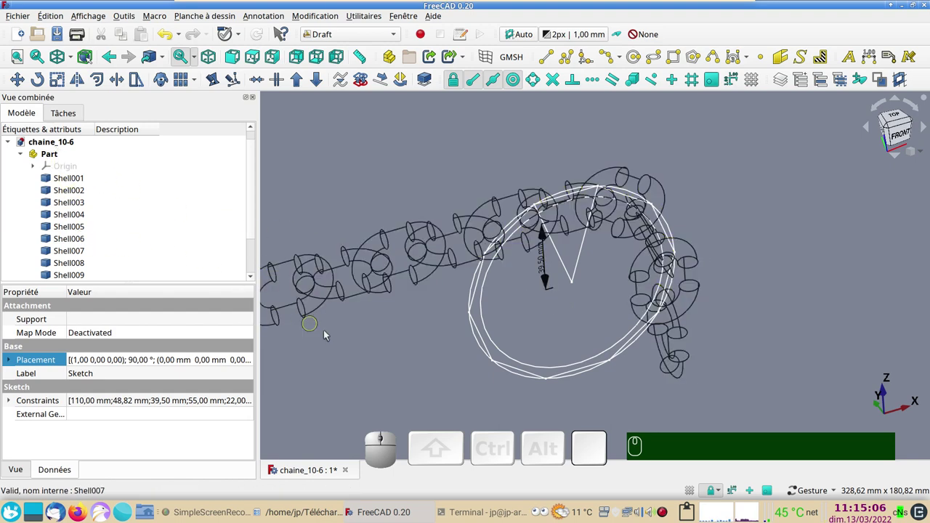
drag(407, 360, 422, 345)
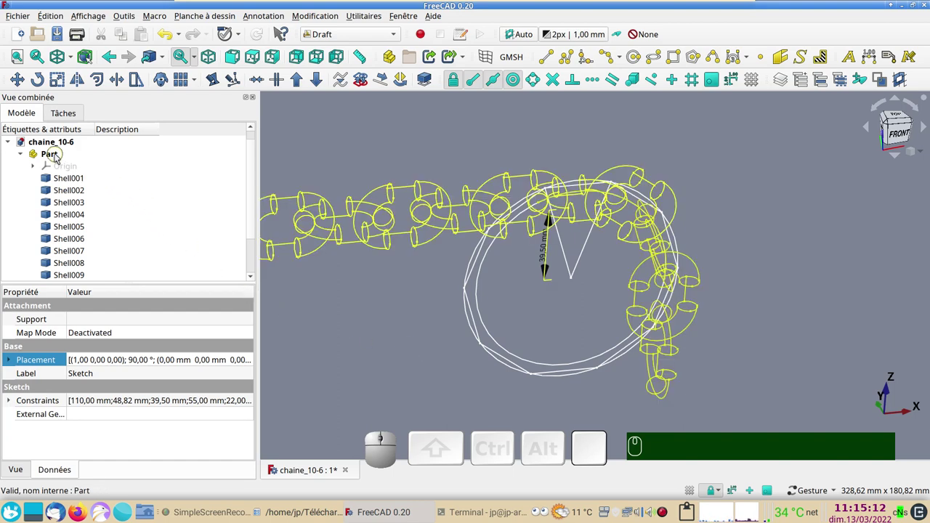
click(58, 156)
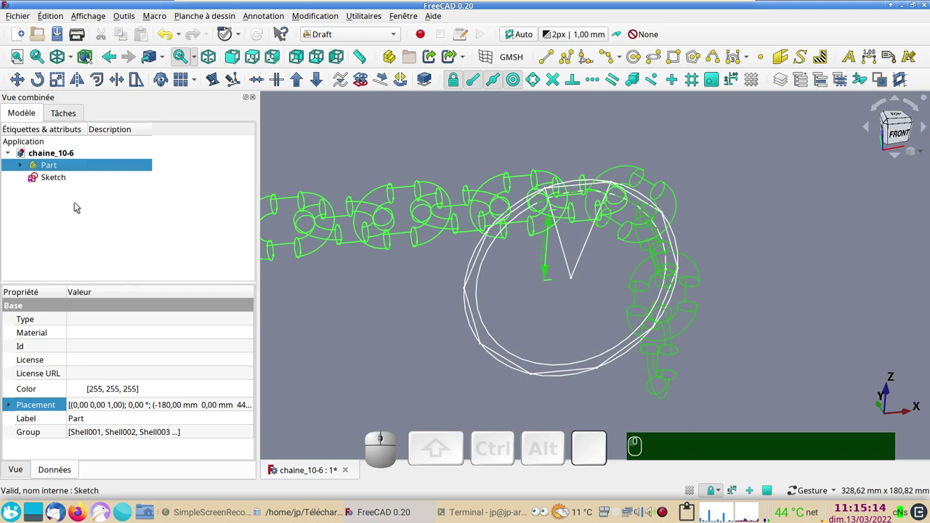
click(25, 165)
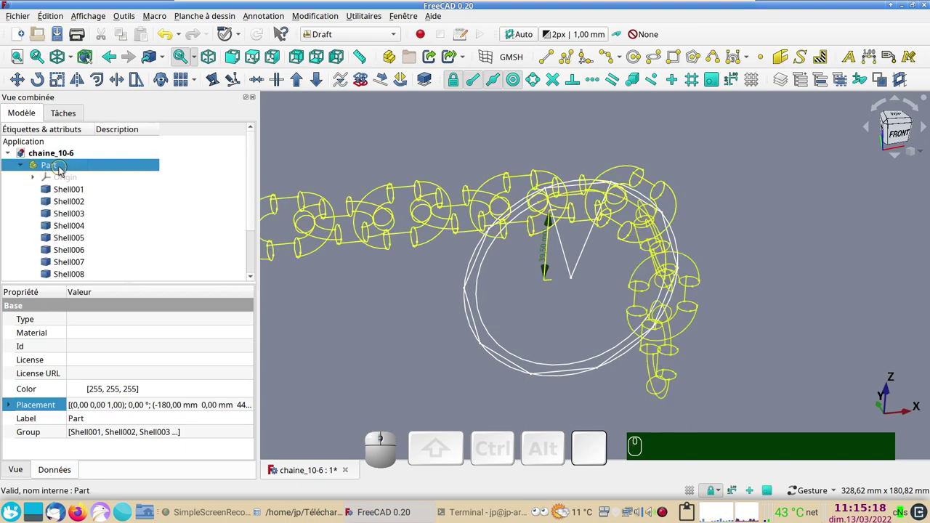
click(352, 320)
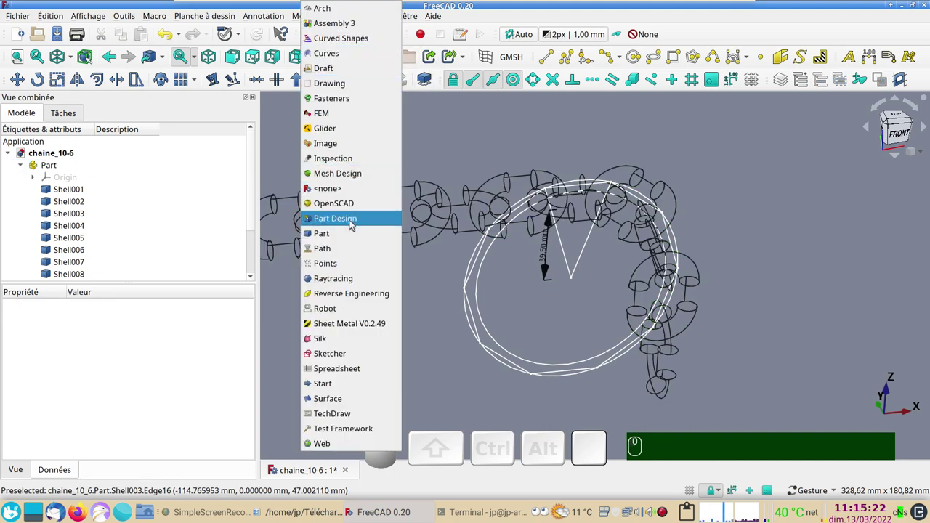
Step: Switch to Part Design, create a new body and start a sketch on XZ_Plane001
click(353, 225)
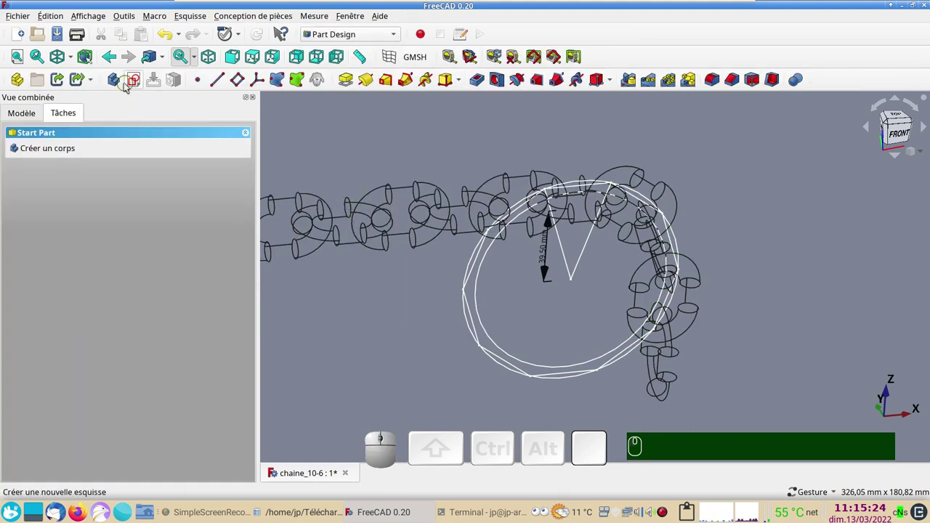
click(119, 83)
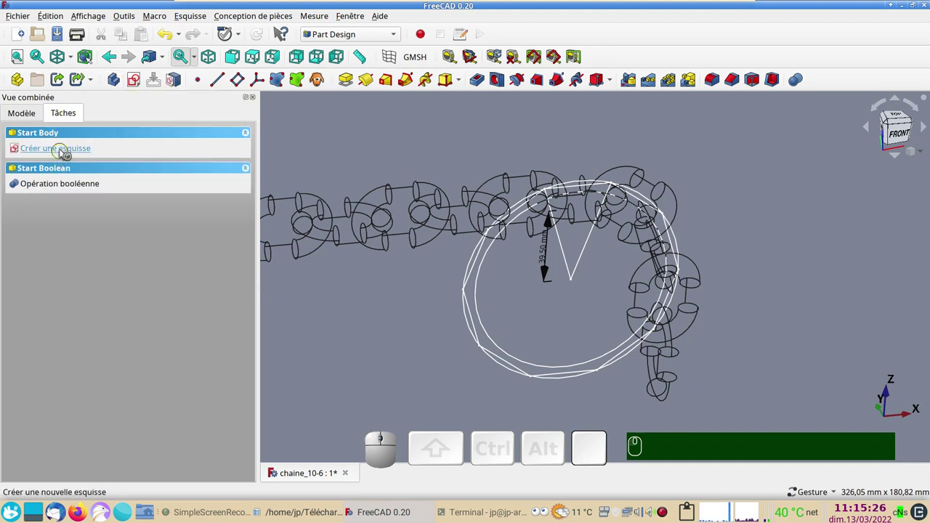
click(63, 153)
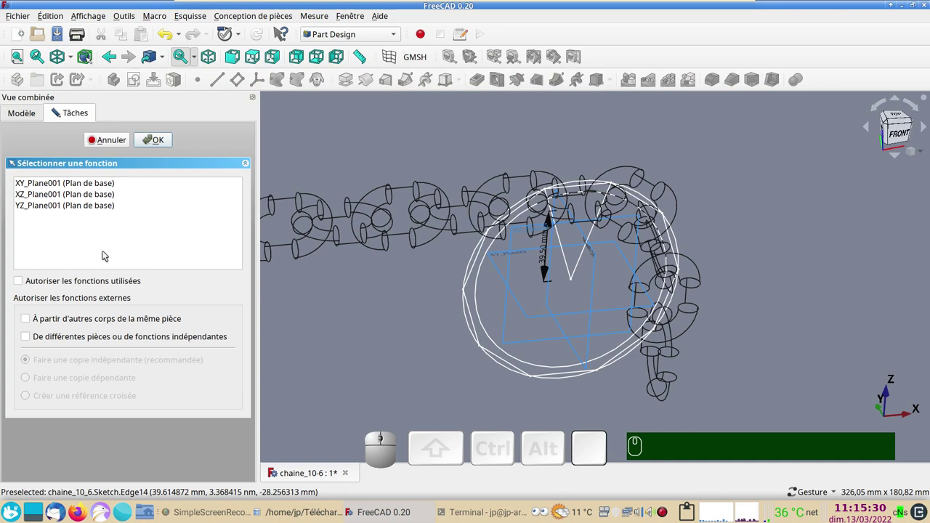
click(73, 195)
click(157, 145)
scroll(up, 3)
right_click(513, 276)
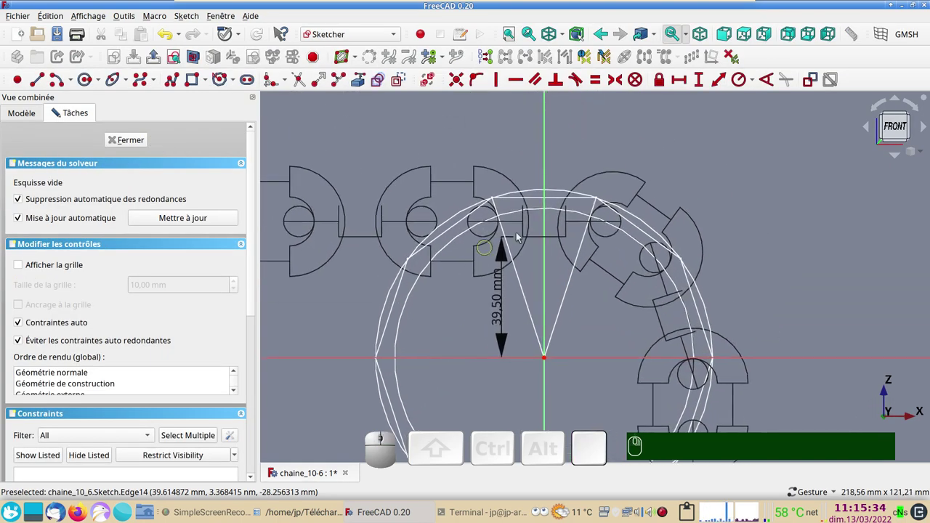
Step: Draw circles centred on the origin and constrain the inner one to 30 mm diameter
drag(751, 293, 722, 246)
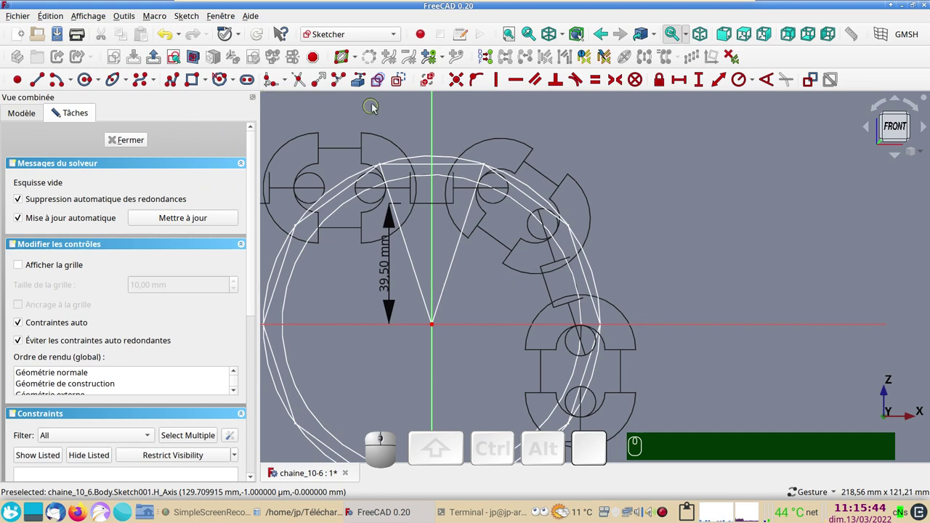
click(400, 89)
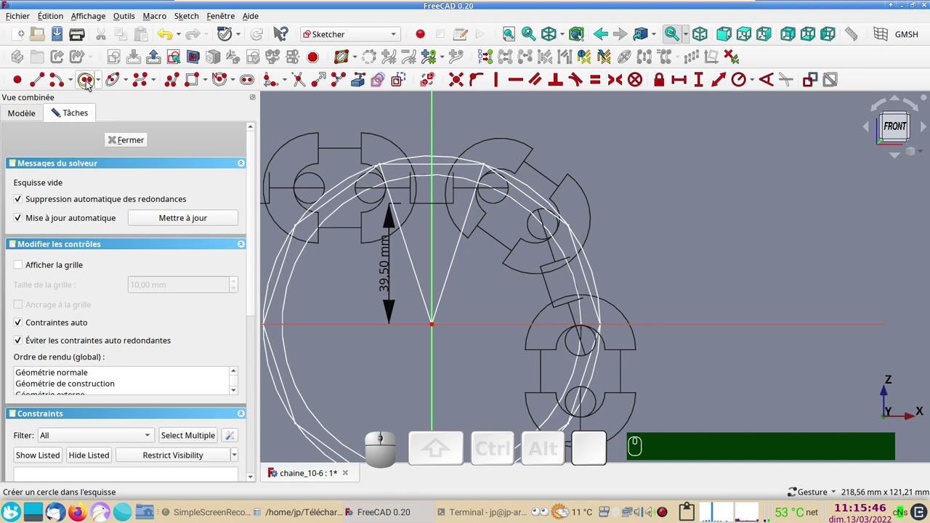
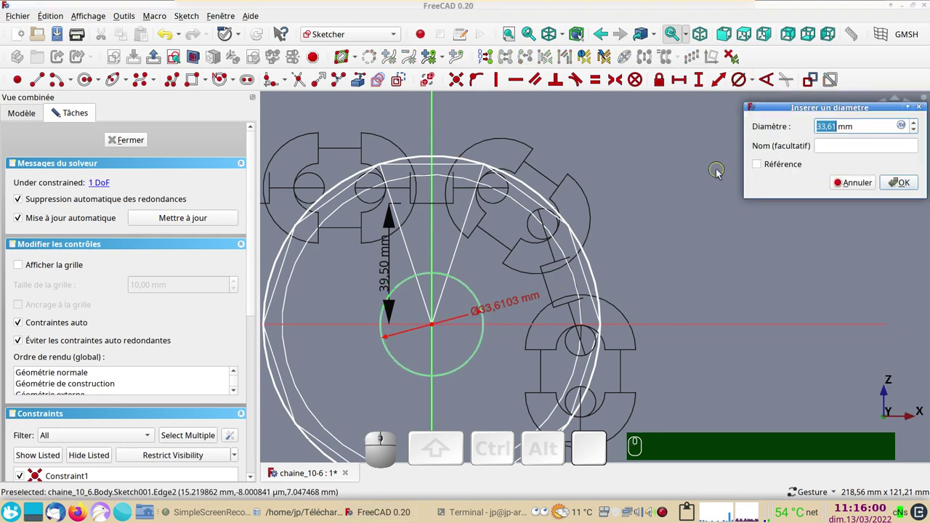
key(KP_3)
key(KP_0)
key(Return)
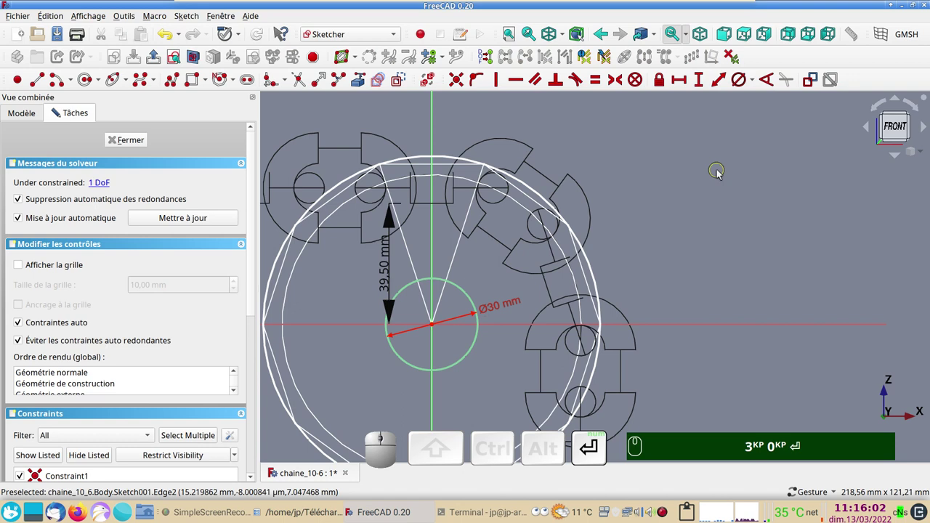
Step: Constrain the outer circle to 110 mm diameter and close the finished sketch
click(599, 283)
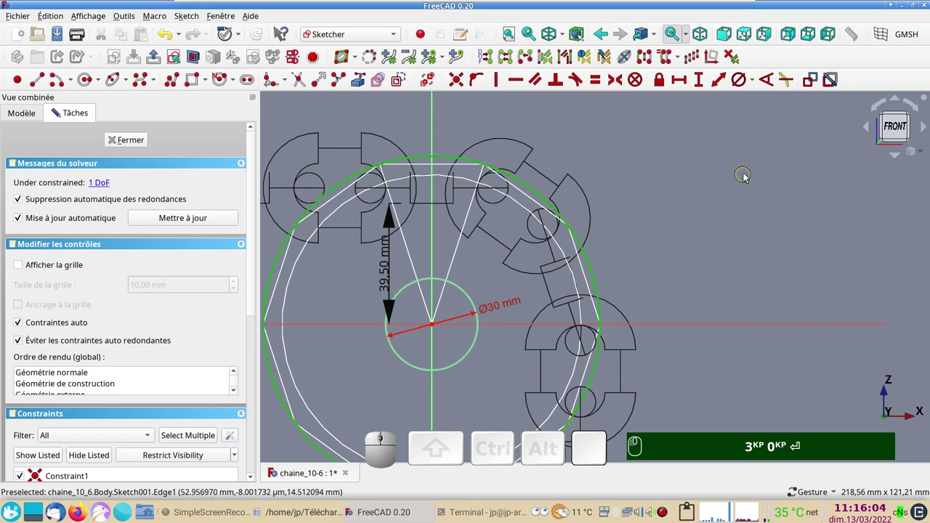
click(737, 81)
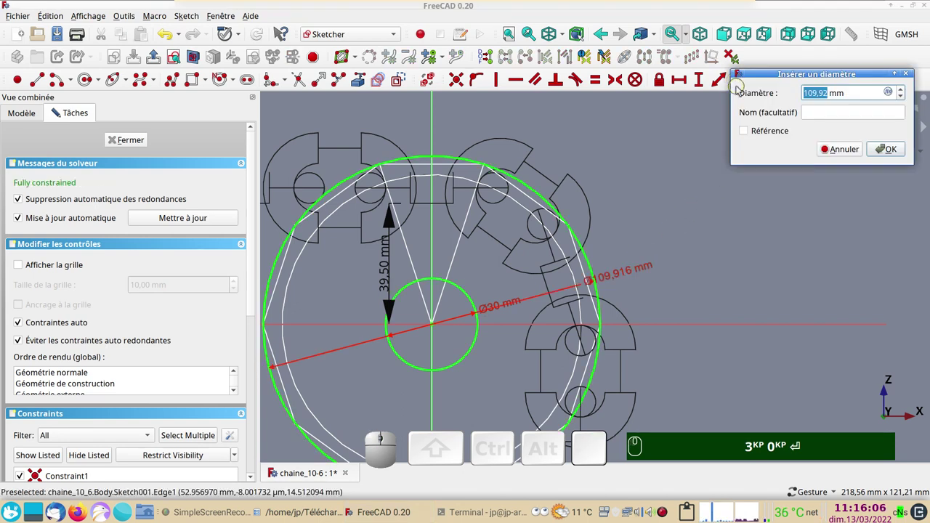
key(KP_1)
key(KP_0)
key(KP_Enter)
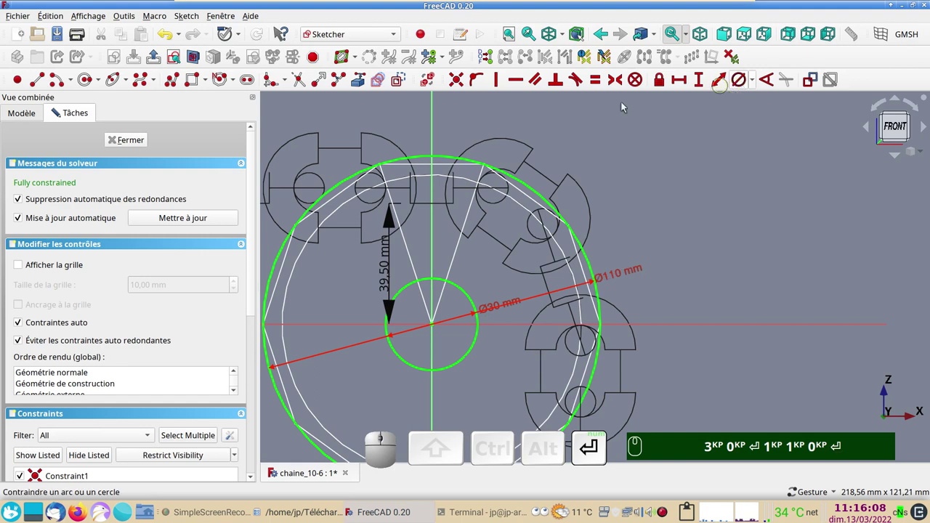
key(KP_3)
key(KP_0)
key(Return)
key(KP_1)
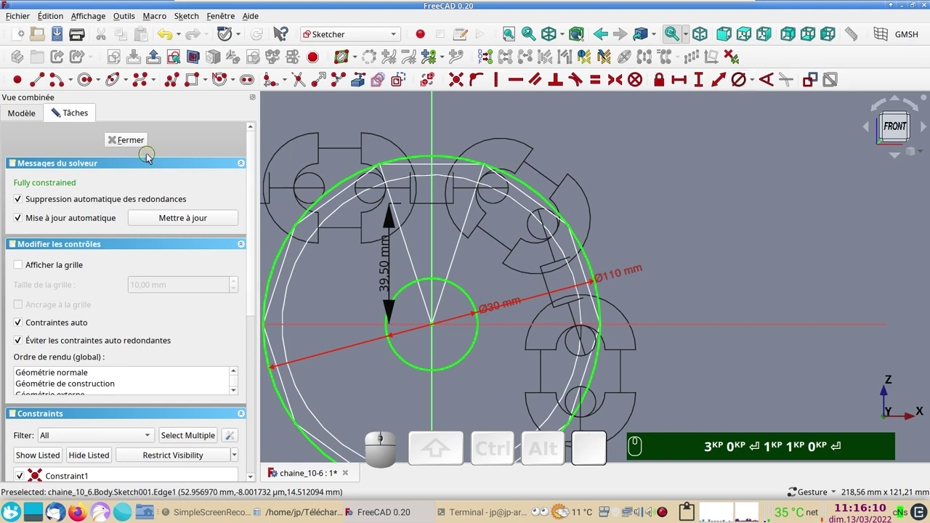
click(144, 147)
Step: Show the chain as shaded solids and select the new Body's Sketch001 in the model tree
scroll(down, 3)
drag(372, 249, 419, 265)
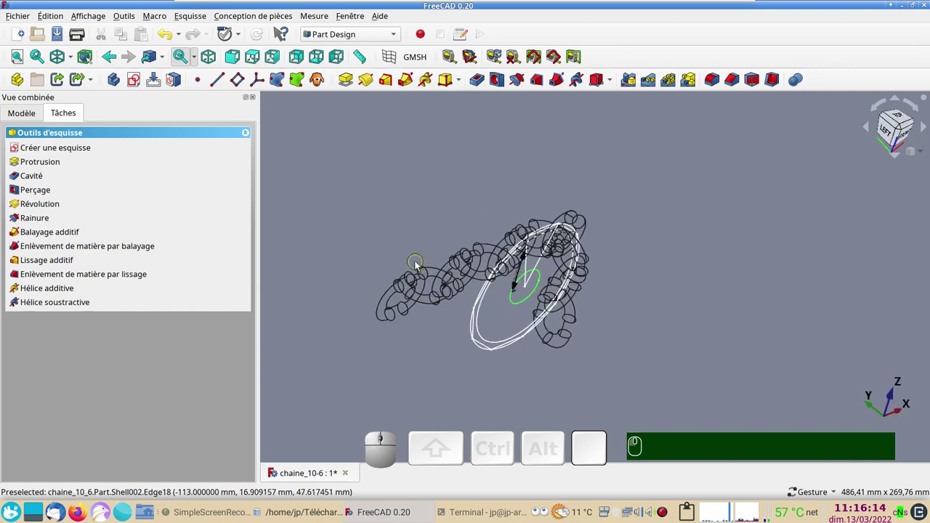
key(&)
scroll(up, 3)
click(19, 113)
scroll(down, 3)
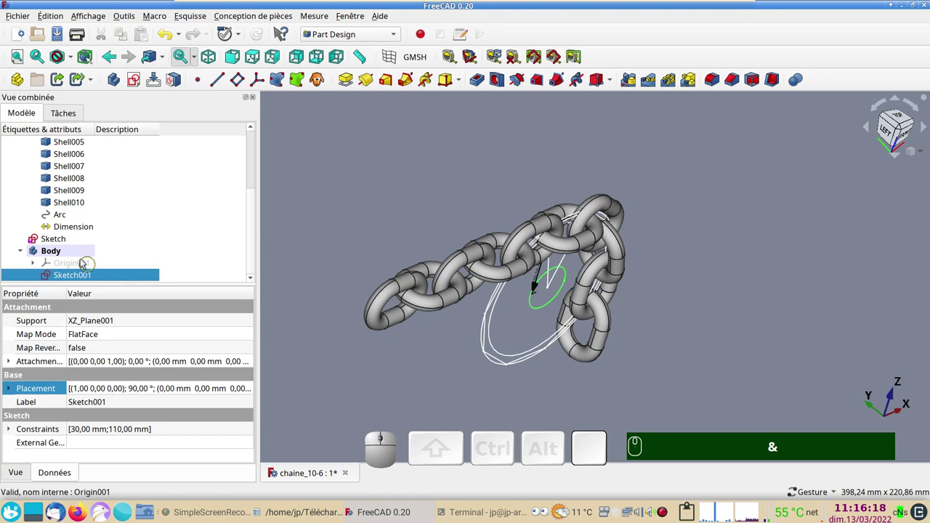
click(105, 280)
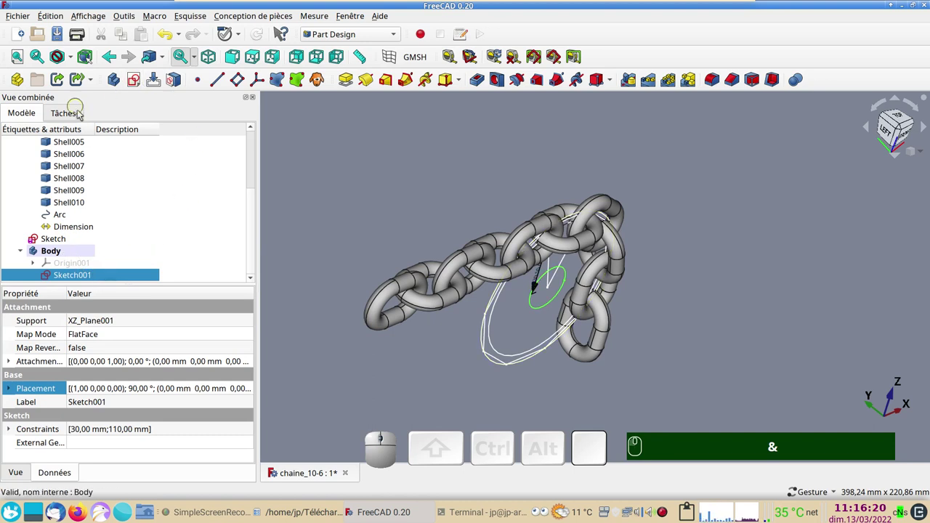
Step: Pad the ring sketch symmetric to the sketch plane
click(351, 85)
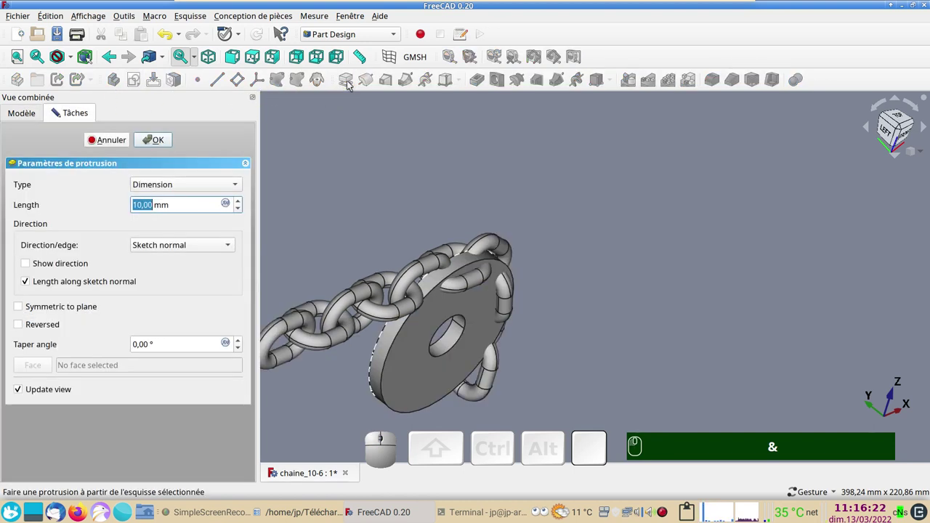
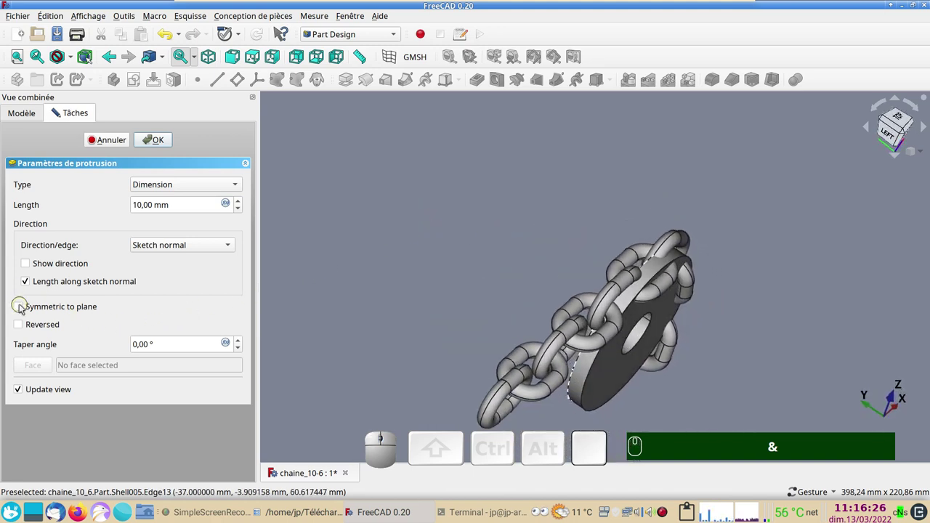
click(23, 306)
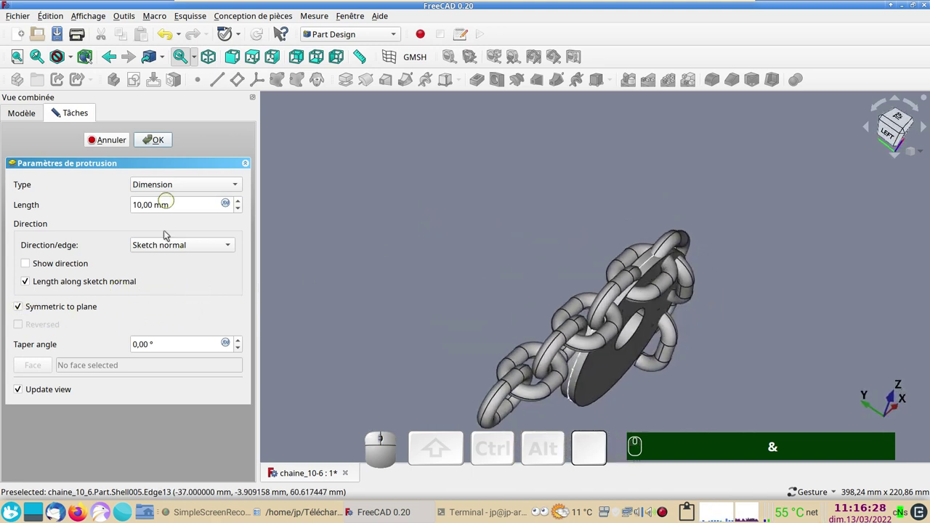
scroll(up, 3)
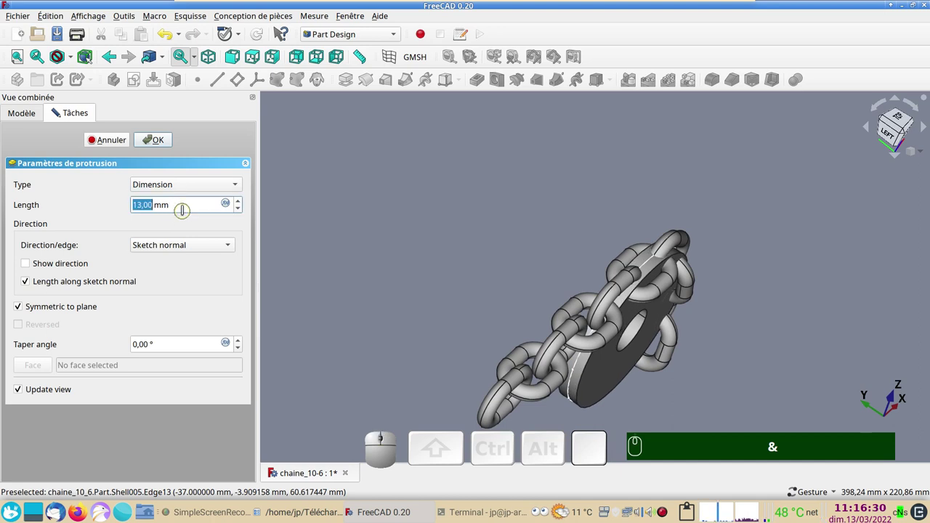
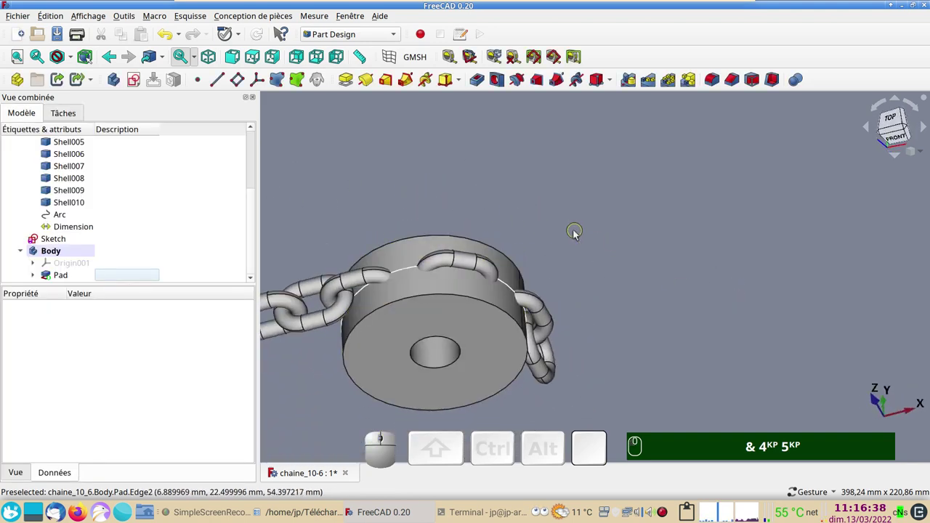
Step: View the committed disc and chain from the top, centred in the view
key(KP_2)
drag(478, 281, 871, 160)
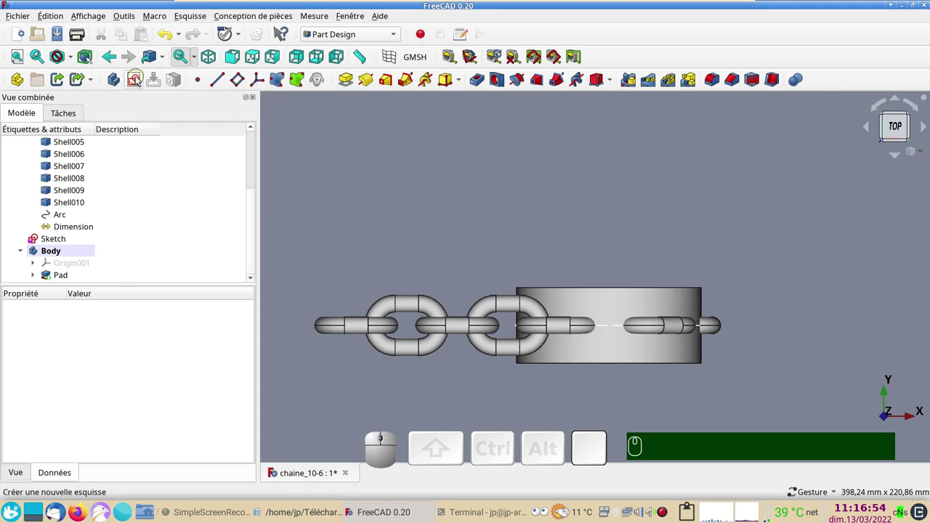
Step: Start Sketch002 on the XY plane and give the slot profile a 38 mm vertical height
click(139, 79)
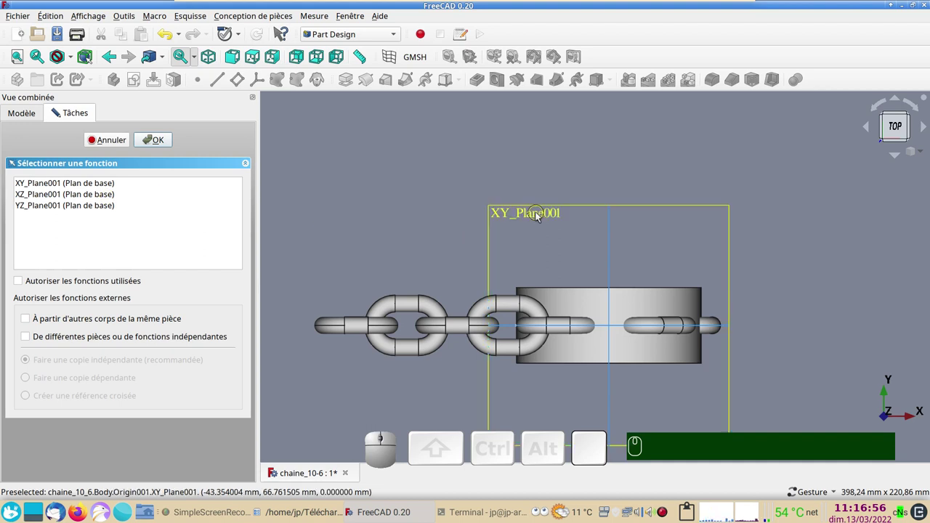
click(539, 217)
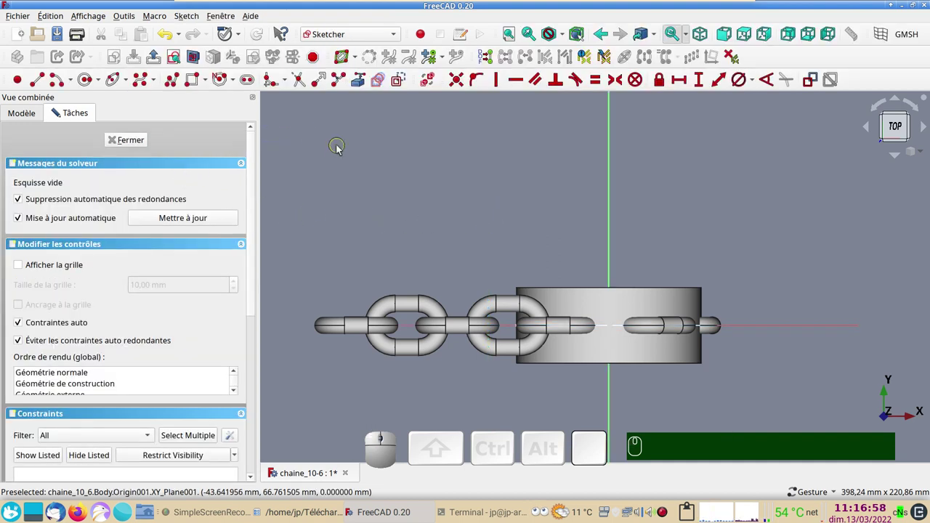
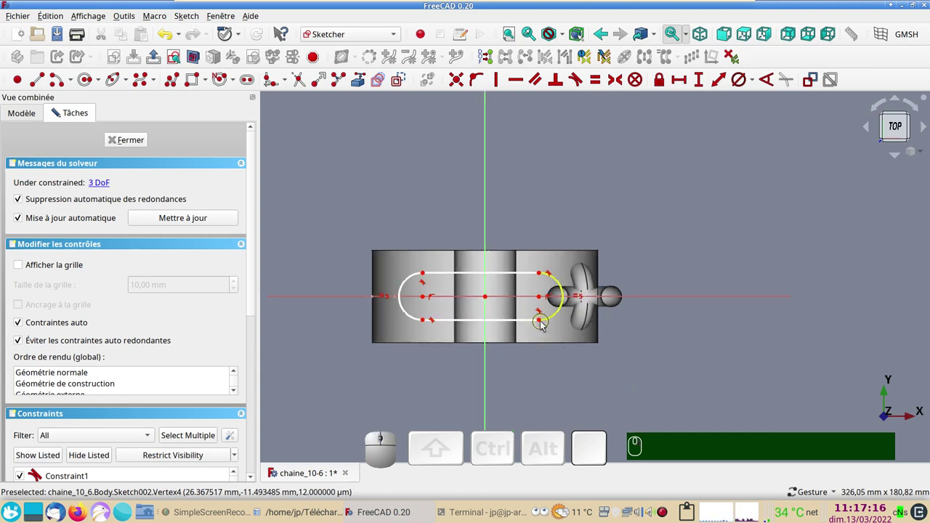
click(544, 324)
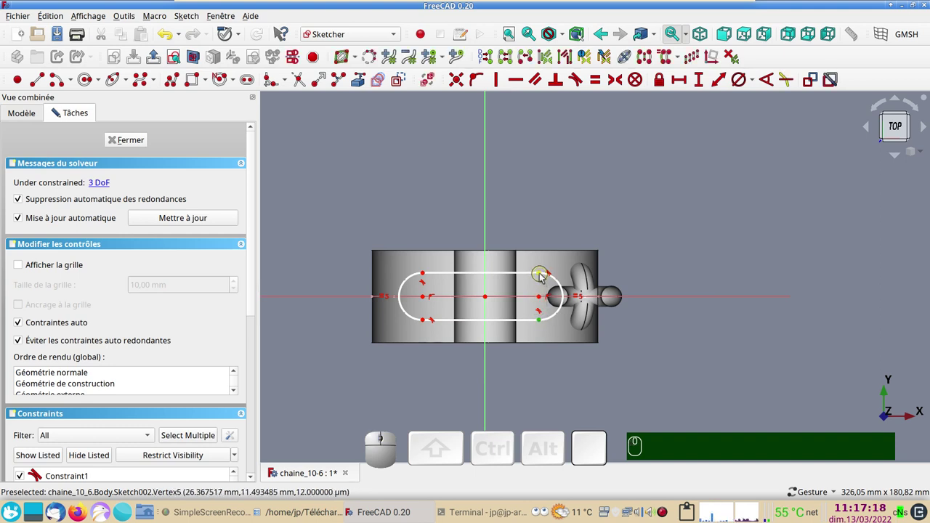
click(543, 277)
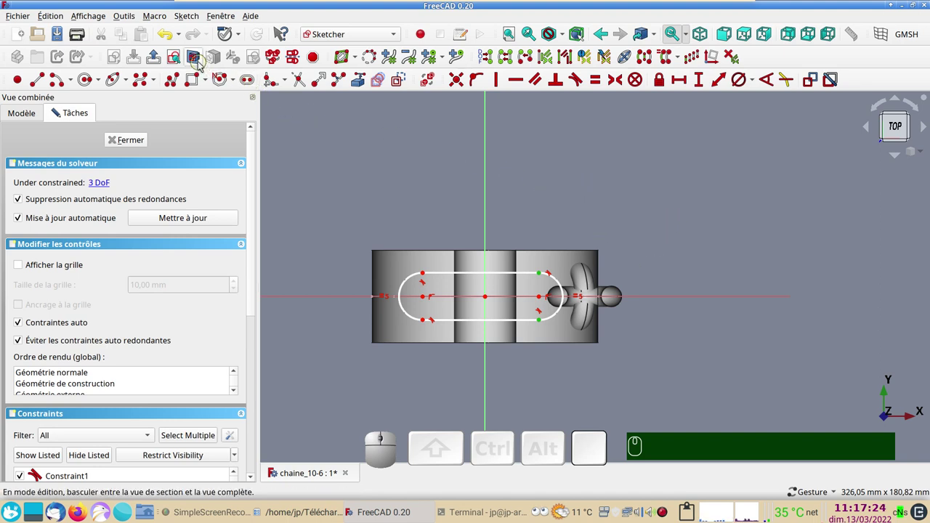
click(198, 61)
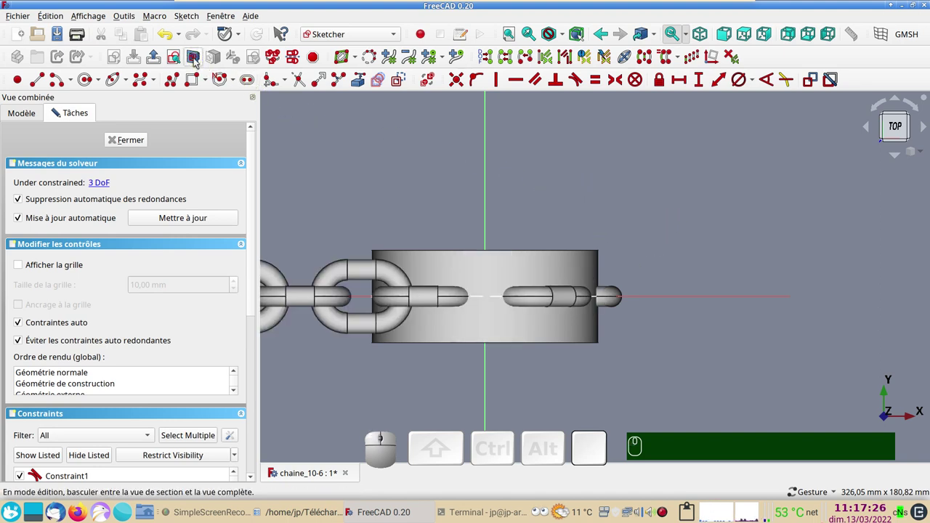
click(198, 61)
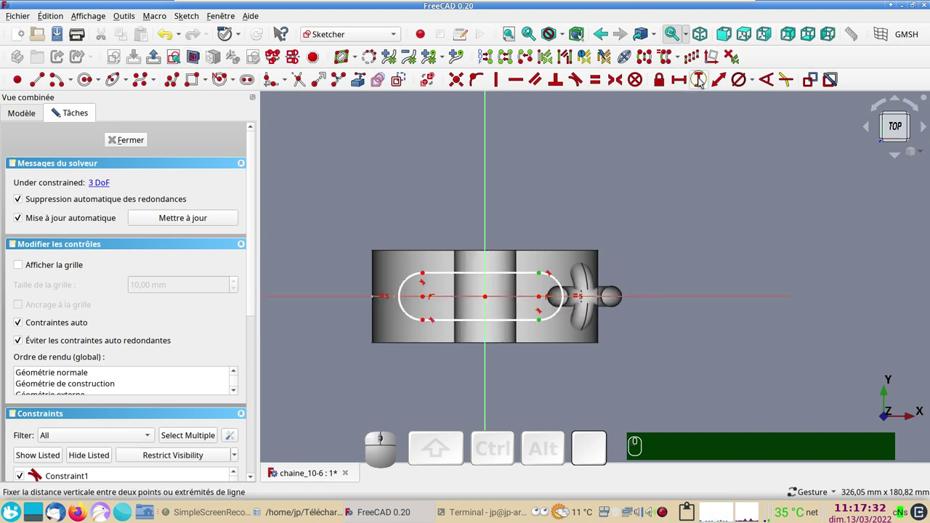
click(702, 80)
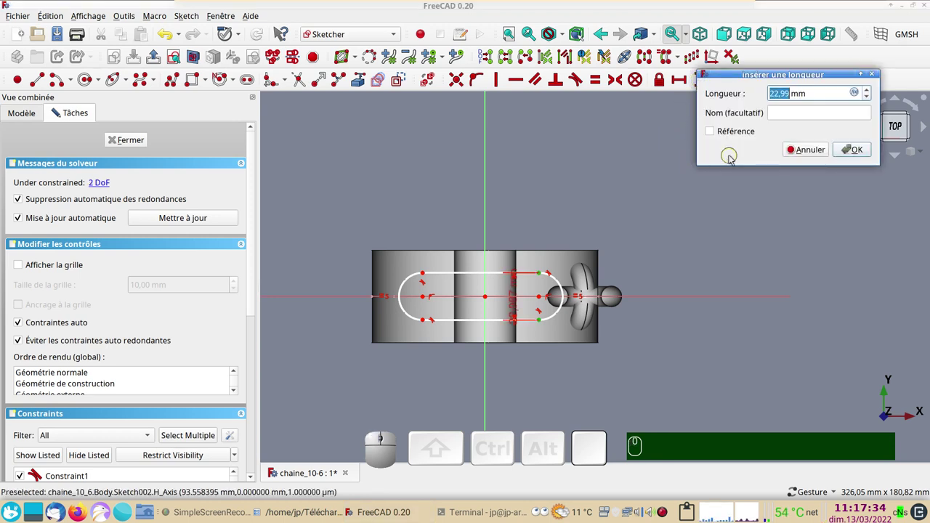
key(KP_3)
key(KP_8)
key(KP_Enter)
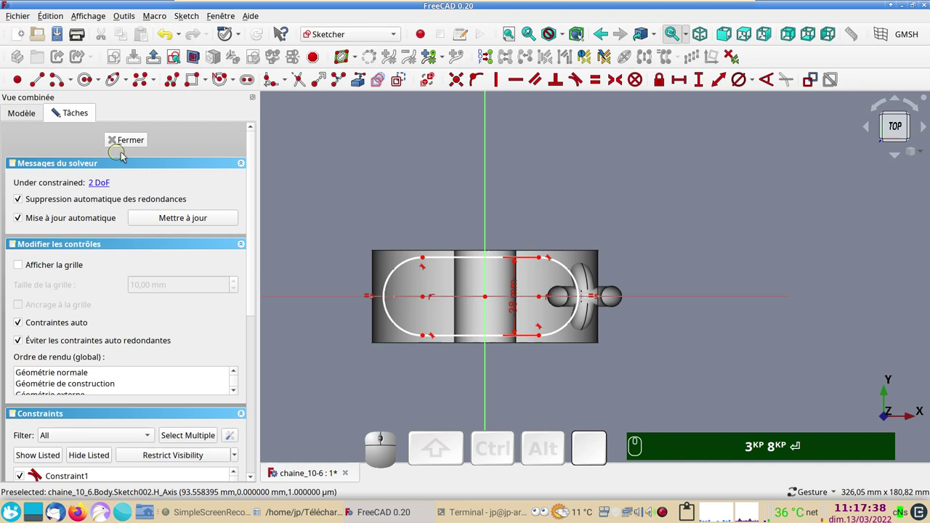
Step: Make the two arc centres symmetric about the sketch origin
scroll(up, 3)
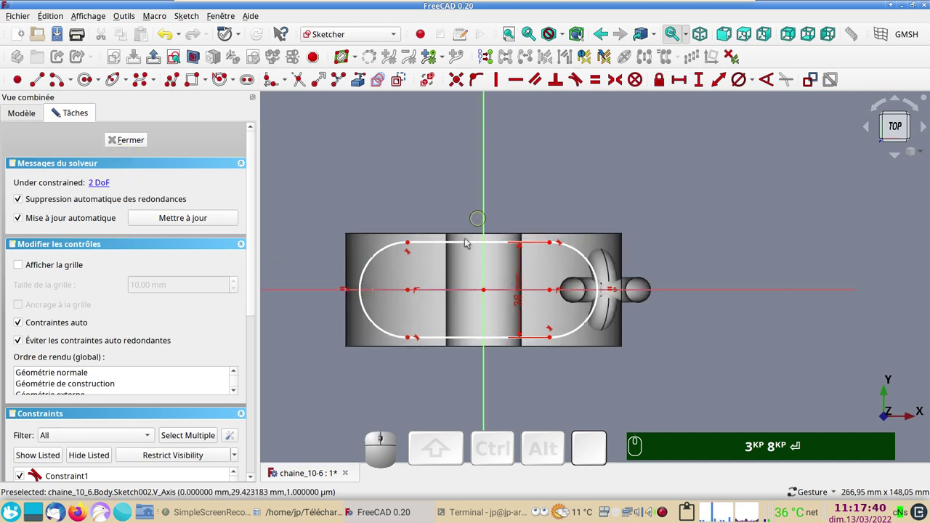
click(413, 294)
click(553, 291)
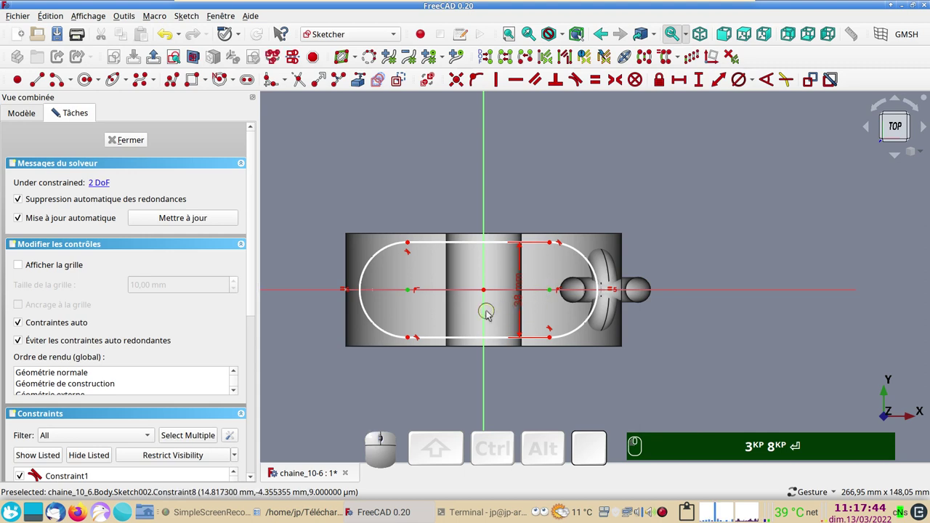
click(489, 316)
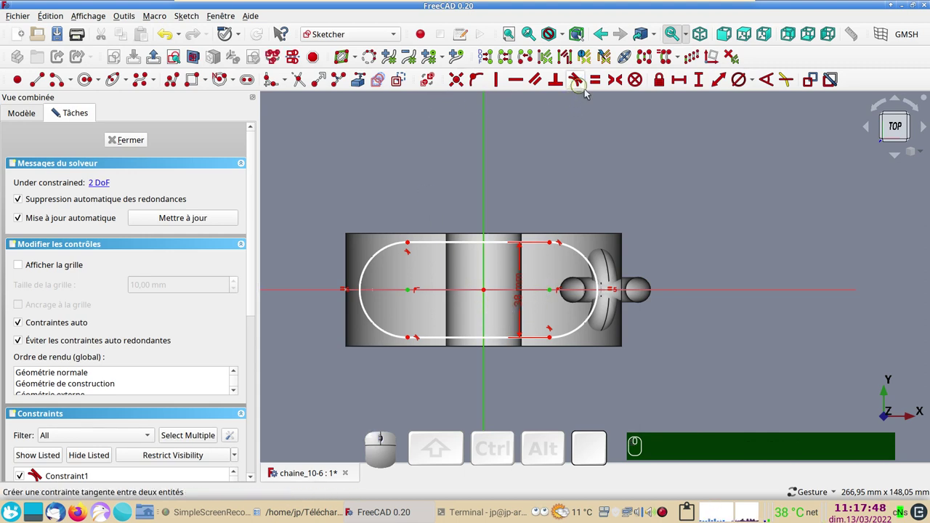
key(s)
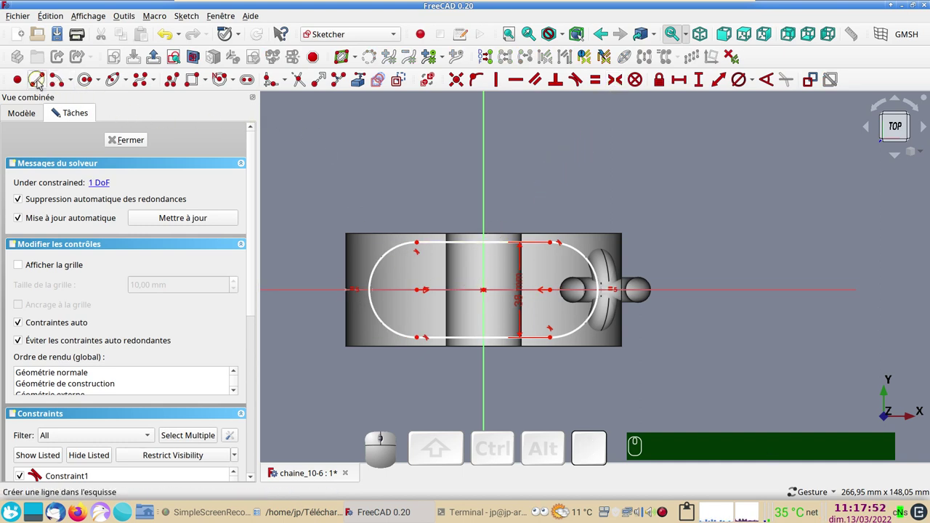
Step: Add a line on the horizontal axis and set the profile width to 44 mm, fully constraining it
click(40, 83)
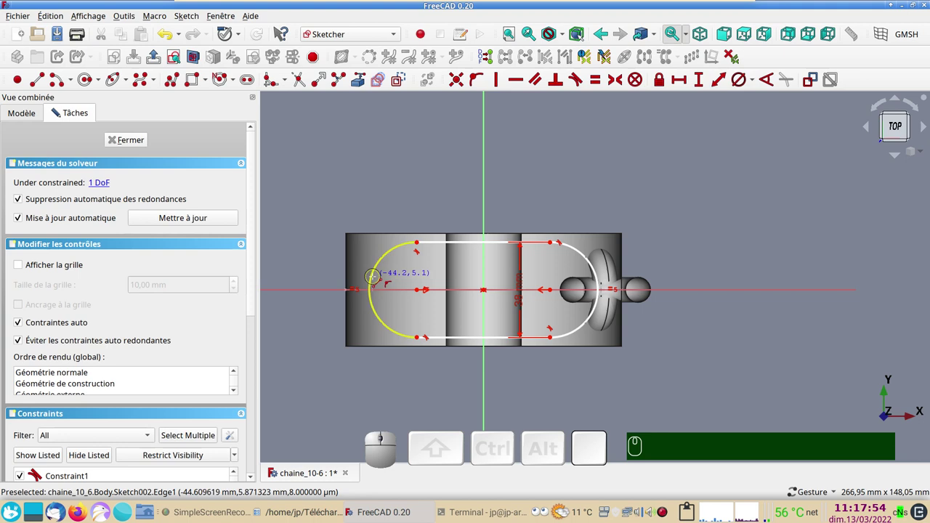
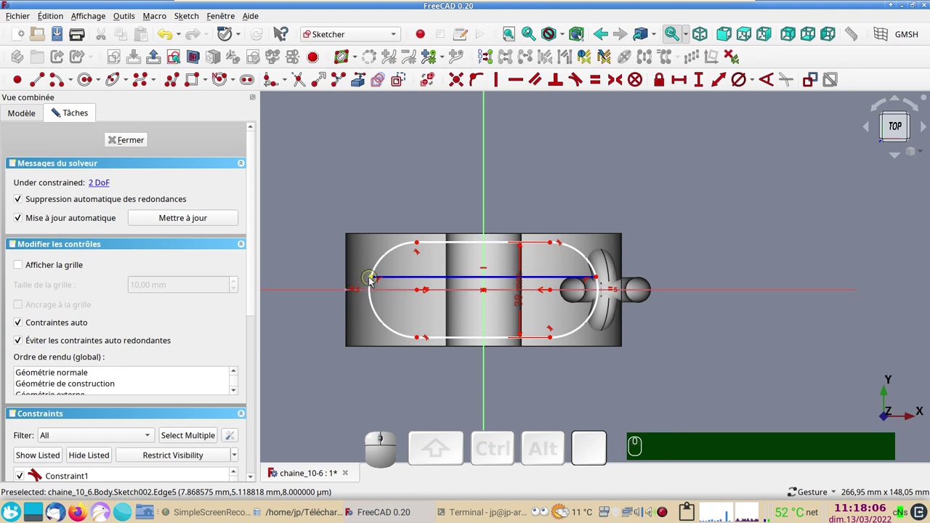
click(374, 280)
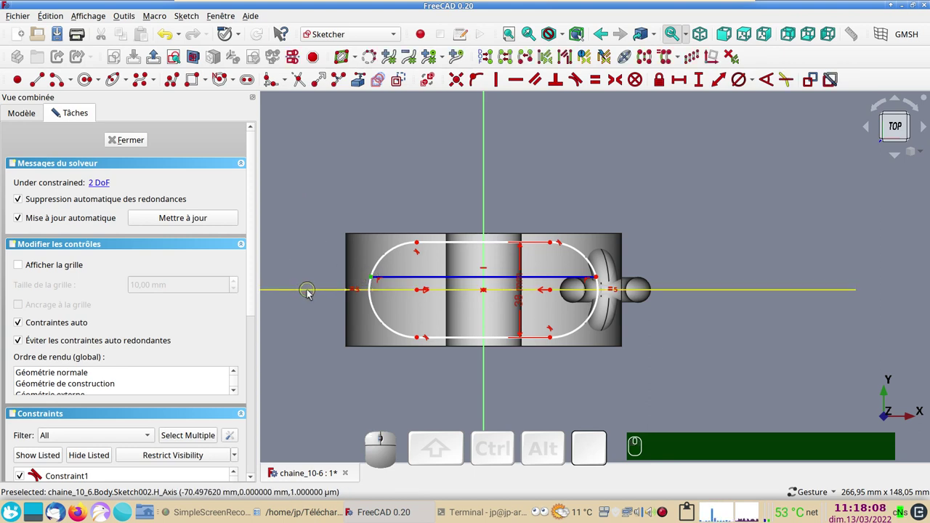
click(311, 294)
key(o)
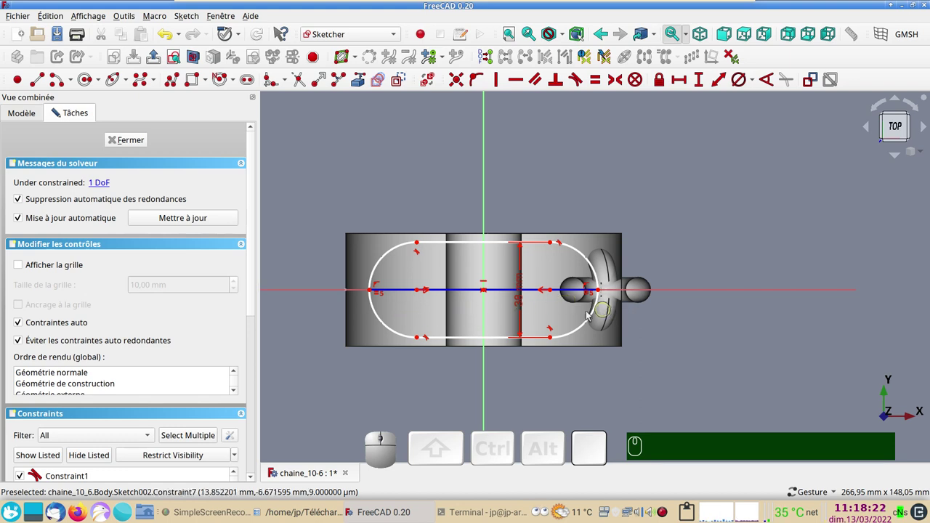
click(411, 293)
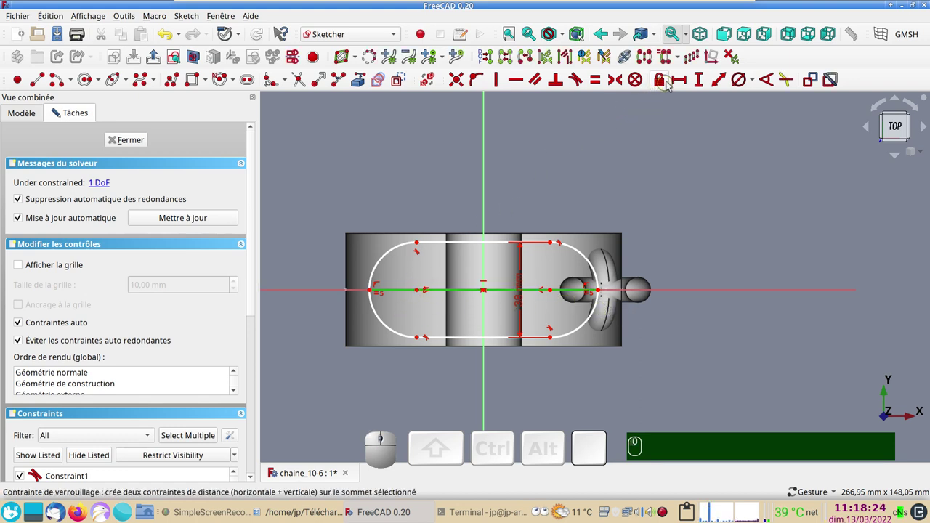
click(684, 80)
key(KP_4)
key(KP_Enter)
key(Return)
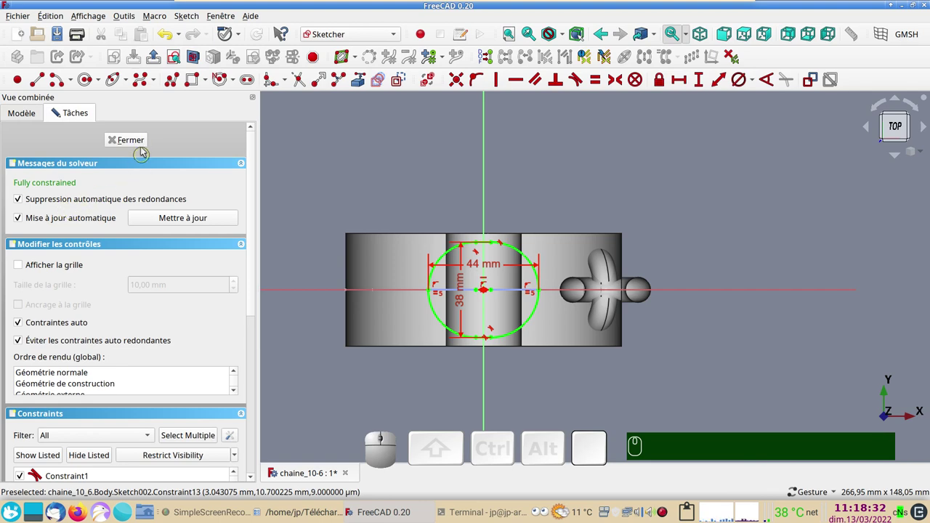
Step: Close the sketch and view the model from the front in wireframe
click(145, 143)
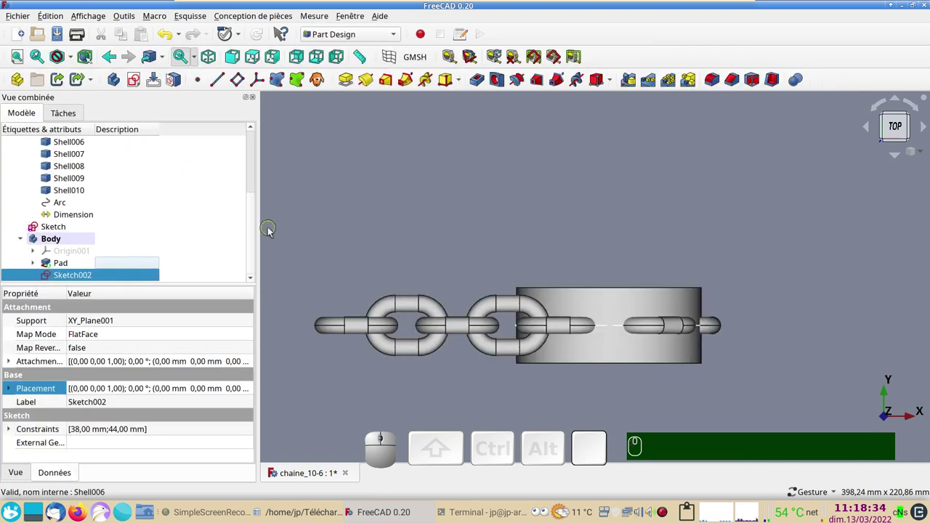
key(KP_1)
drag(462, 241, 872, 180)
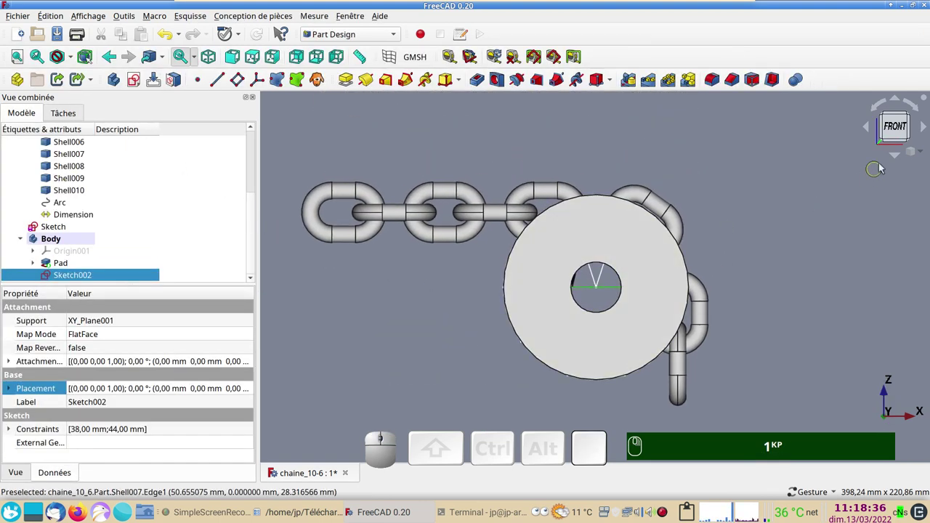
click(233, 59)
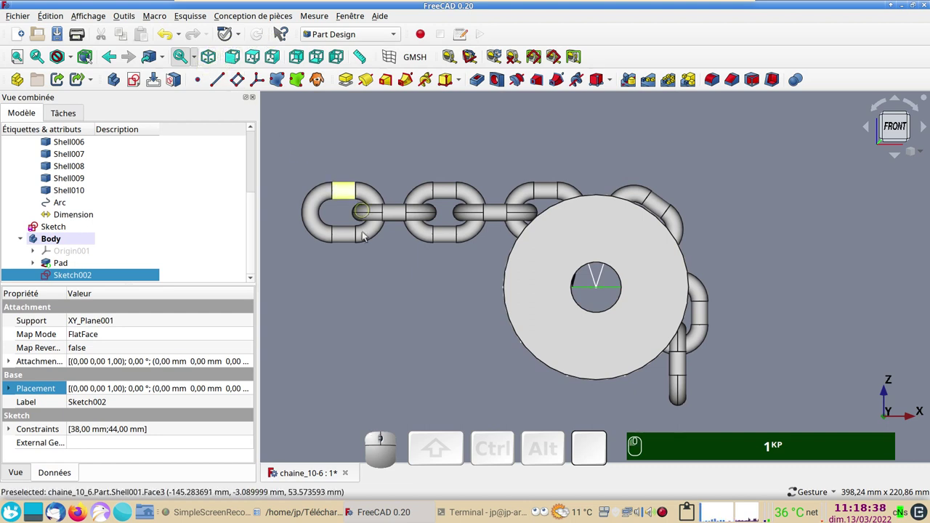
scroll(up, 3)
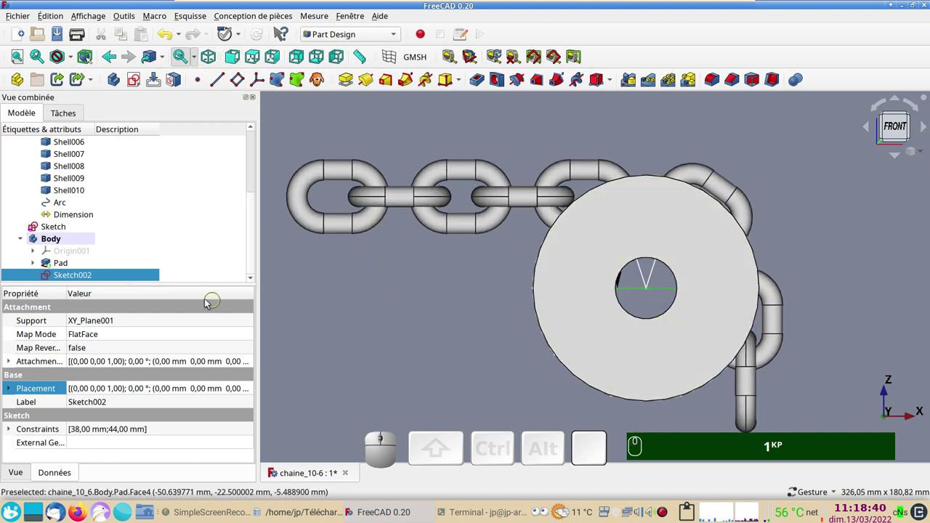
key(&)
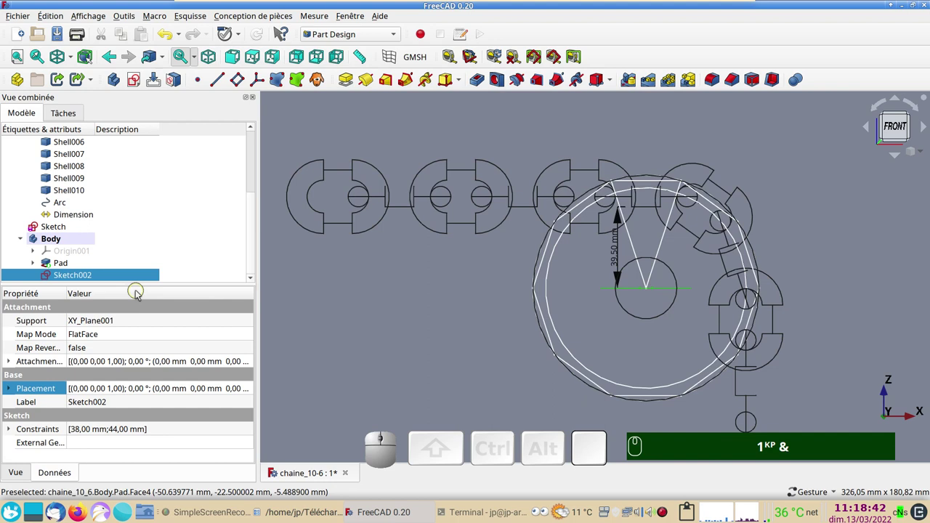
Step: Set Sketch002's attachment offset to 39.5 mm along Z, up to the chain line
click(252, 364)
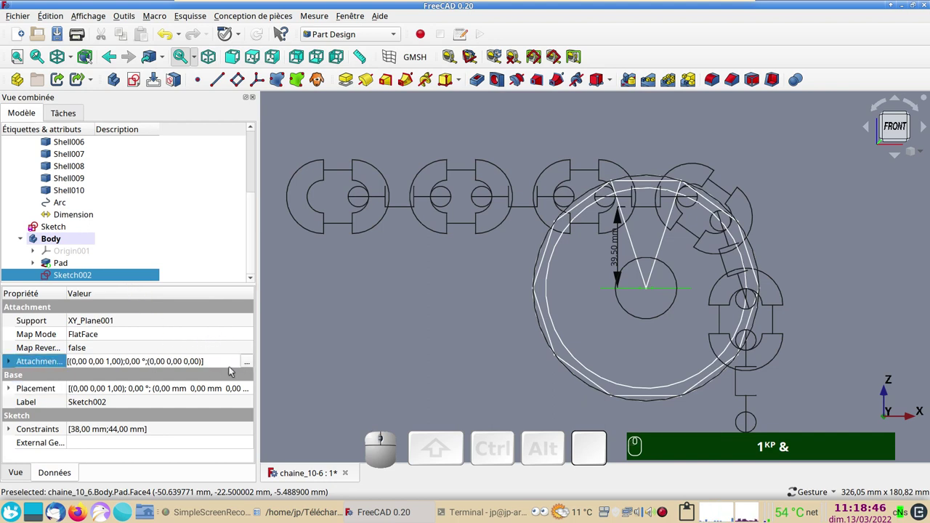
click(249, 363)
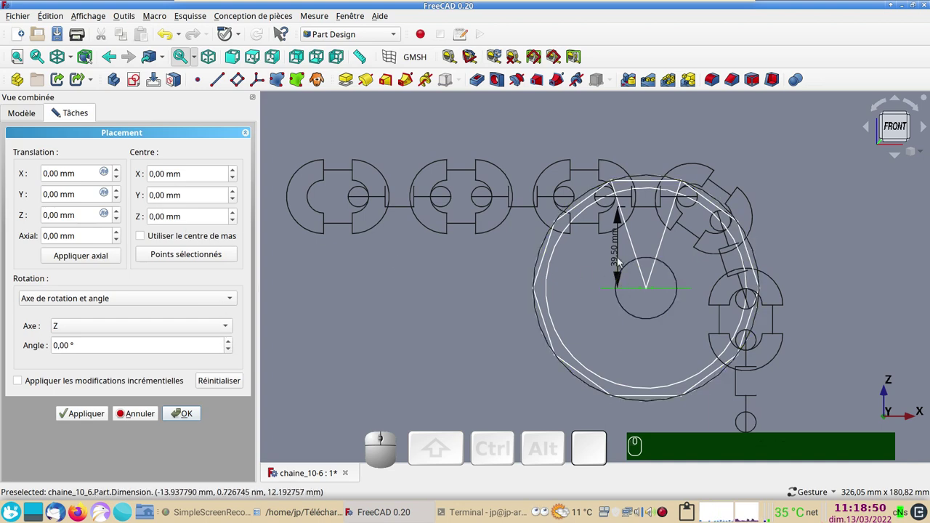
scroll(up, 3)
right_click(571, 283)
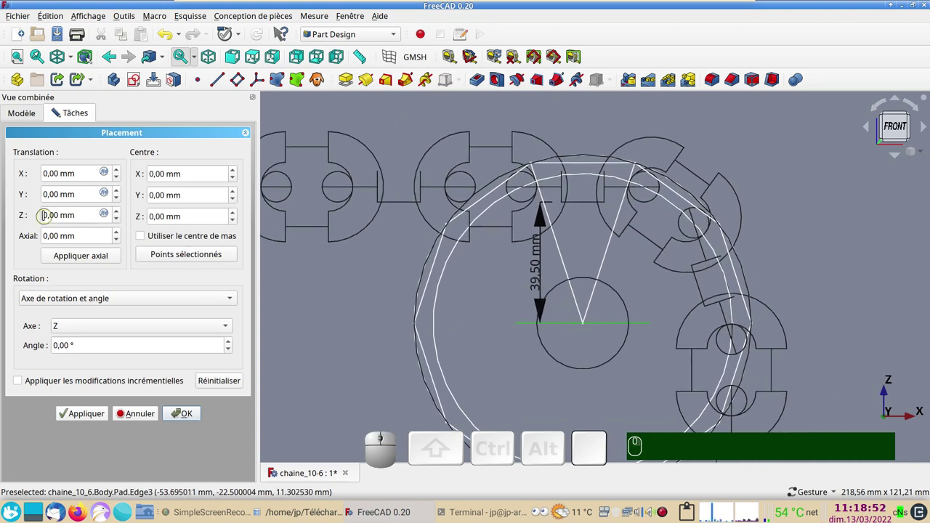
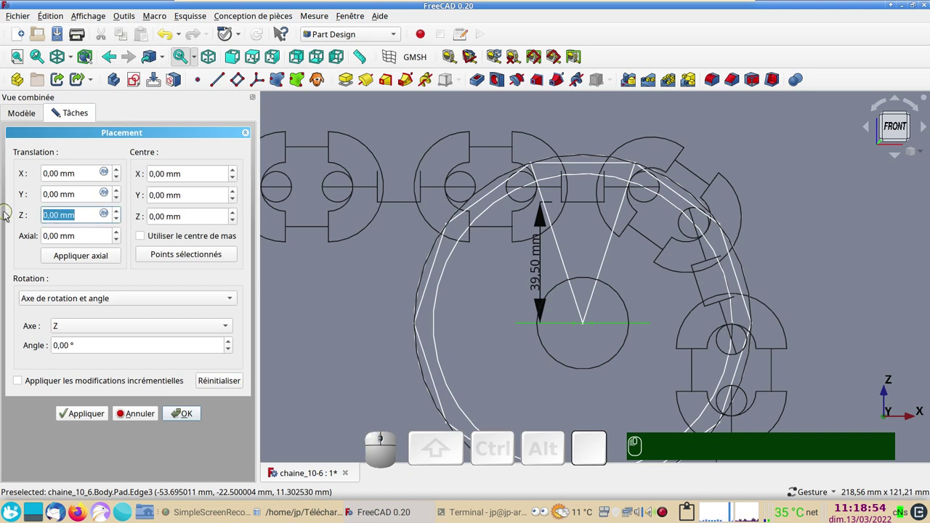
key(KP_3)
key(KP_9)
key(KP_Decimal)
key(KP_5)
key(KP_Enter)
key(KP_3)
key(KP_9)
text(.)
key(KP_5)
key(Return)
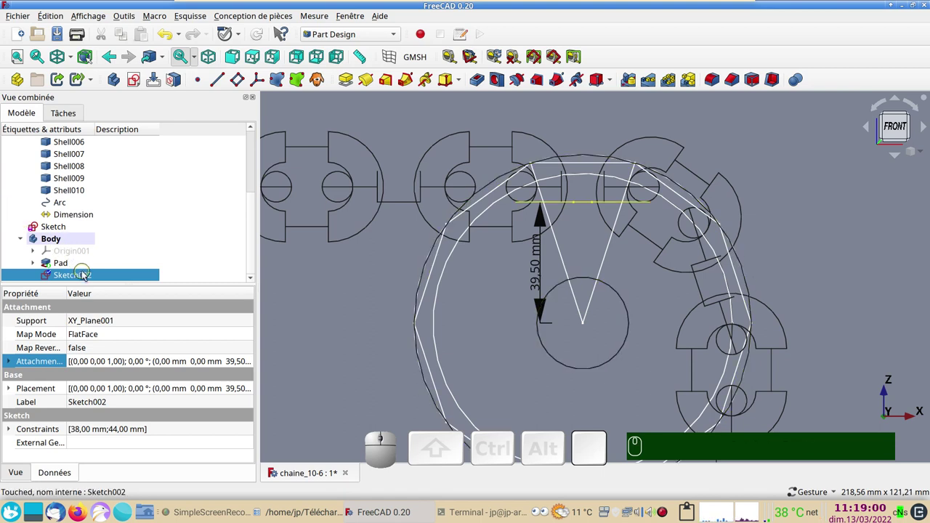
Step: Duplicate the groove sketch as Sketch003, copying only Sketch002 without the XY_Plane001 dependency
click(86, 275)
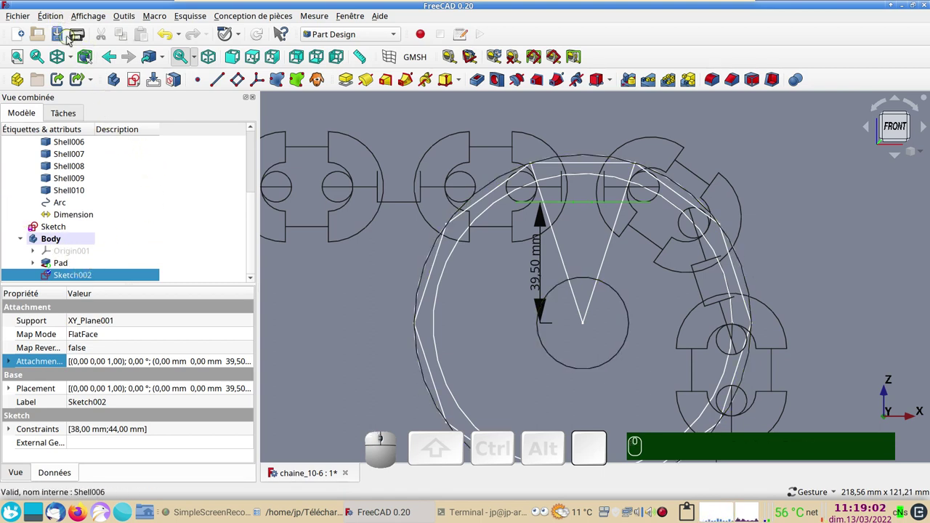
click(54, 16)
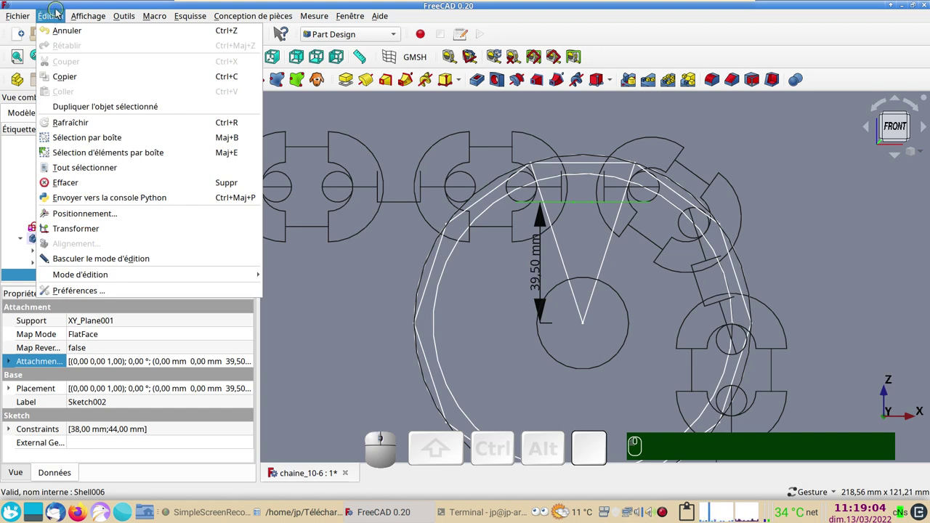
click(90, 108)
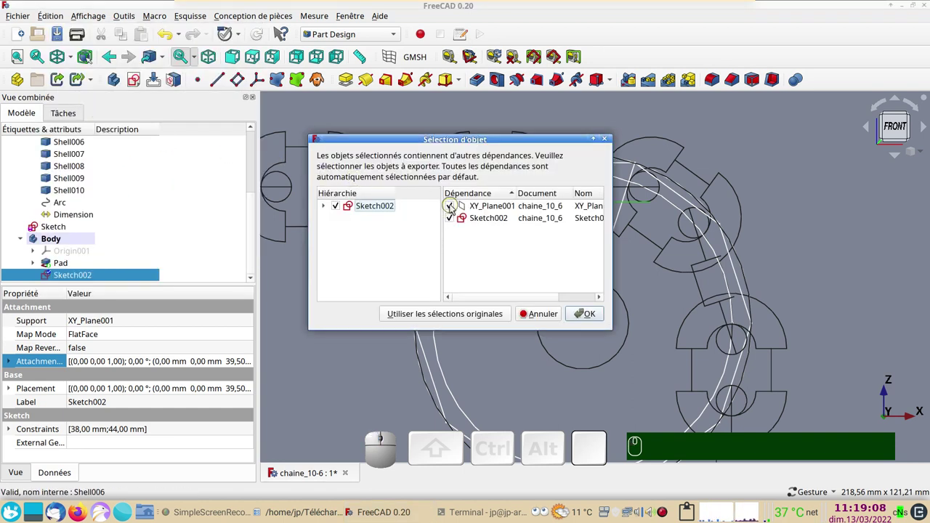
click(454, 207)
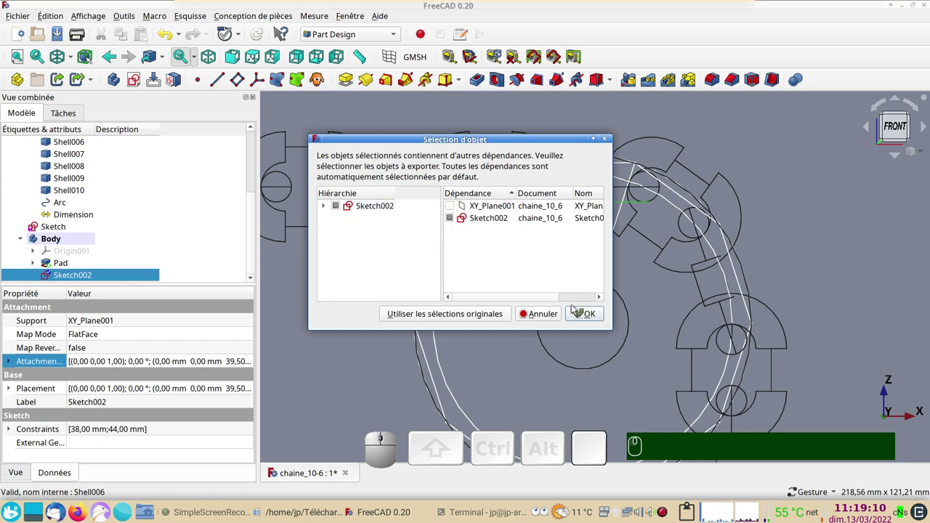
click(604, 318)
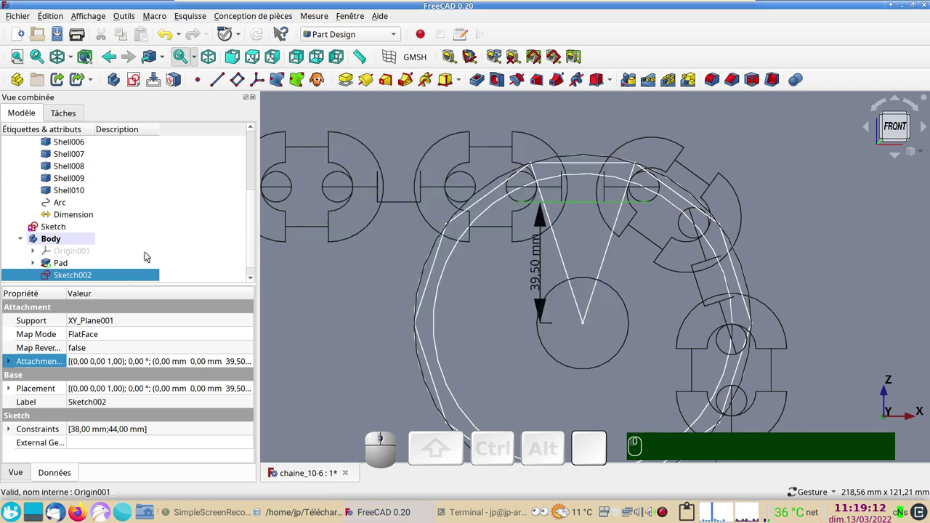
scroll(down, 3)
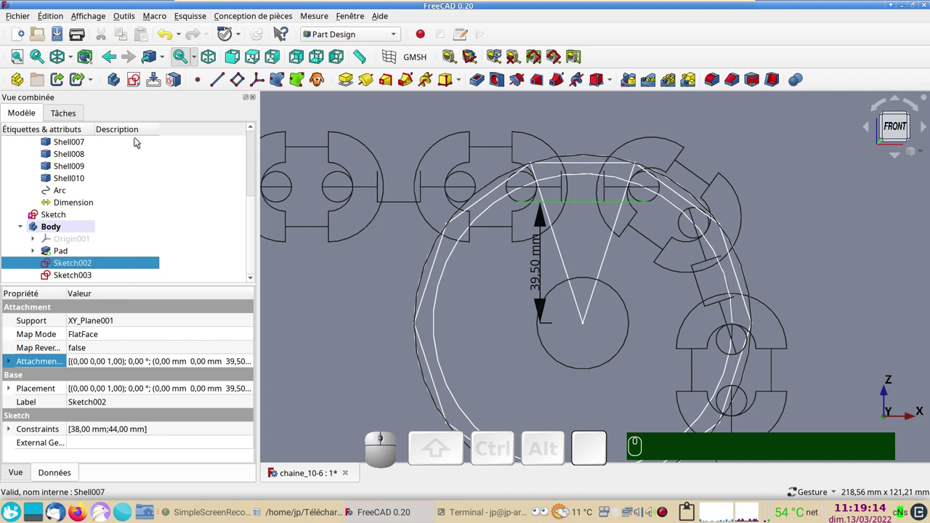
Step: Describe Sketch002 as 'int' and Sketch003 as 'ext' in the model tree
click(128, 265)
key(F2)
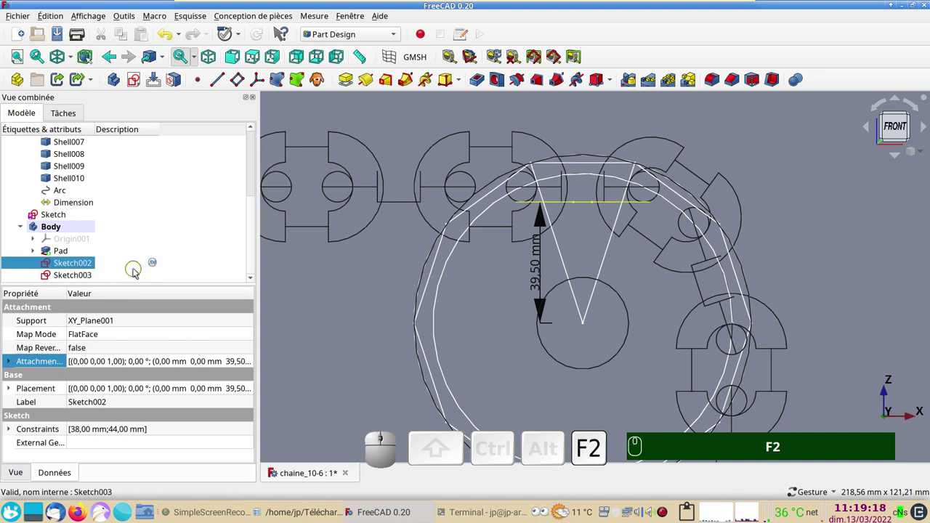
text(F2 int)
key(Return)
click(119, 279)
key(F2)
text(ext)
key(Return)
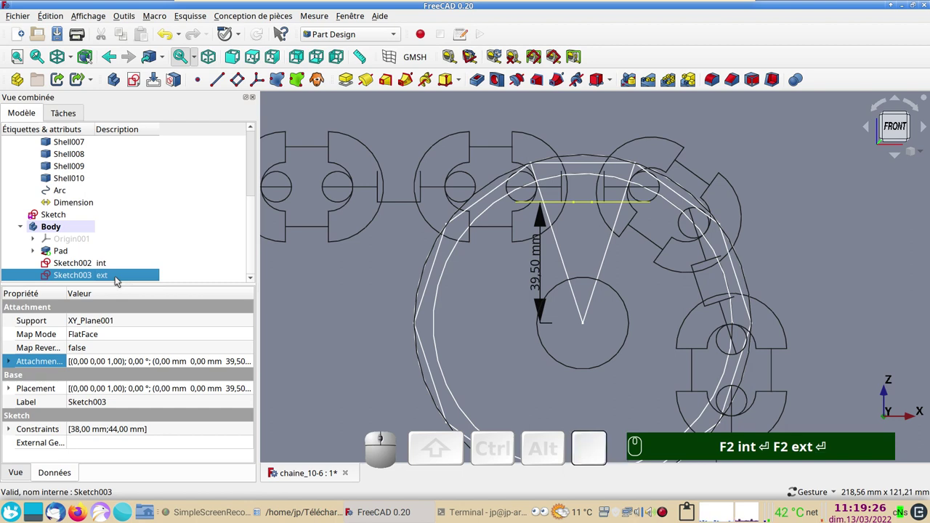
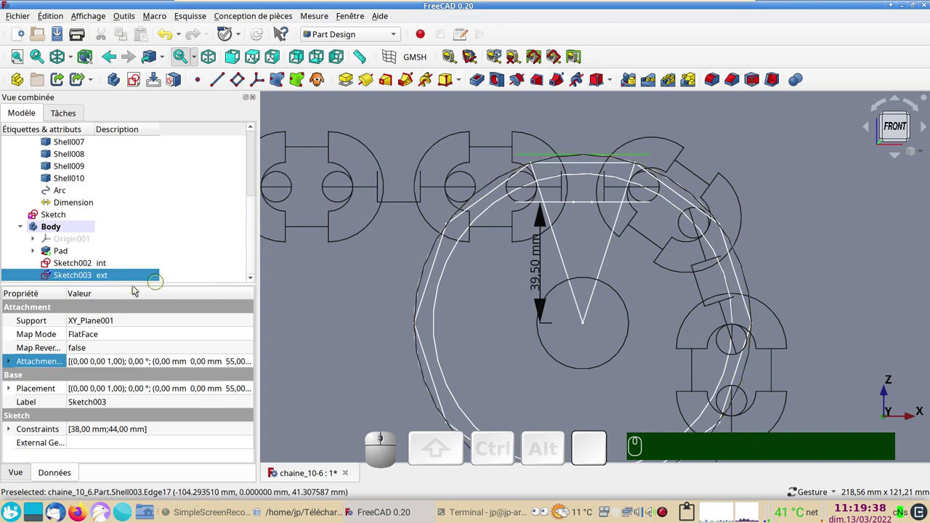
Step: Widen the ext sketch's slot from 44 mm to 80 mm, keeping its 38 mm height
click(122, 278)
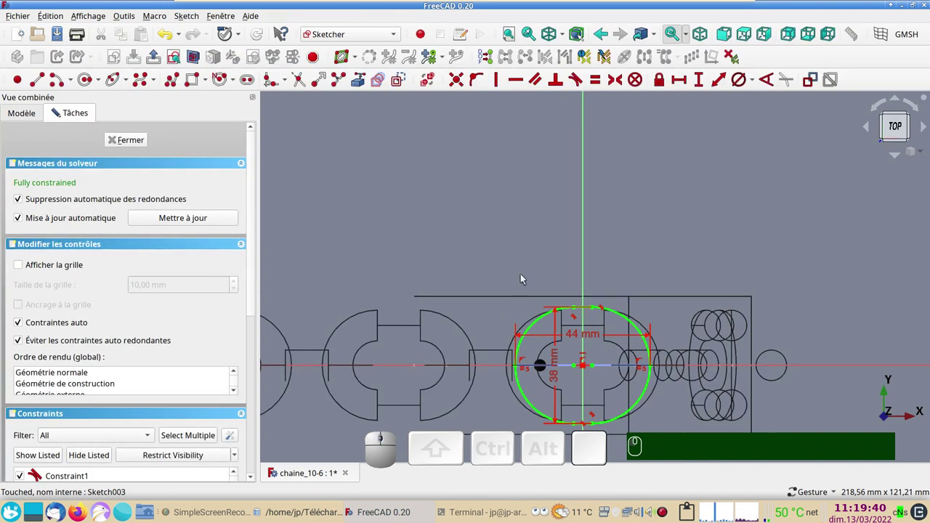
scroll(up, 3)
drag(506, 282, 397, 152)
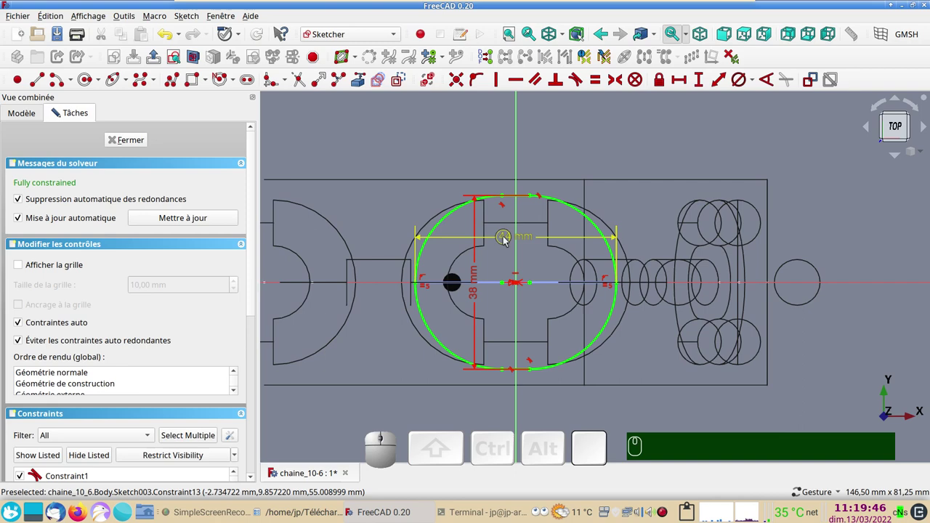
click(505, 240)
key(KP_8)
key(KP_0)
key(Return)
Step: Leave the ext sketch and return to the body
click(130, 145)
drag(539, 345, 662, 310)
drag(727, 298, 662, 331)
key(KP_8)
key(KP_0)
key(Return)
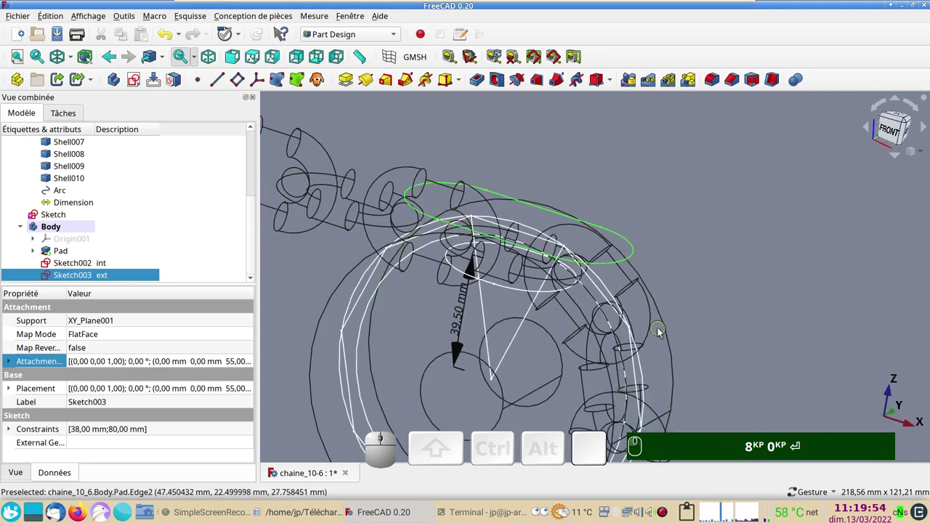
Step: Show the model shaded and select the int and ext sketches together
key(&)
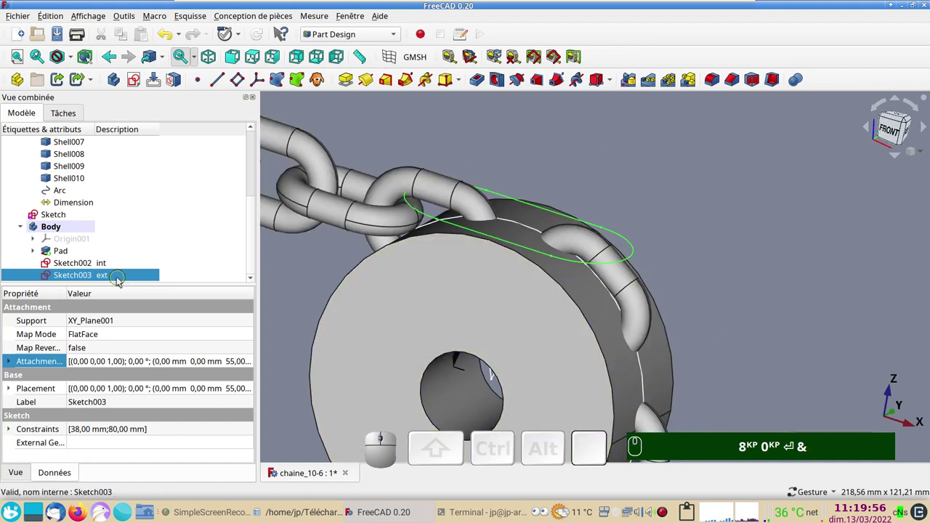
click(103, 270)
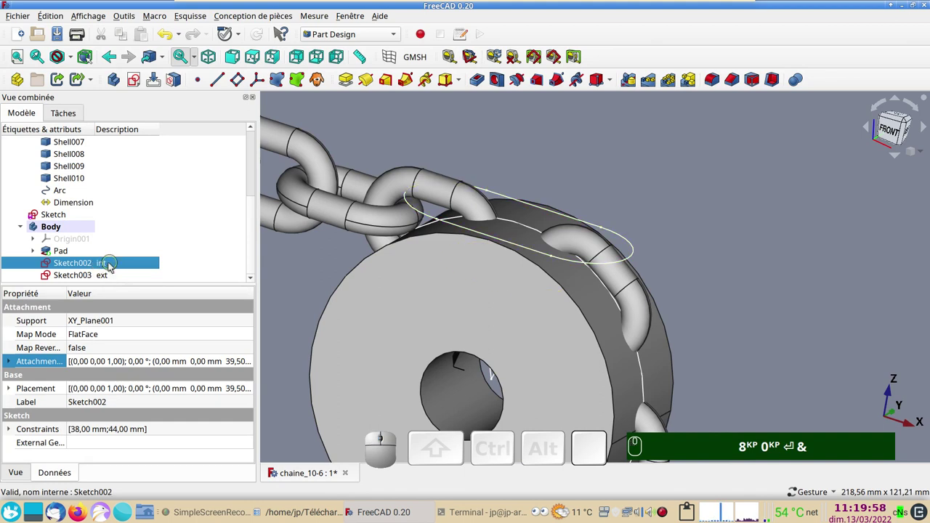
click(101, 276)
key(KP_8)
key(KP_0)
key(Return)
text(&)
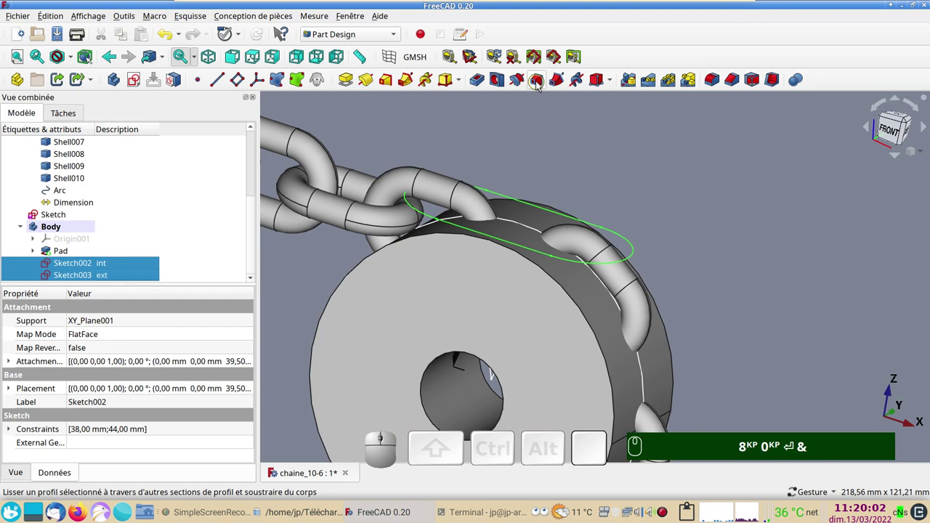
Step: Cut a subtractive loft from Sketch002 to Sketch003, carving a pocket under the chain link
click(540, 86)
drag(634, 168, 281, 169)
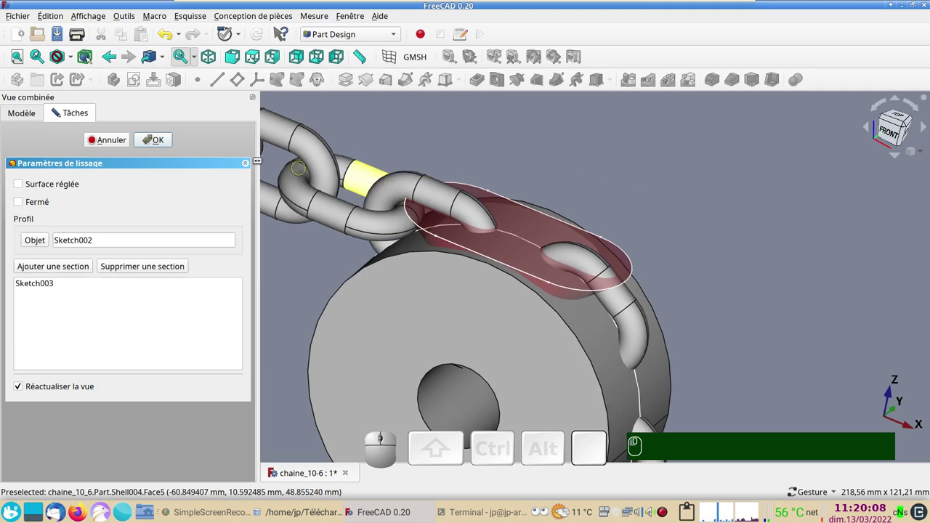
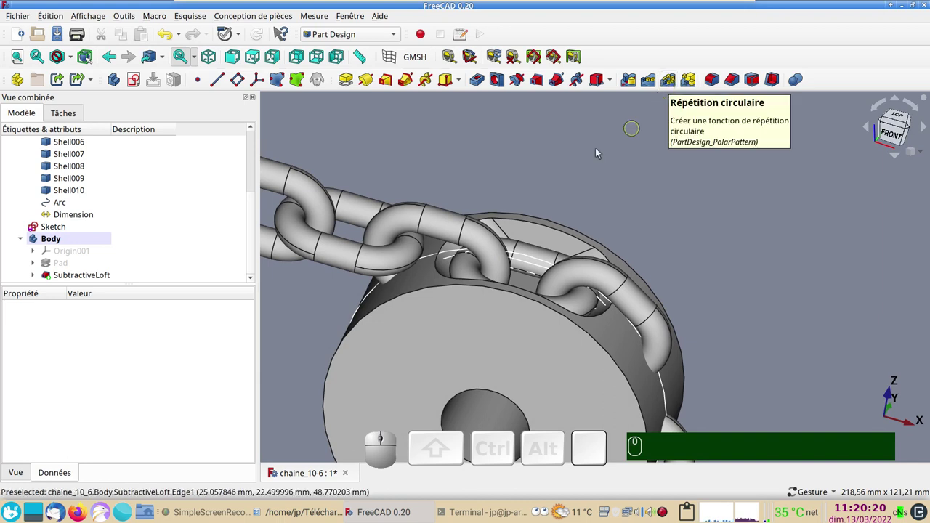
scroll(down, 3)
Step: Start a polar pattern of the SubtractiveLoft pocket
click(84, 273)
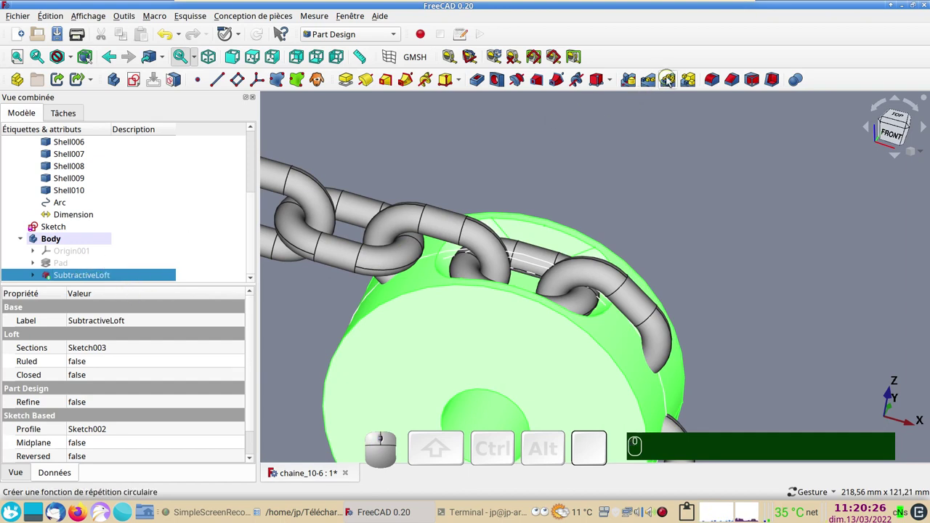
click(669, 81)
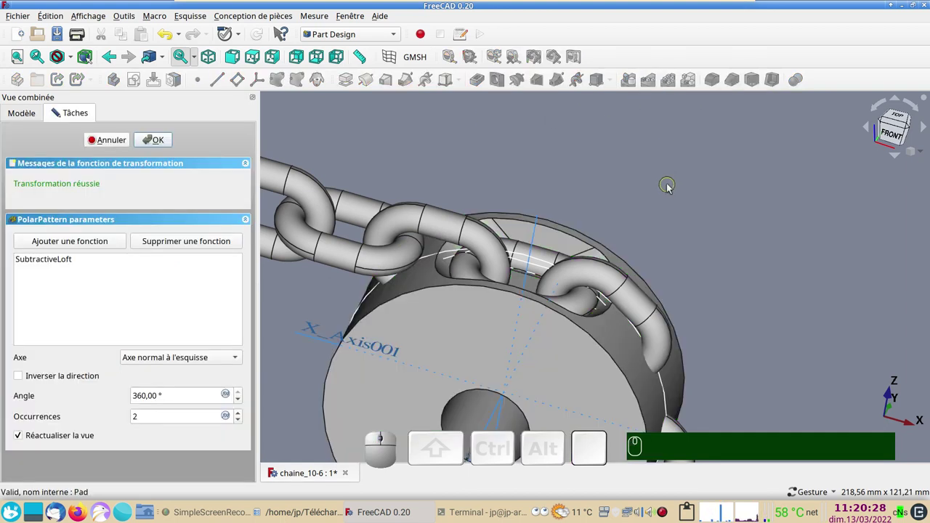
right_click(367, 298)
drag(329, 339, 283, 332)
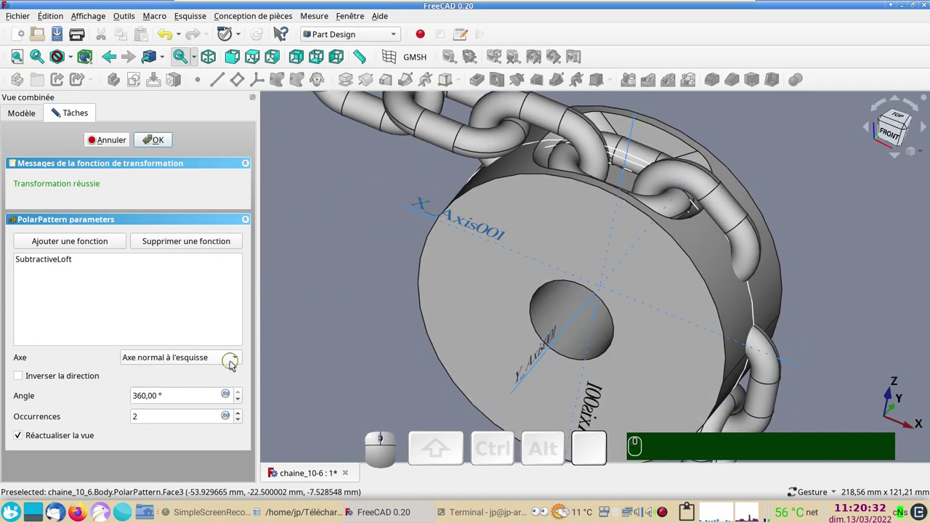
drag(514, 403, 490, 342)
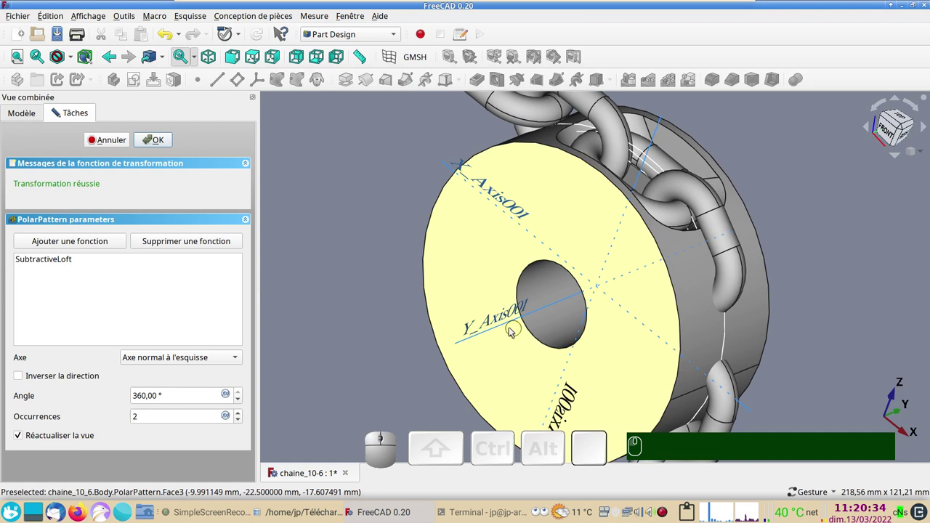
Step: Pattern the pocket five times around the Y axis over 360° and accept it
click(237, 360)
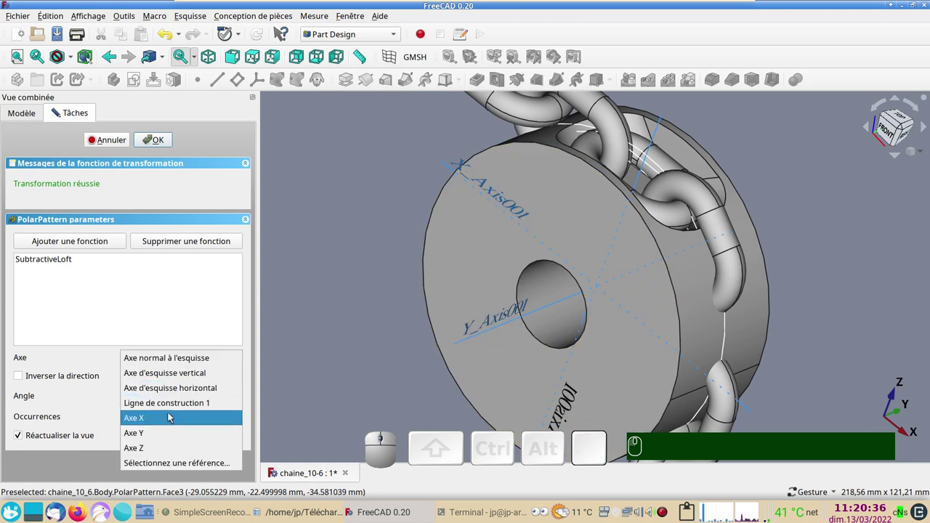
click(166, 435)
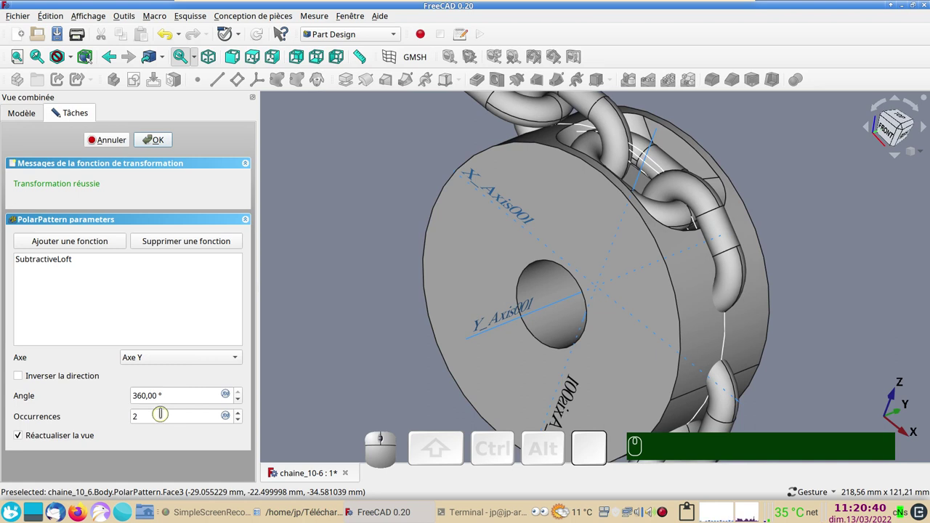
scroll(up, 3)
scroll(up, 3)
scroll(up, 3)
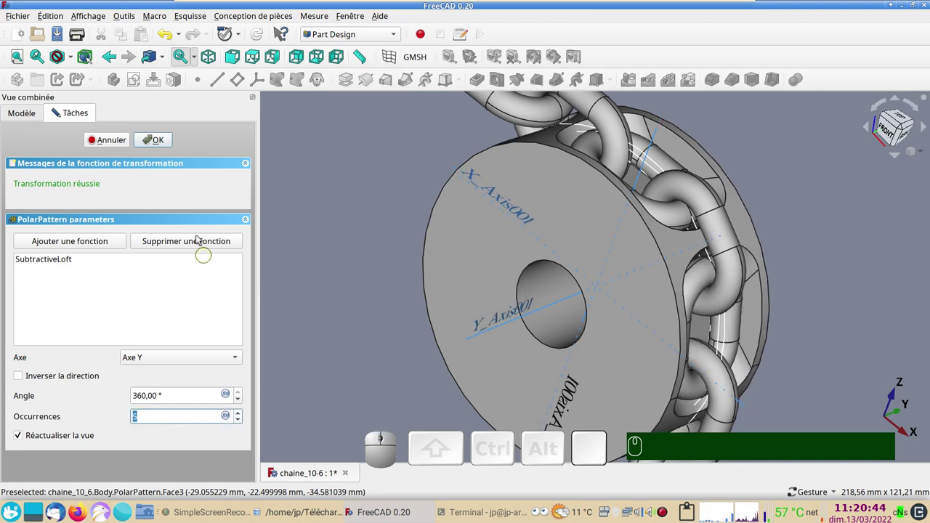
click(152, 148)
Step: Make the sprocket body about half transparent (51) so the chain shows through
drag(569, 259, 751, 183)
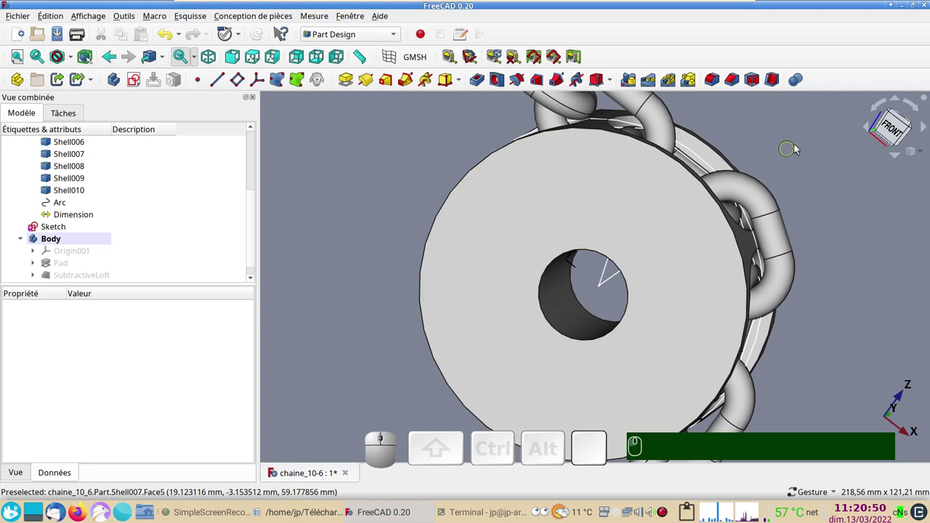
click(888, 134)
drag(690, 223, 641, 295)
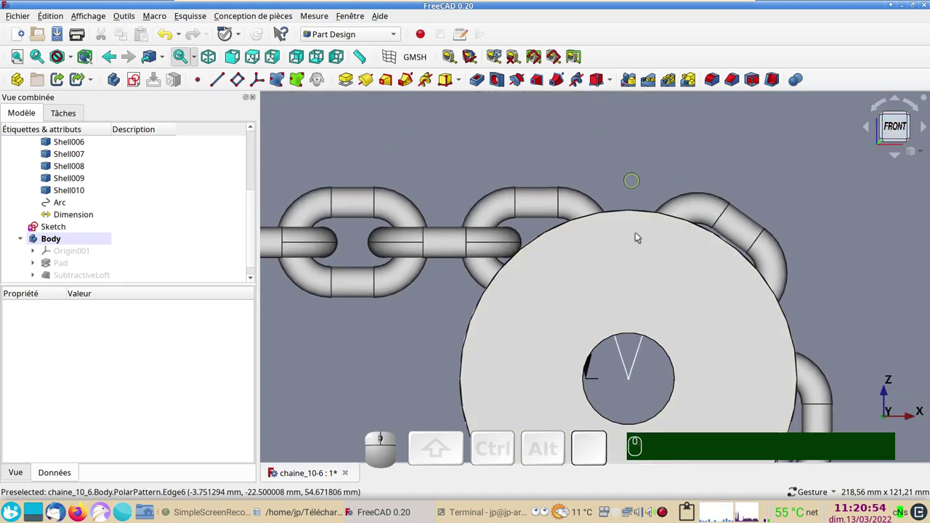
click(641, 263)
key(ctrl+d)
drag(25, 368, 112, 421)
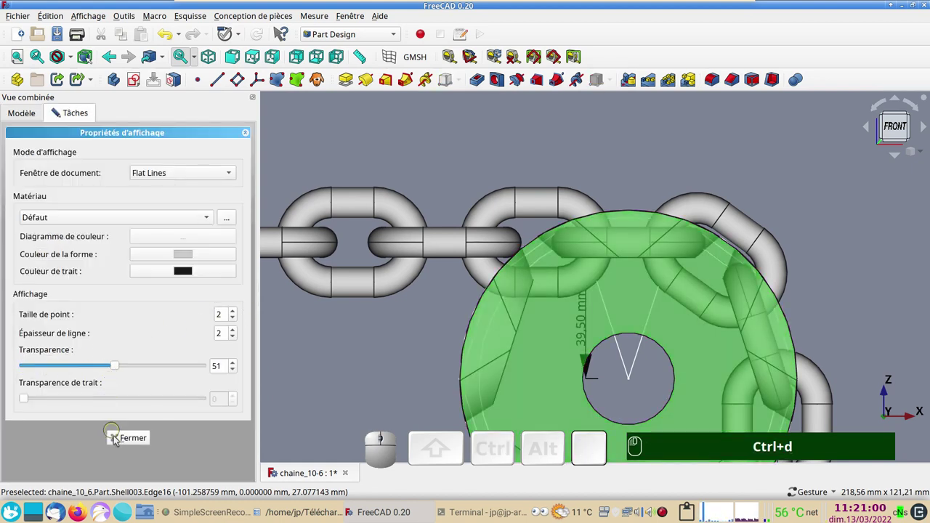
click(125, 441)
Step: Orbit and zoom to inspect the chain-to-wheel contact and the pockets from above
scroll(up, 3)
drag(436, 286, 385, 361)
scroll(up, 3)
drag(545, 339, 578, 204)
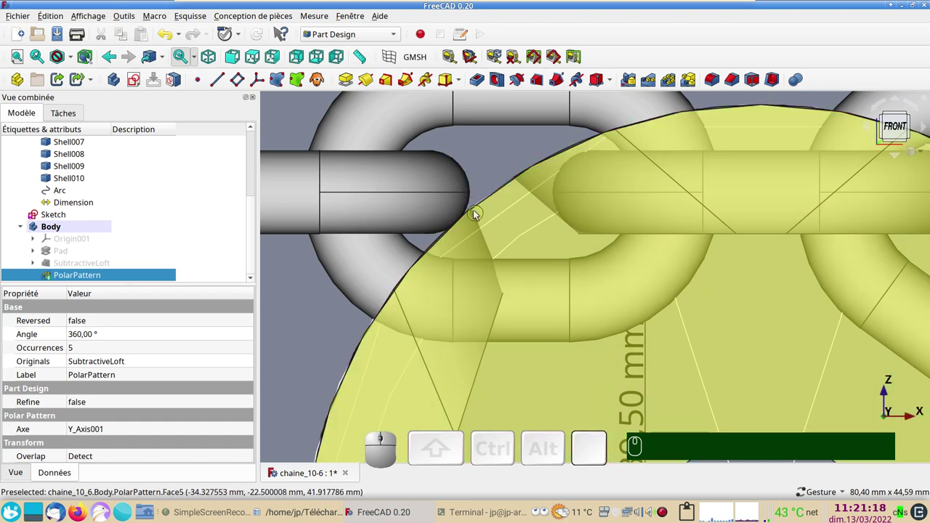
scroll(up, 3)
scroll(down, 3)
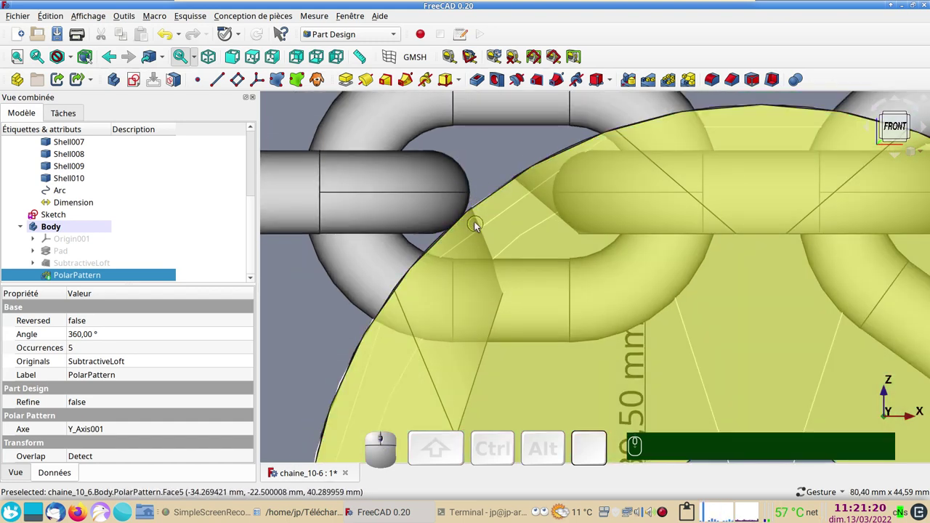
scroll(down, 3)
drag(600, 282, 530, 287)
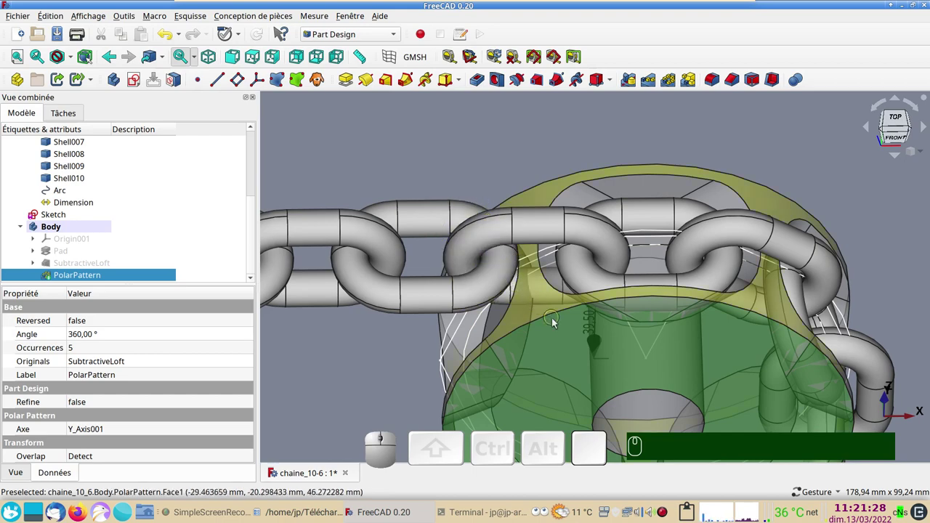
drag(553, 317, 804, 159)
click(894, 133)
Step: Reopen the chain layout sketch for editing
click(70, 217)
key(&)
drag(402, 280, 425, 104)
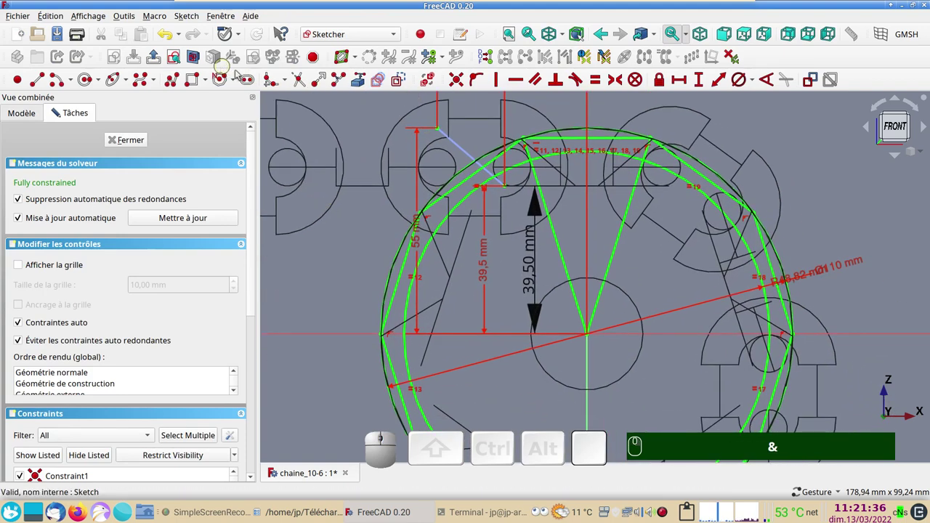
Step: Add a circle centred on the sketch origin and constrain its diameter to 56 mm
click(402, 81)
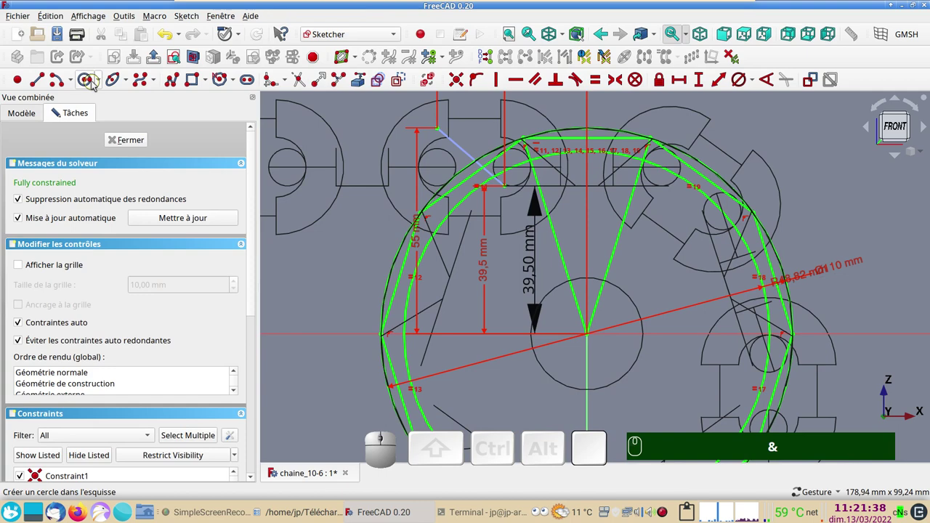
click(89, 80)
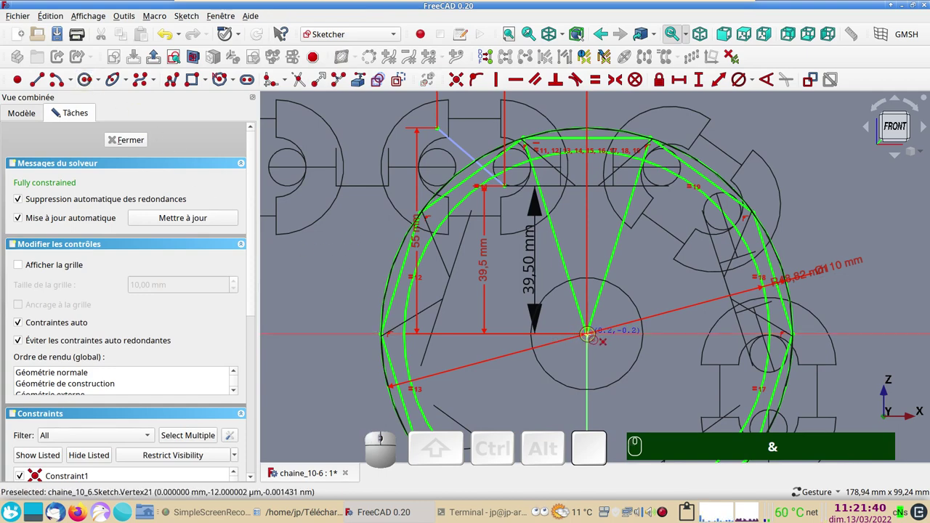
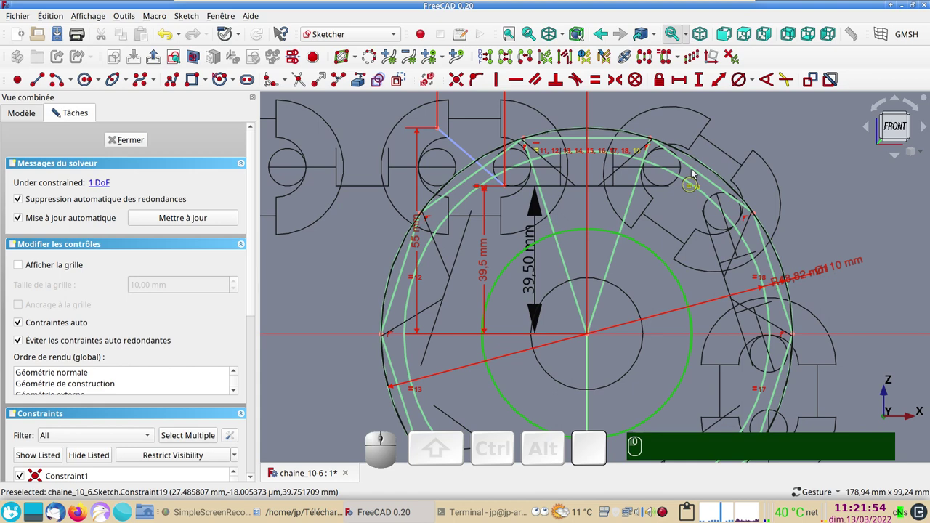
click(742, 85)
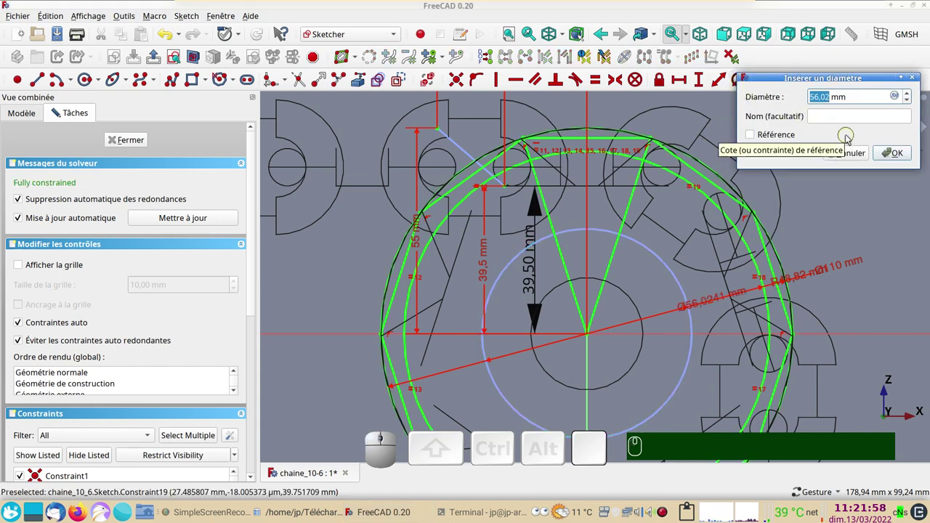
key(KP_5)
key(KP_6)
key(KP_Enter)
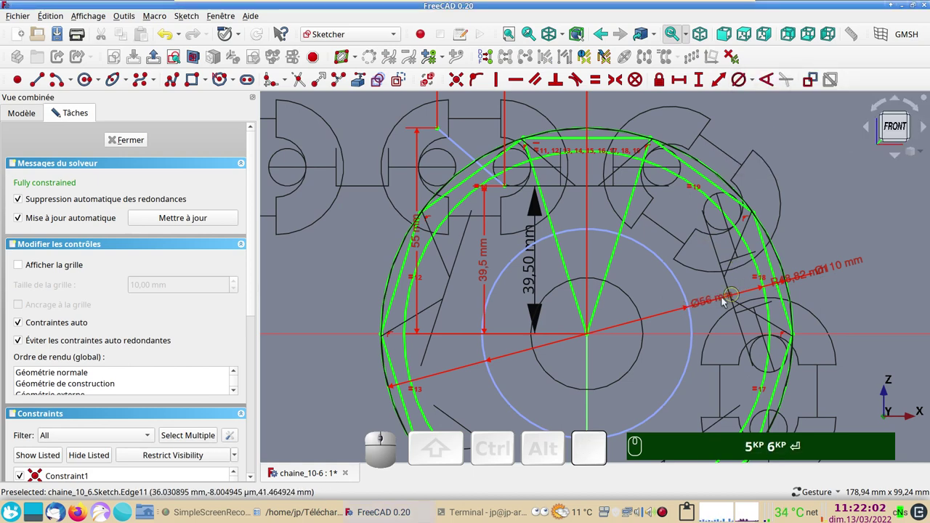
Step: Move the Ø56, Ø110 and R48,82 labels apart so they read clearly, then leave the sketch
drag(711, 305, 794, 276)
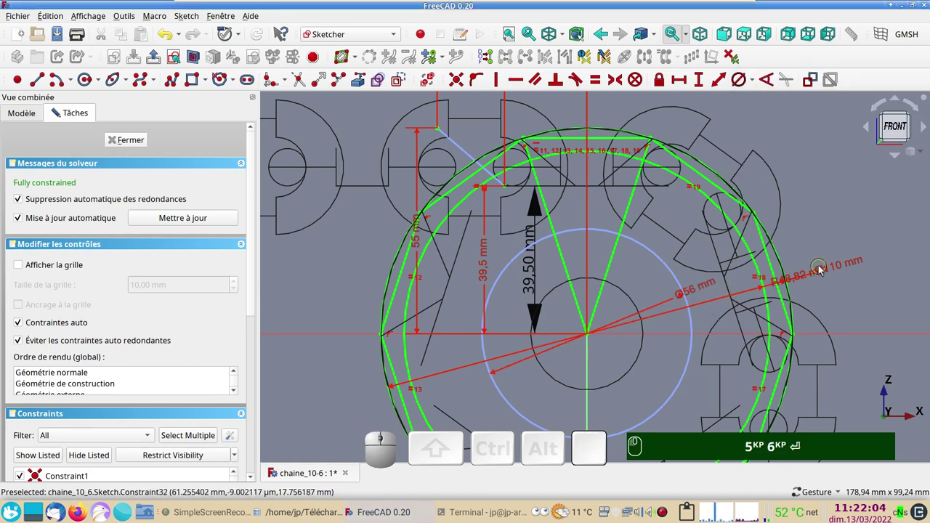
drag(834, 270, 825, 262)
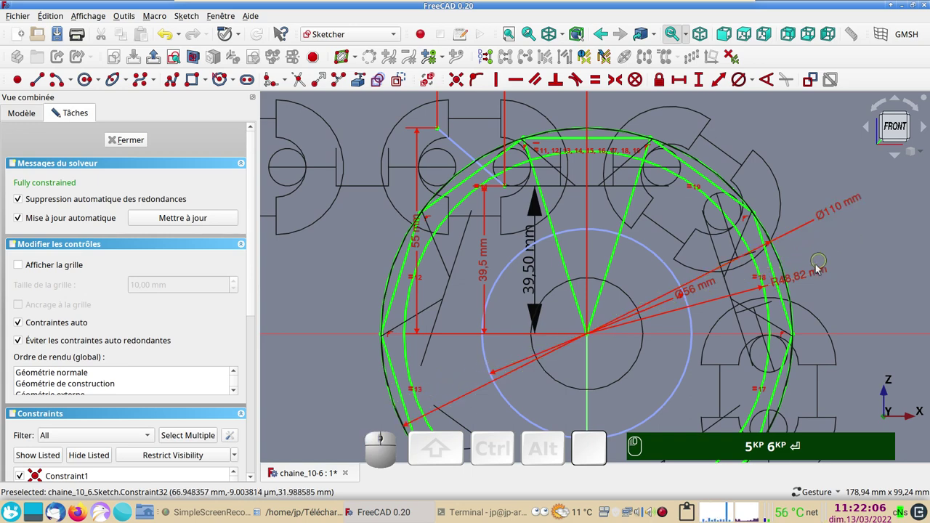
drag(811, 279, 451, 262)
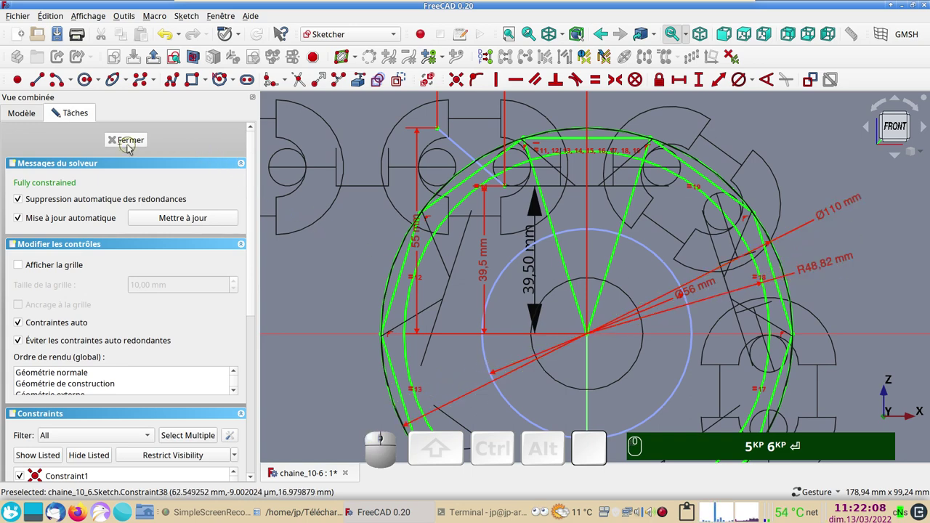
click(131, 147)
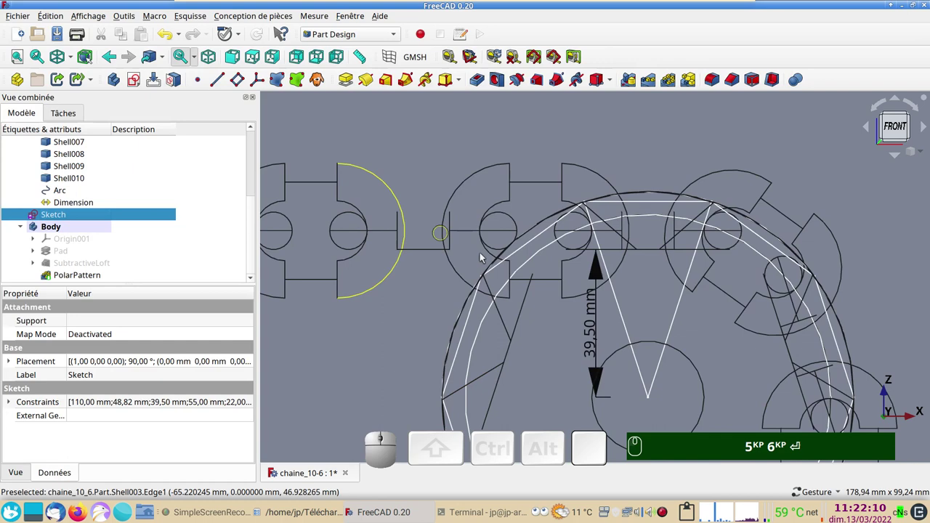
Step: Switch to the top view with the number keys and view toolbar
scroll(down, 3)
key(&)
key(KP_2)
key(KP_5)
key(KP_6)
key(Return)
text(&)
key(KP_2)
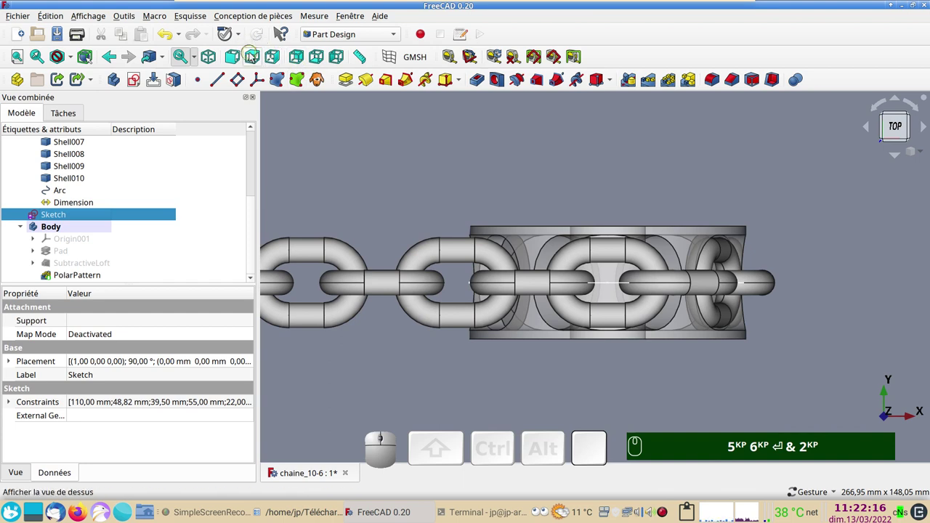
click(253, 58)
Step: Pan and zoom to centre the chain over the sprocket body
scroll(up, 3)
drag(460, 220, 270, 183)
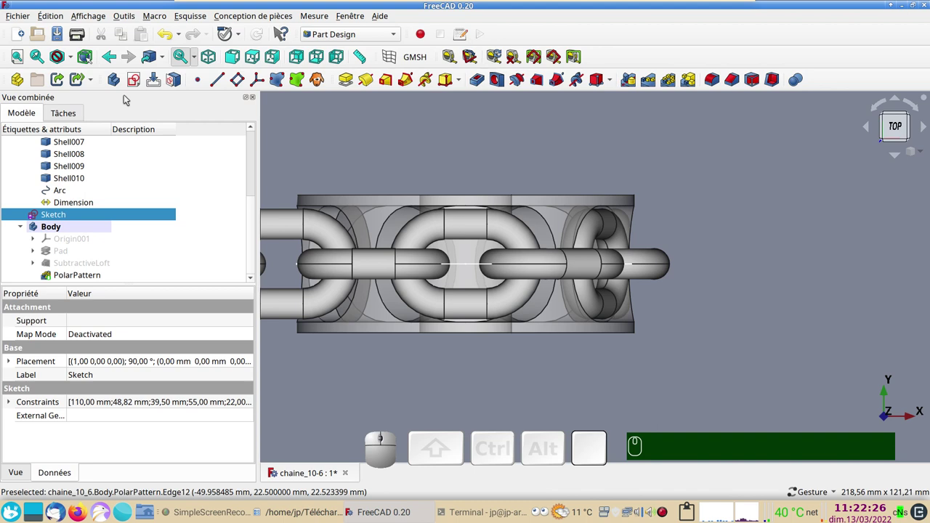
scroll(up, 3)
scroll(down, 3)
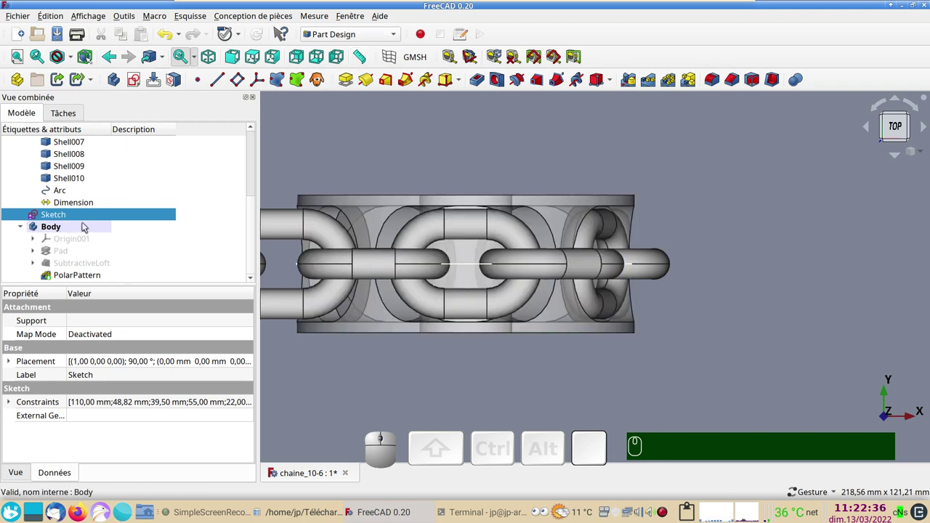
Step: Start Sketch004 on the XY plane with section view on, showing the axis and rectangle
click(142, 83)
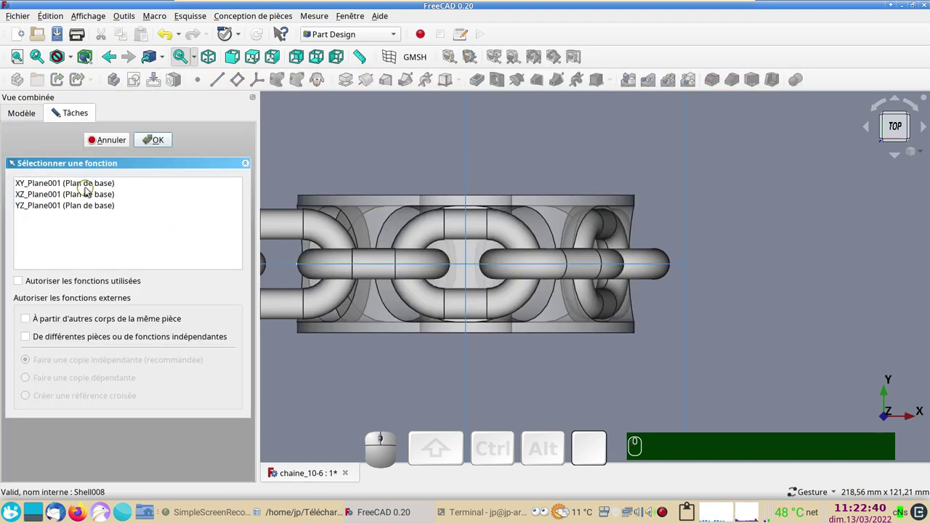
click(89, 188)
click(155, 141)
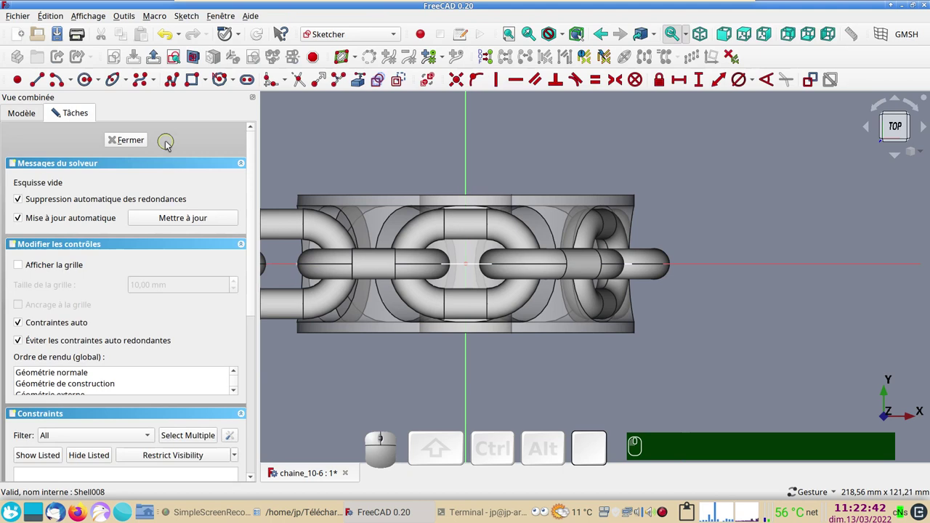
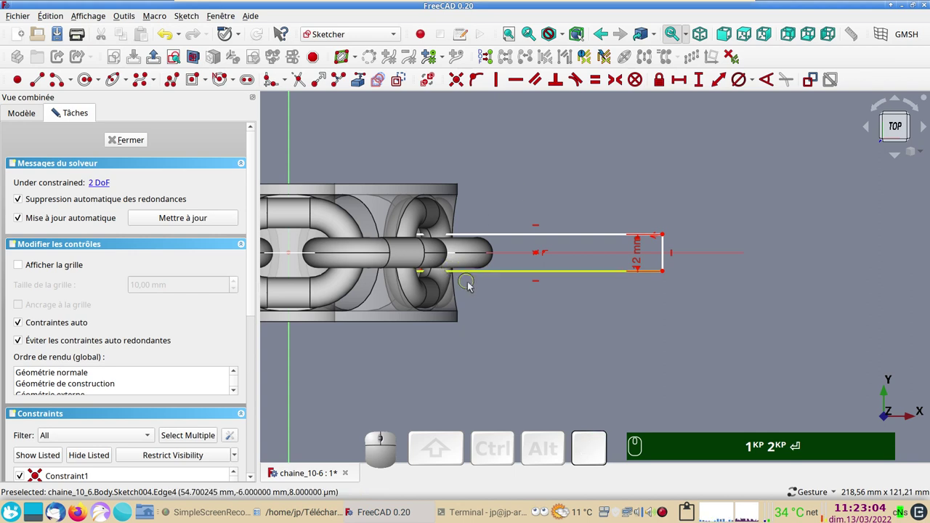
scroll(up, 3)
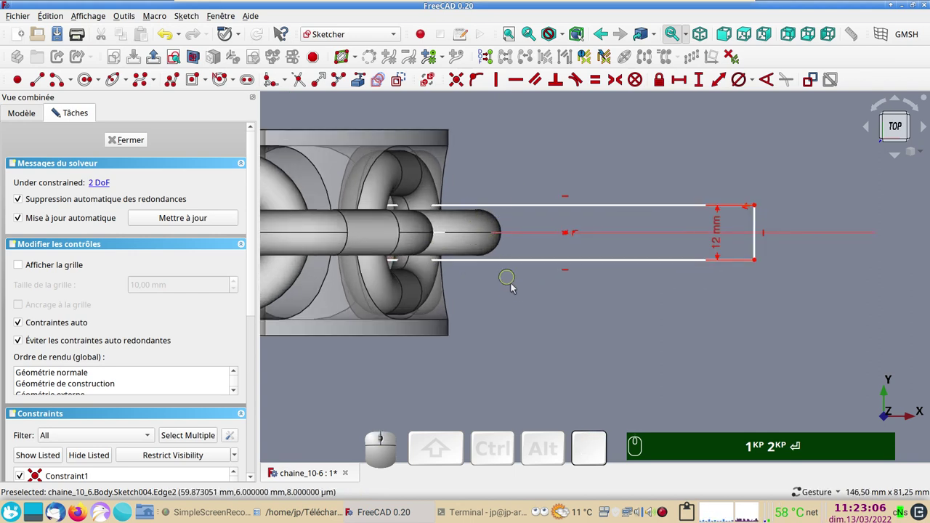
scroll(down, 3)
drag(541, 317, 603, 338)
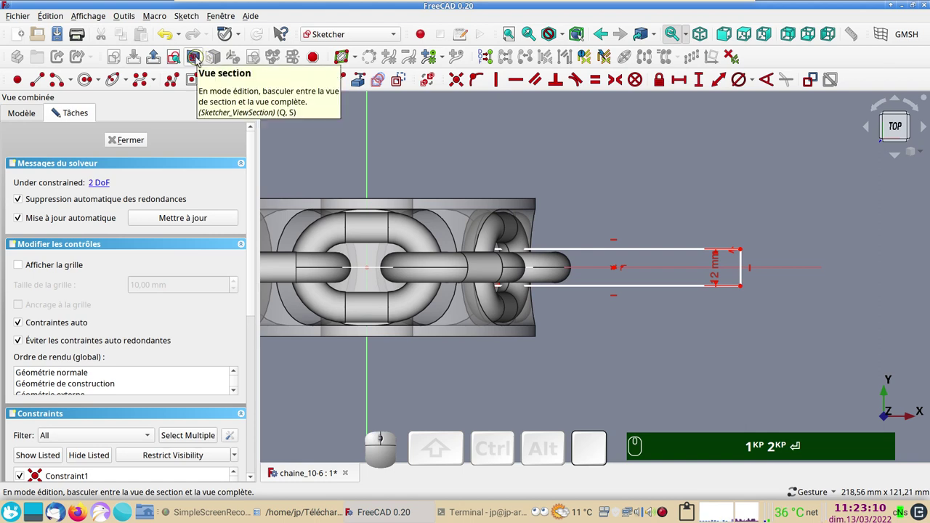
click(199, 60)
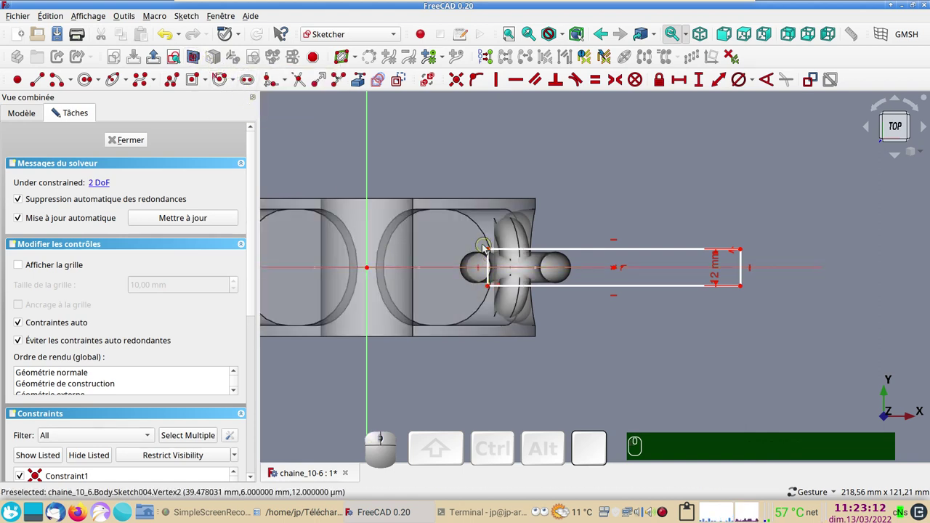
Step: Stretch the rectangle's left end past the link and fix it 29 mm from the vertical axis
click(492, 251)
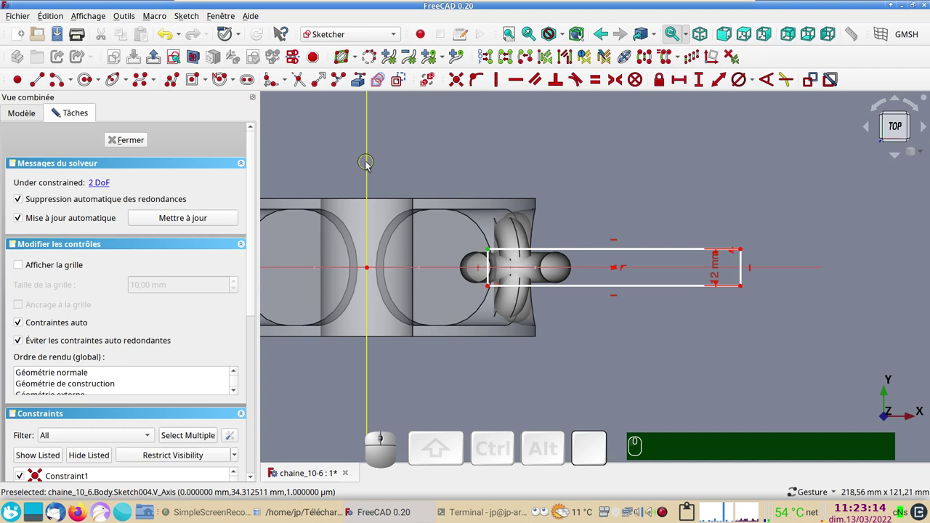
drag(492, 290, 415, 276)
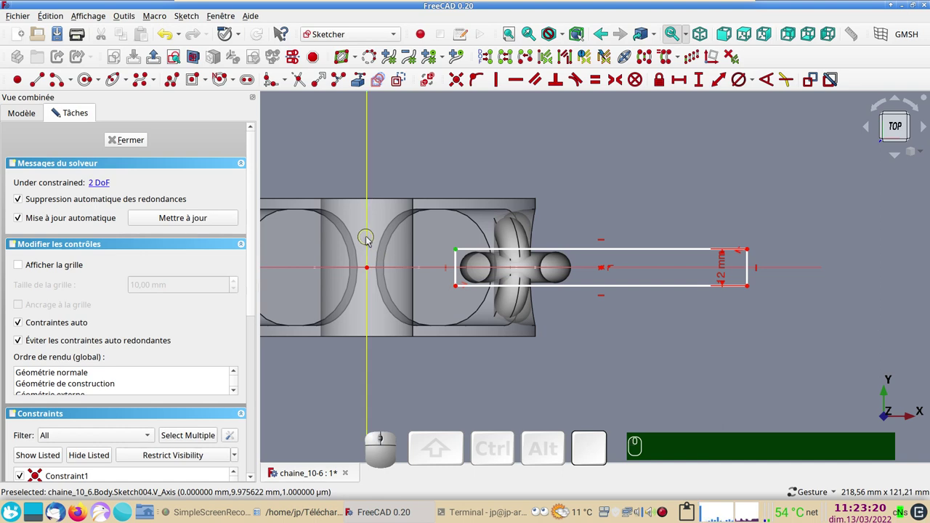
click(370, 240)
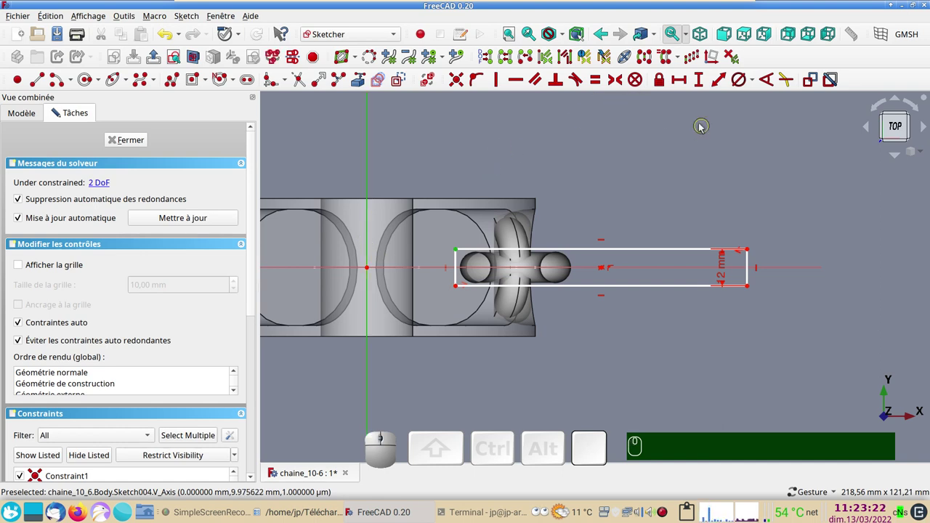
click(681, 78)
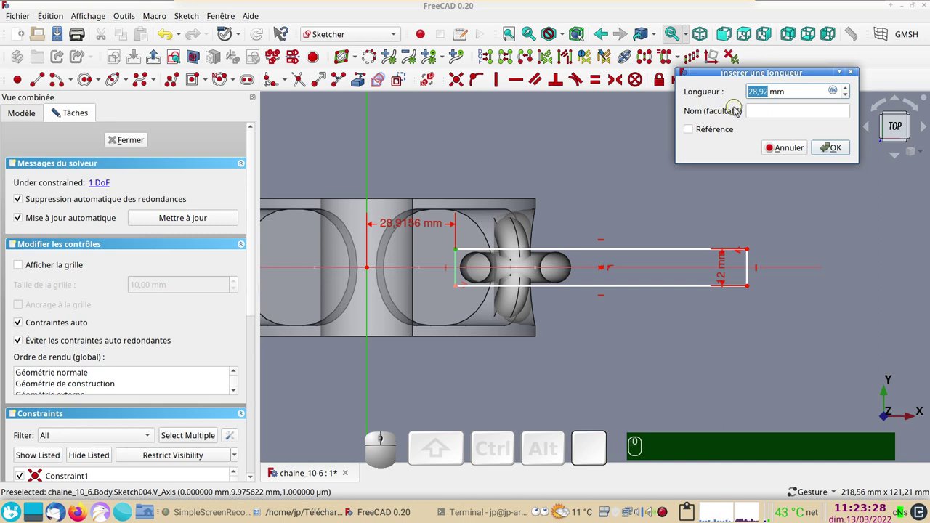
key(KP_2)
key(KP_9)
key(KP_Enter)
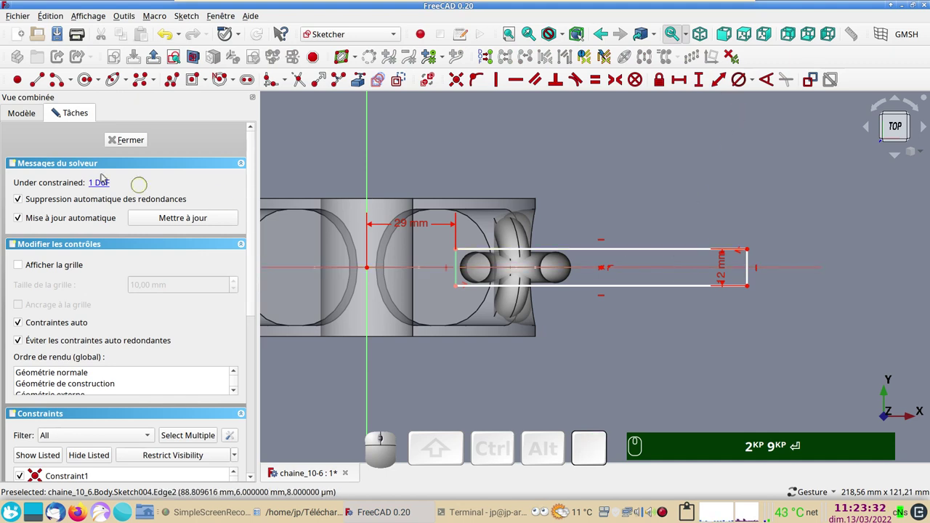
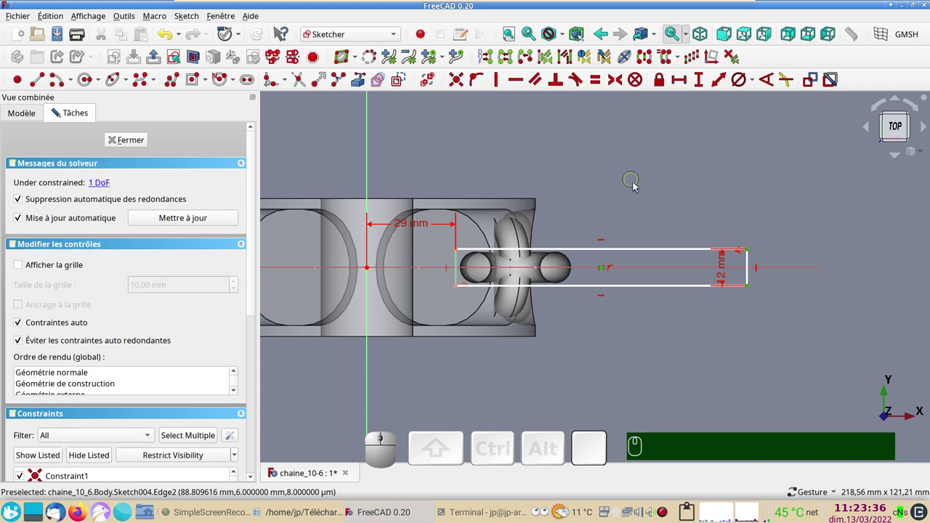
Step: Constrain the rectangle's right end at 95,08 mm from the axis and close the sketch
click(647, 252)
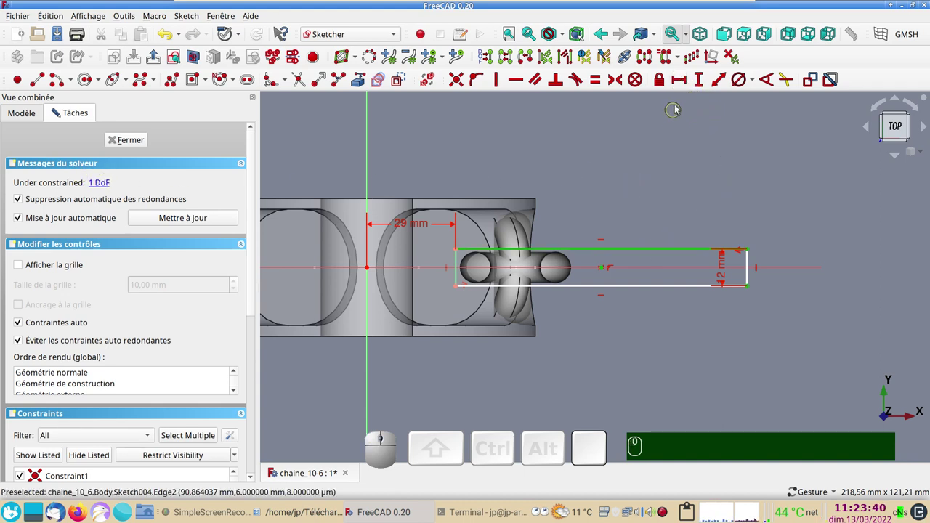
click(678, 84)
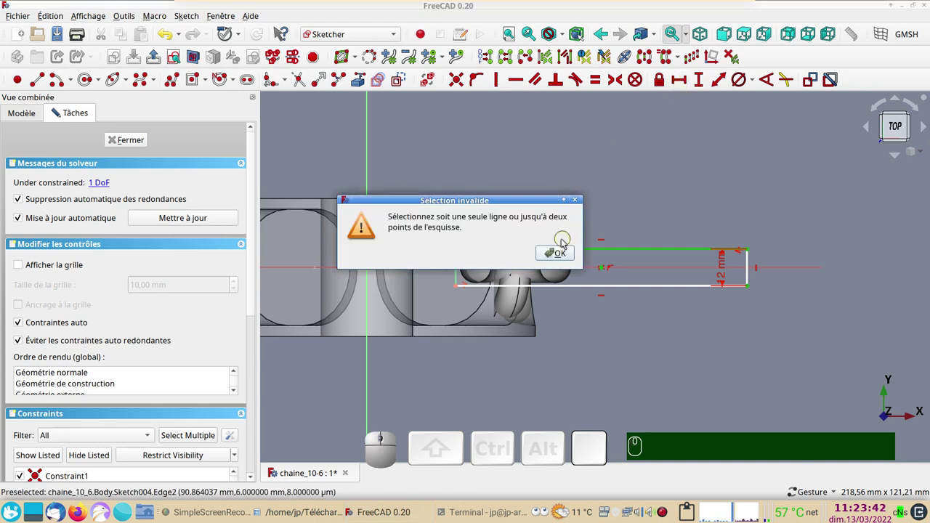
click(565, 255)
click(636, 181)
click(645, 251)
click(686, 87)
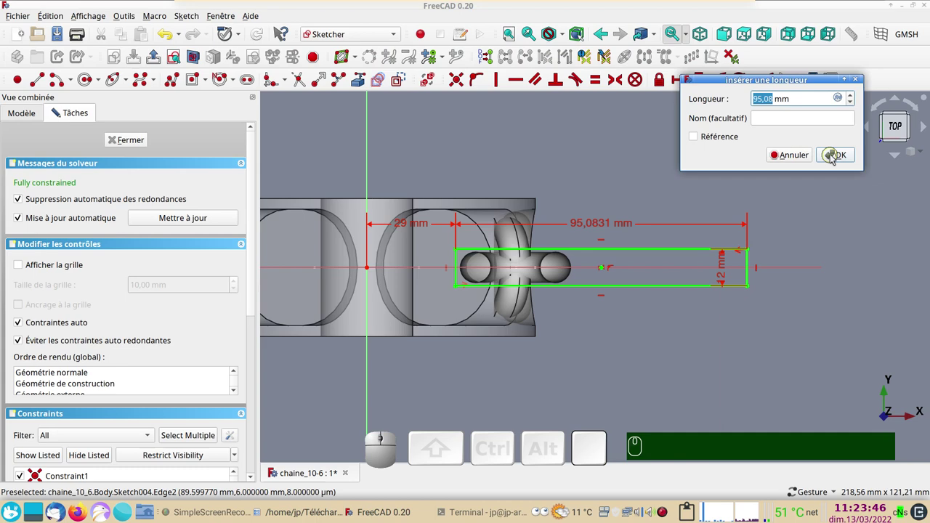
click(834, 157)
click(129, 141)
Step: Revolve Sketch004 360° about the vertical sketch axis as a Groove cut
drag(563, 353, 475, 235)
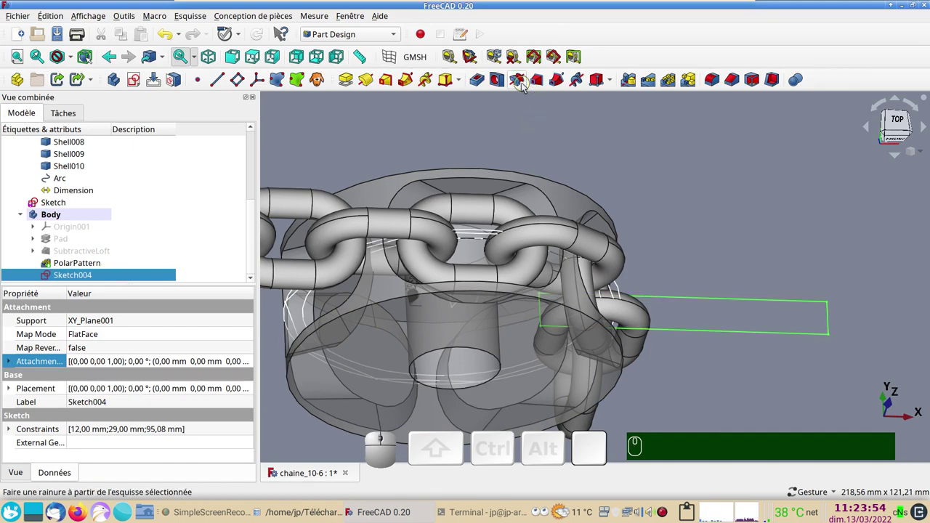
click(525, 88)
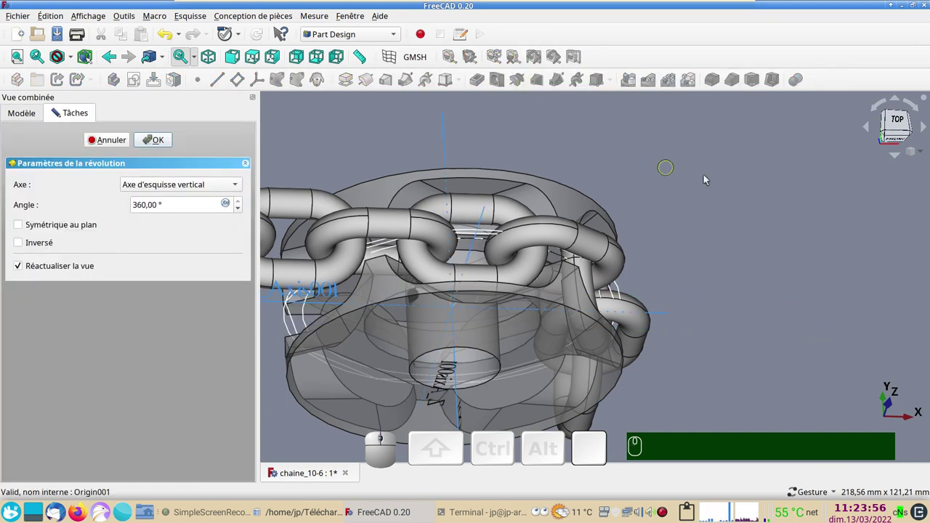
drag(709, 183, 273, 147)
click(158, 145)
Step: Orbit to inspect the grooved body and bring up its display properties
scroll(down, 3)
drag(469, 289, 447, 232)
drag(603, 139, 265, 202)
click(428, 296)
key(ctrl+d)
Step: Set the body's shape colour to #55aaff with transparency 51 and close the dialog
click(177, 255)
click(374, 206)
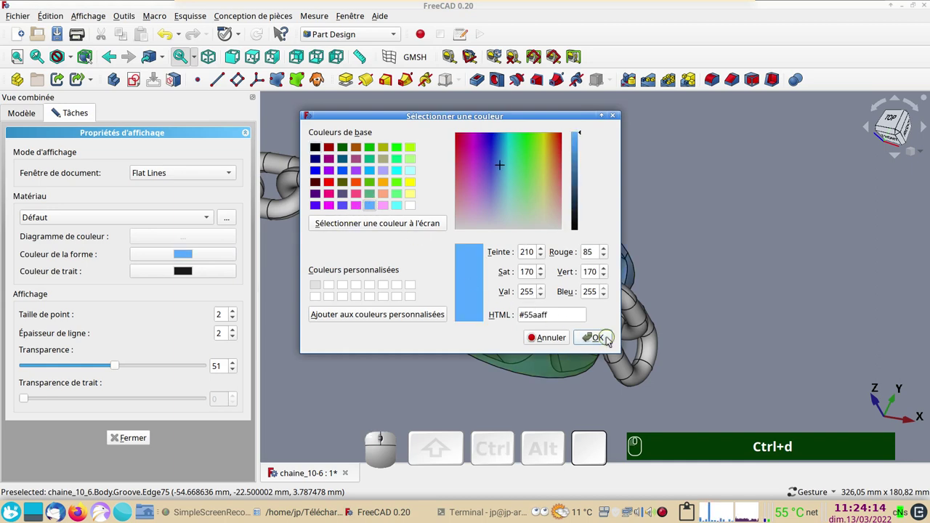
click(610, 339)
click(138, 436)
click(339, 389)
drag(405, 374, 665, 267)
click(674, 257)
Step: Orbit and zoom to face the translucent blue sprocket under the chain
scroll(up, 3)
drag(672, 286, 740, 228)
scroll(down, 3)
drag(808, 270, 779, 282)
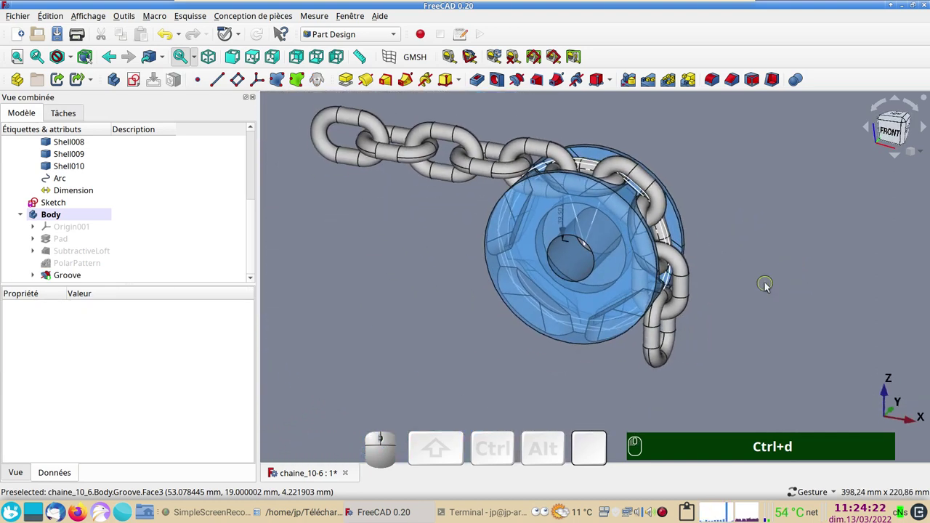
scroll(up, 3)
drag(760, 278, 744, 256)
drag(739, 239, 735, 246)
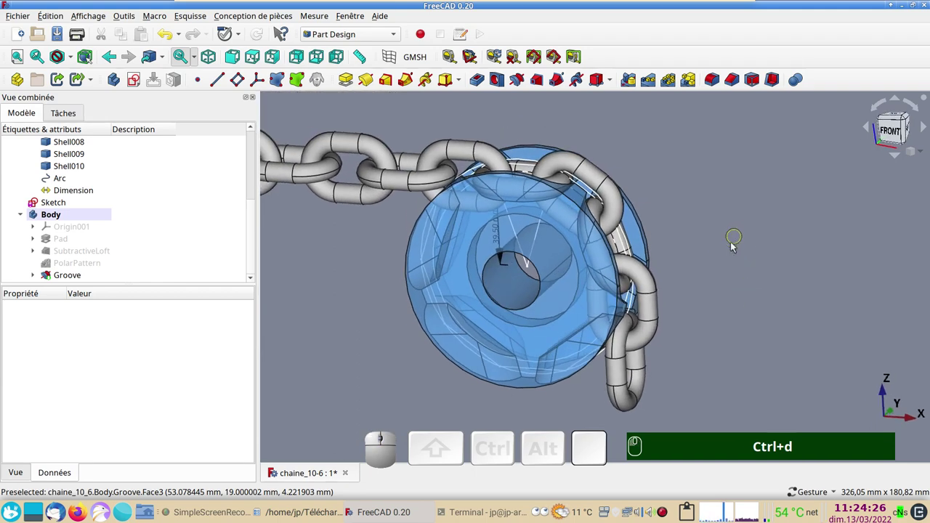
drag(728, 248, 729, 243)
drag(773, 314, 800, 316)
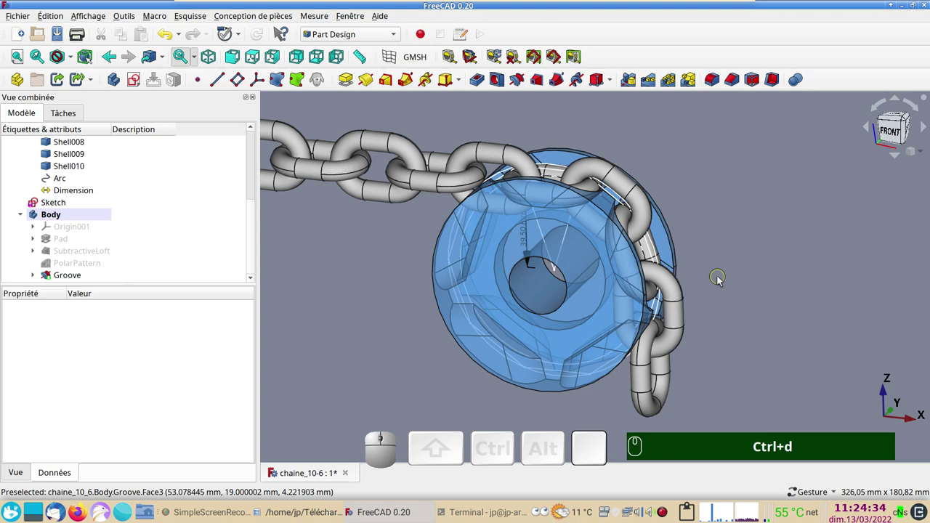